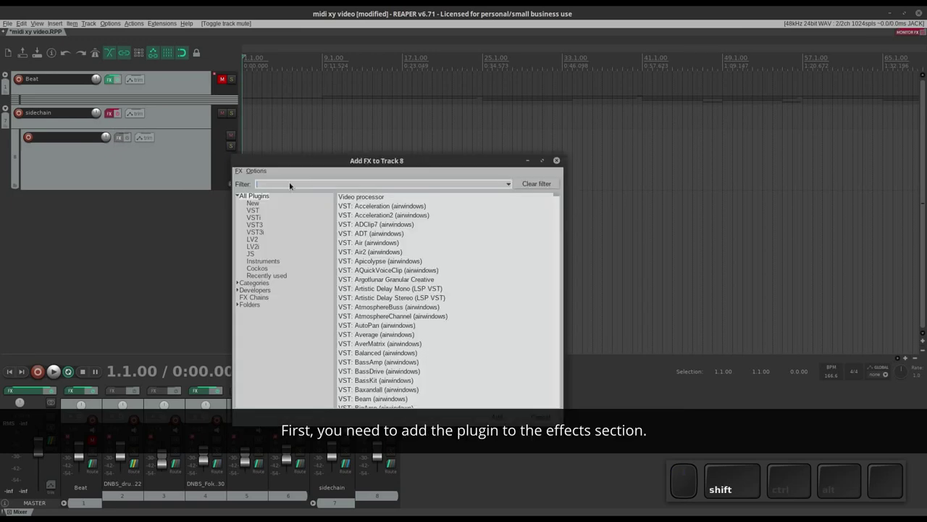
- Filter the plugin list for 'midi xy pad con' and add the JS MIDI XY Pad Controller to Track 8
key(shift+m)
key(i)
key(d)
key(i)
key(space)
key(x)
key(y)
key(space)
key(p)
key(a)
key(d)
key(space)
key(c)
key(o)
key(n)
click(384, 195)
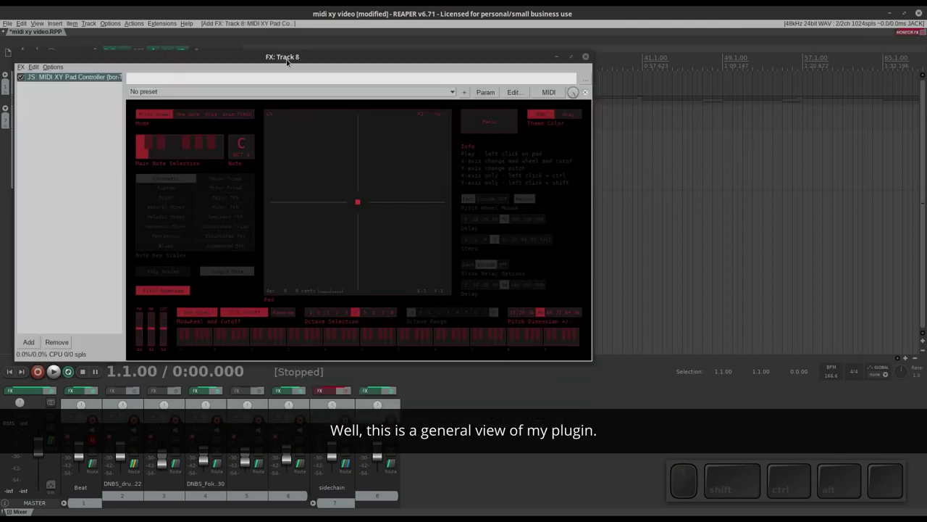
drag(292, 57, 434, 60)
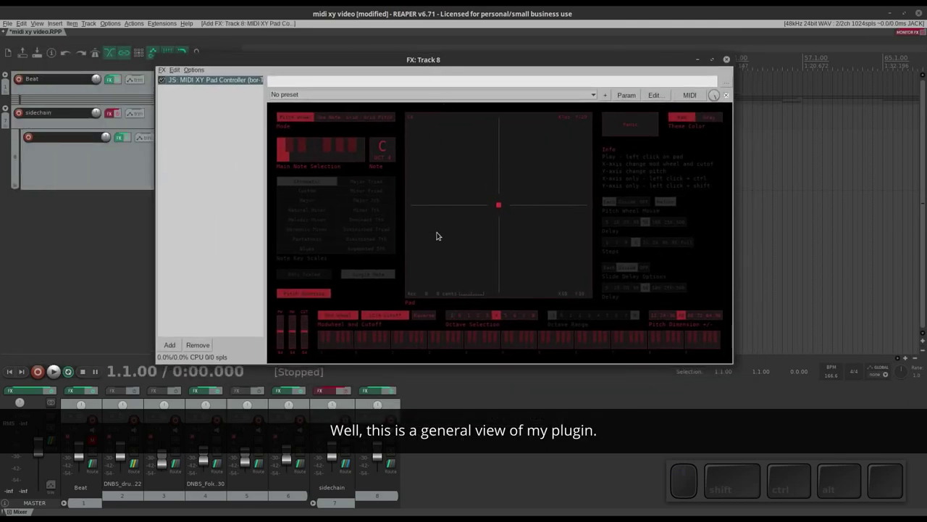
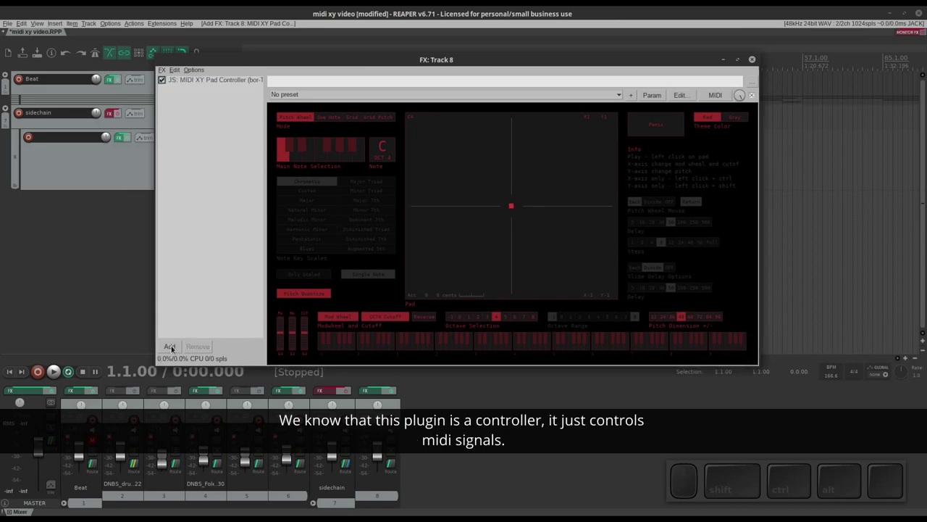
- Filter for 'helm' and add VSTi: Helm (Matt Tytel) after the XY pad on Track 8
click(177, 344)
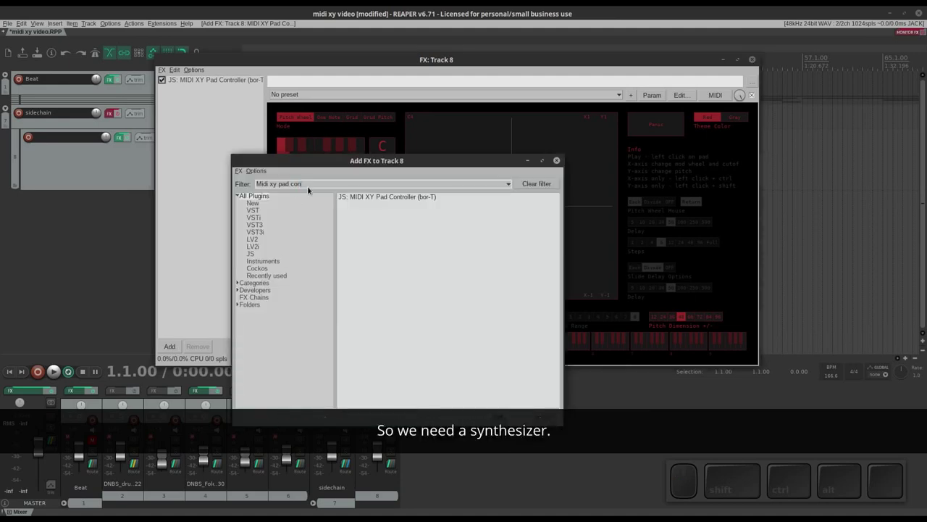
drag(314, 184, 231, 165)
key(h)
key(e)
key(l)
key(m)
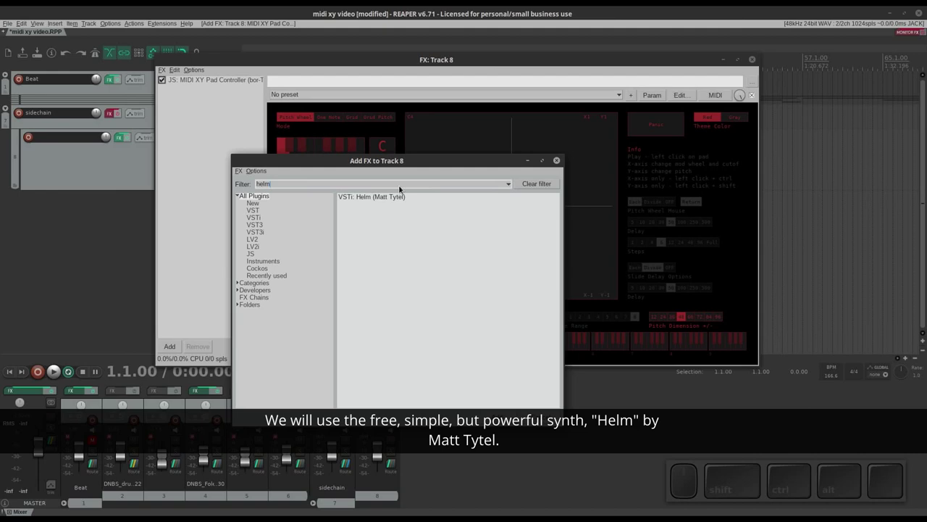
click(397, 195)
click(177, 389)
- Replace the filter text with 'even' to find the Event Horizon limiter
drag(302, 182, 221, 164)
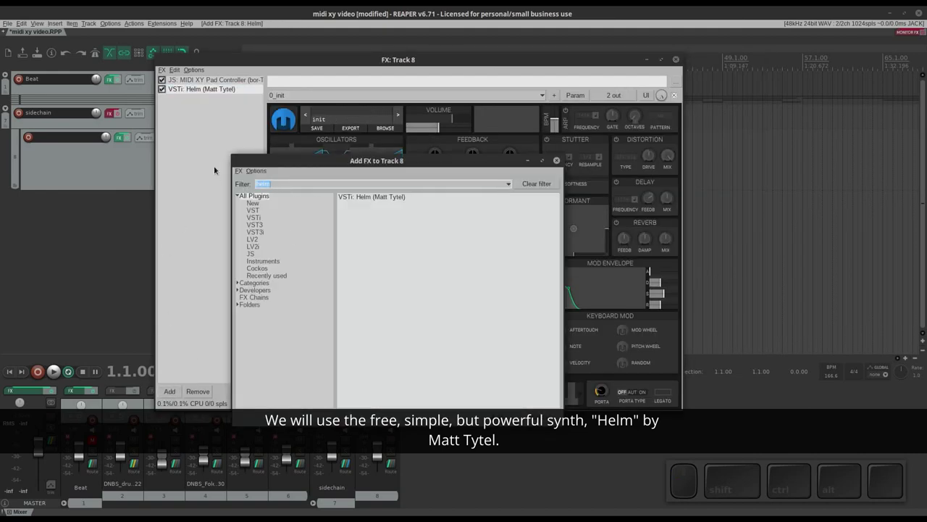
key(e)
key(v)
key(e)
key(n)
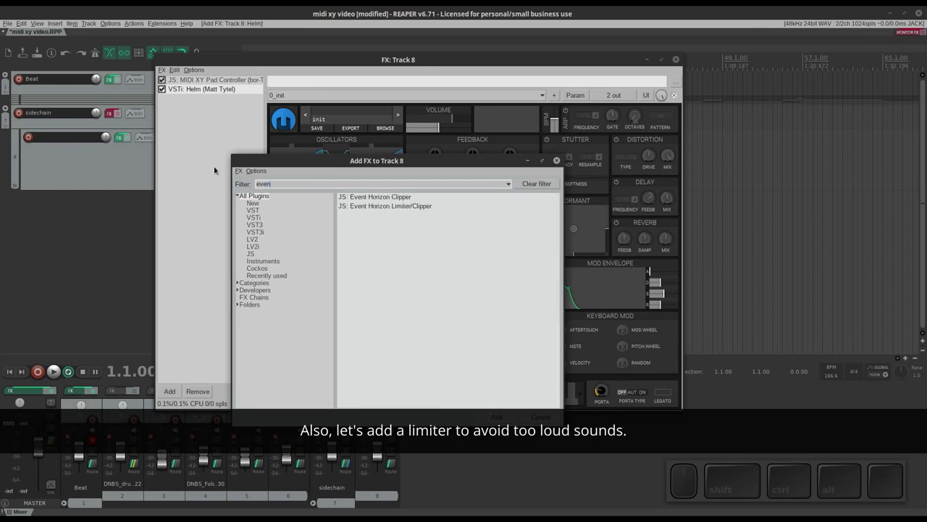
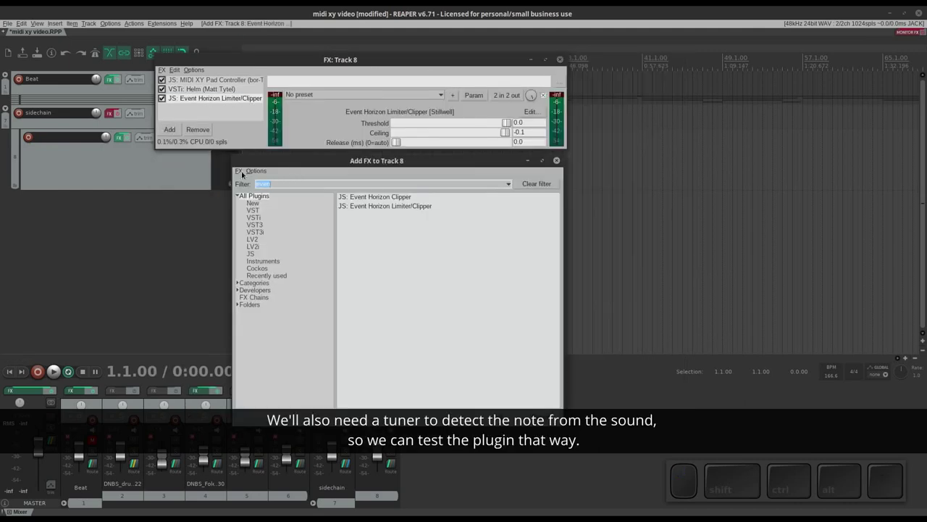
- Filter for 'reatue', add VST: ReaTune to Track 8, close the browser and park the tuner beside the FX window
key(r)
key(e)
key(a)
key(t)
key(u)
key(e)
click(410, 195)
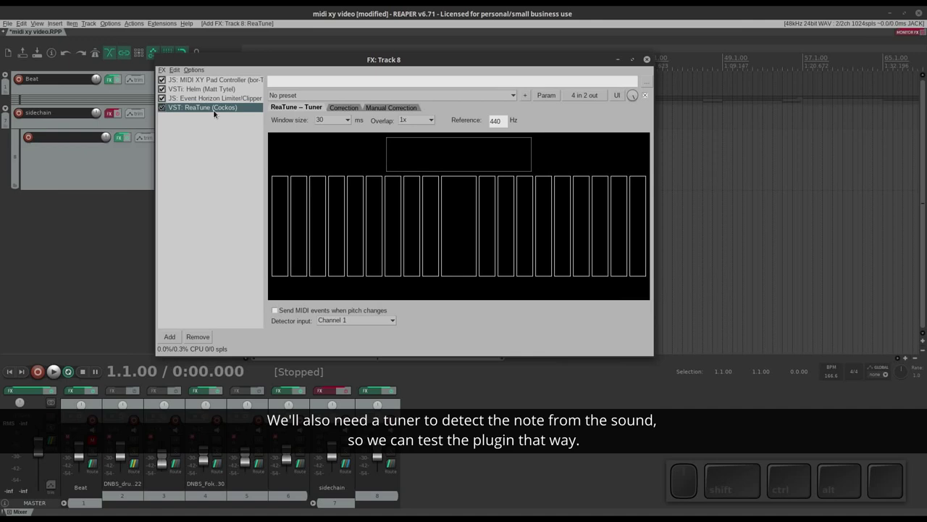
click(215, 104)
drag(265, 74, 399, 55)
- Set Helm's poly LFO to a sine wave, then return to the XY Pad Controller interface
click(203, 87)
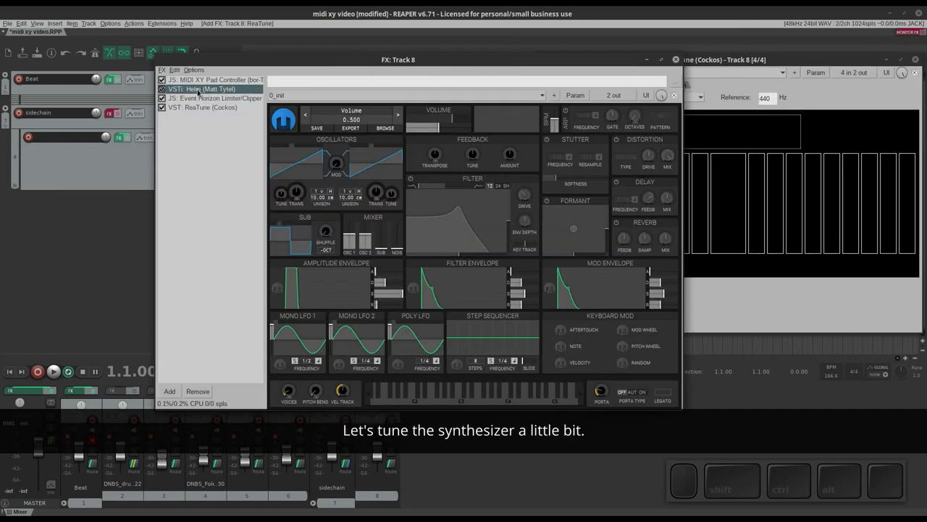
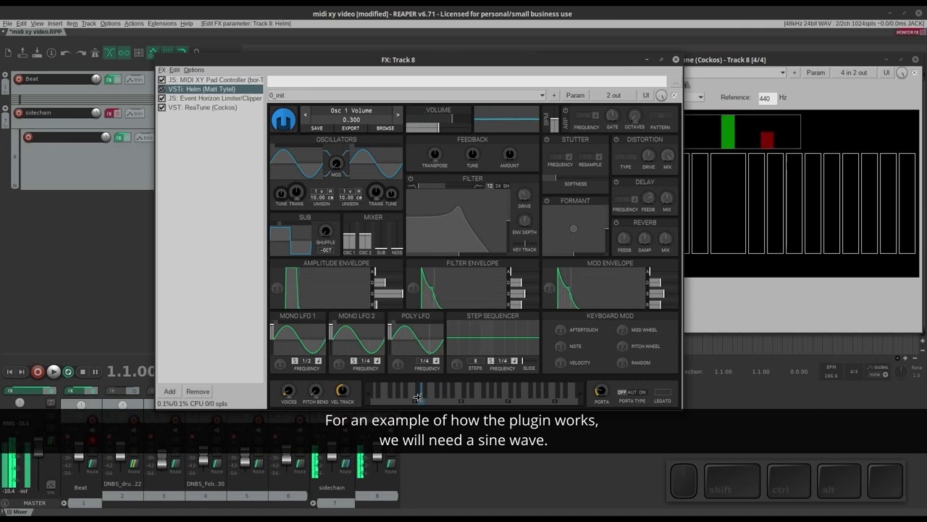
click(445, 389)
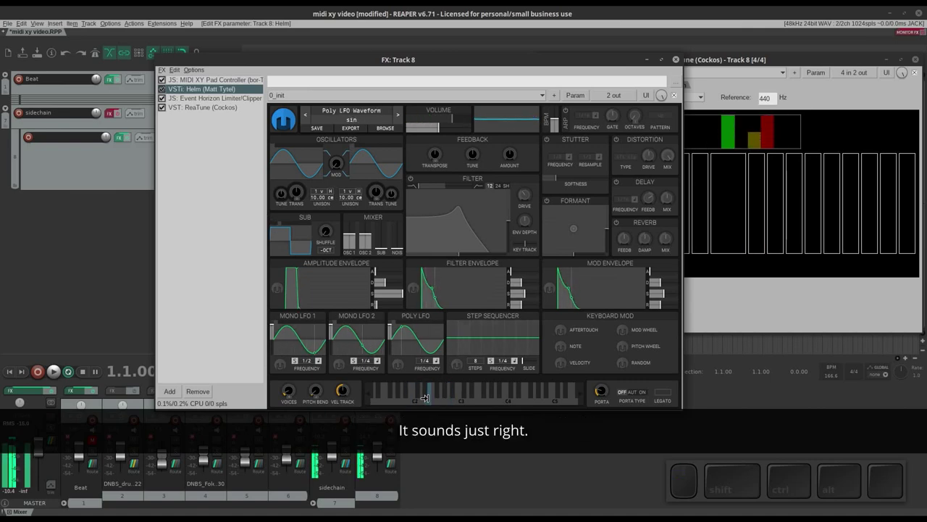
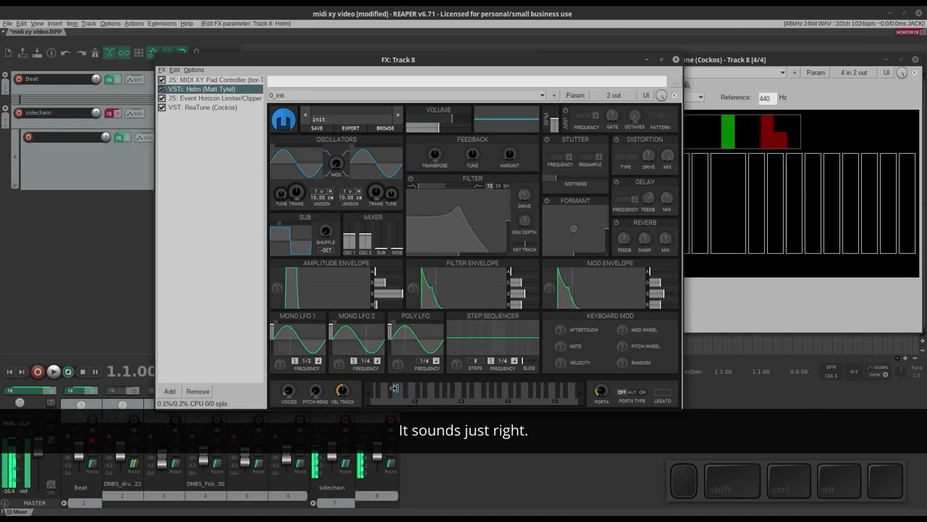
click(213, 77)
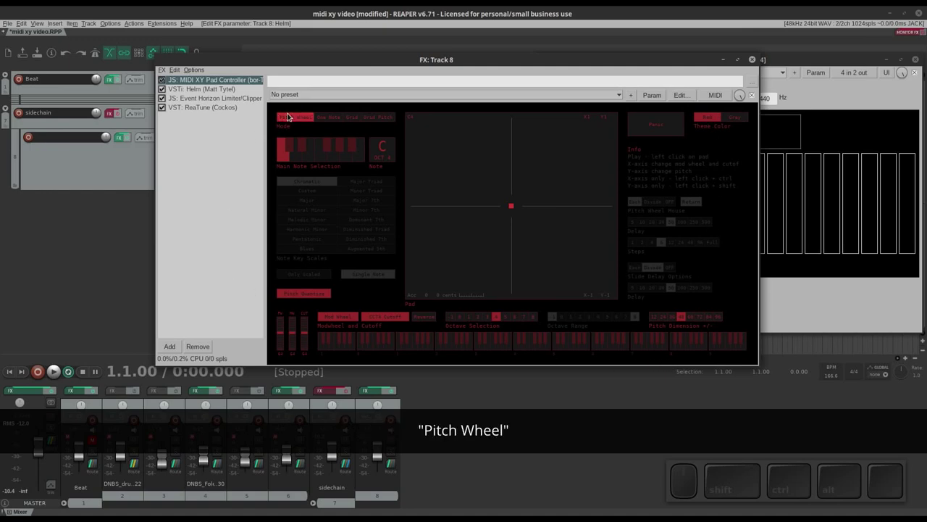
click(321, 115)
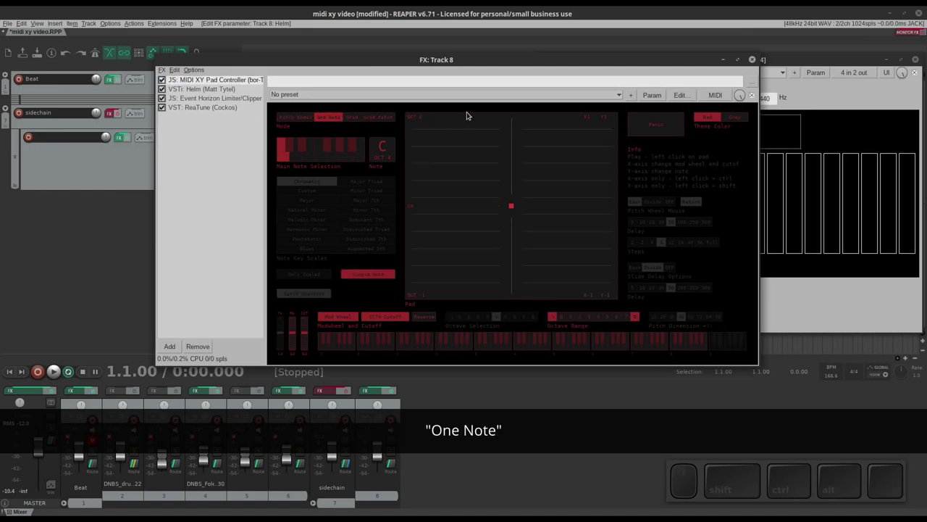
click(350, 115)
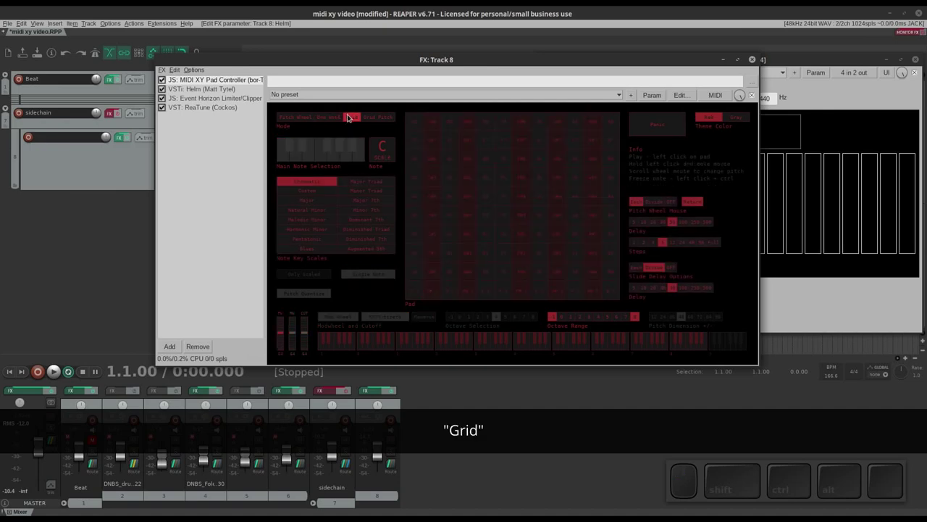
click(387, 117)
click(300, 119)
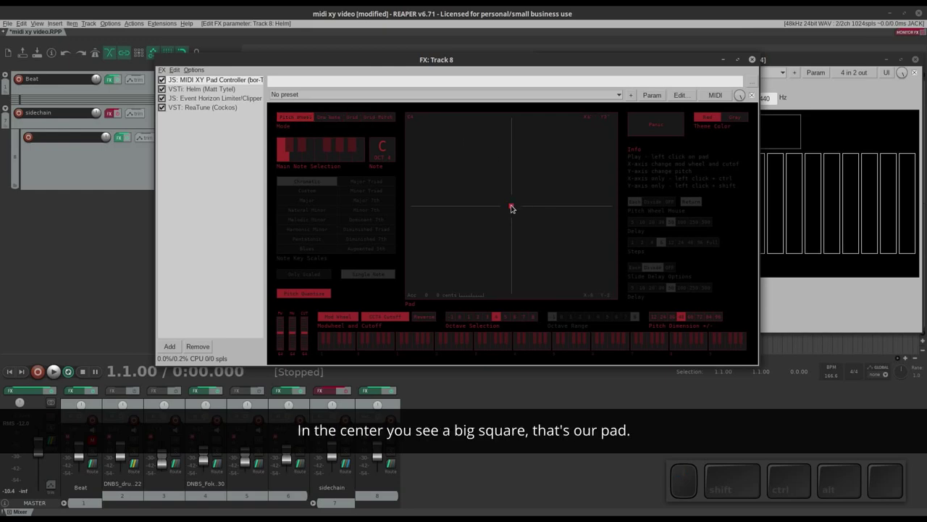
drag(513, 208, 518, 143)
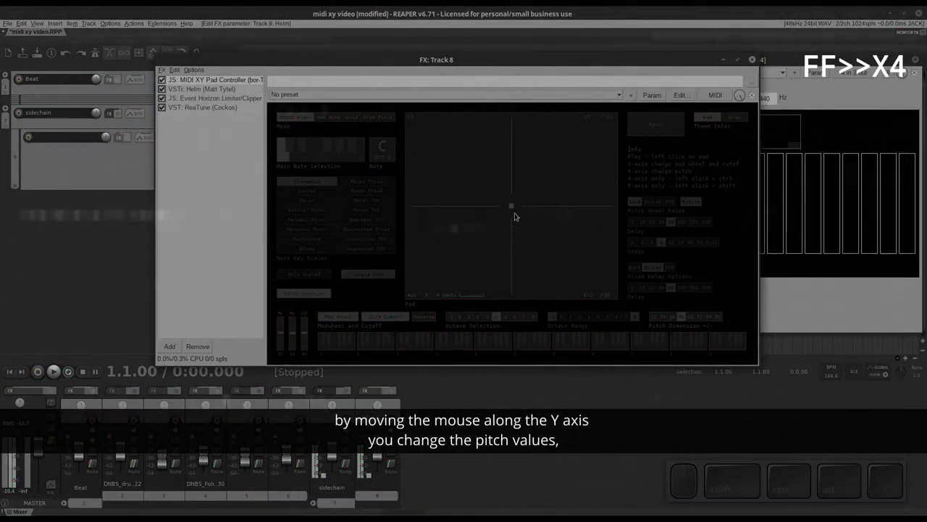
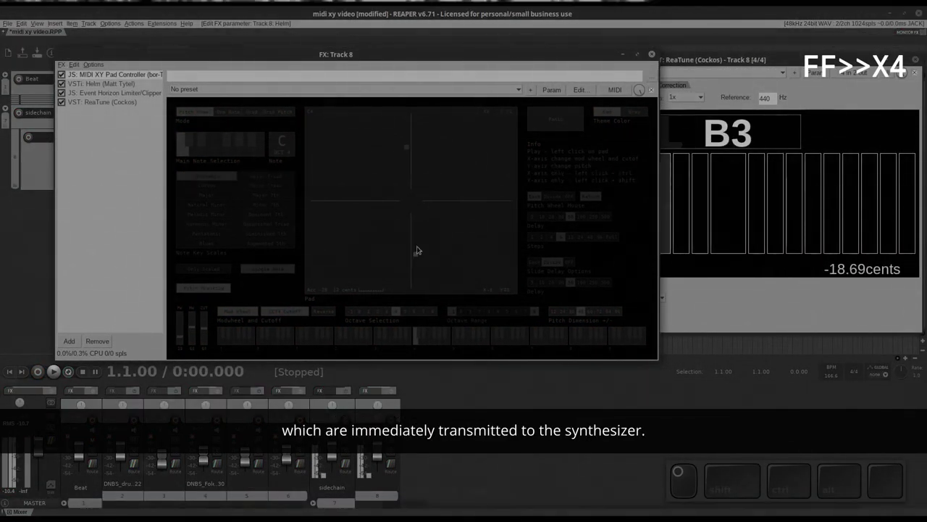
click(414, 205)
drag(414, 205, 410, 229)
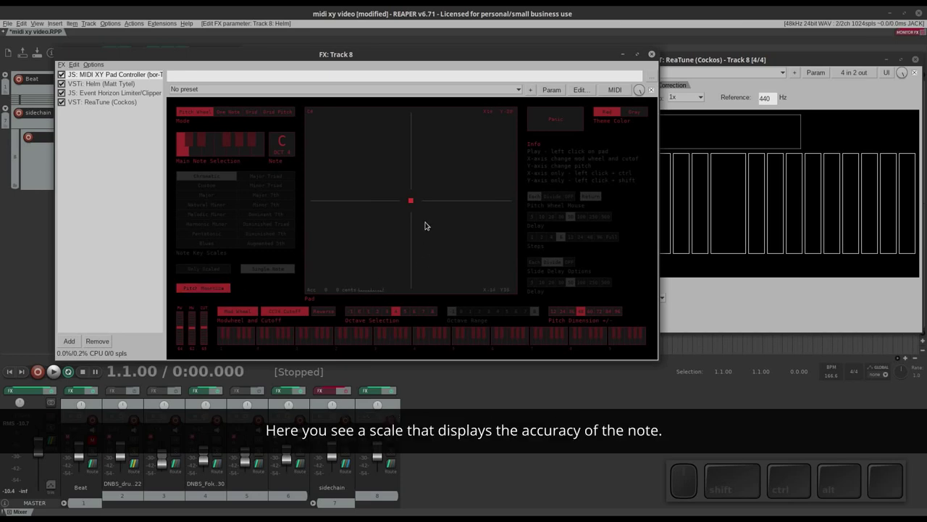
drag(410, 202, 413, 220)
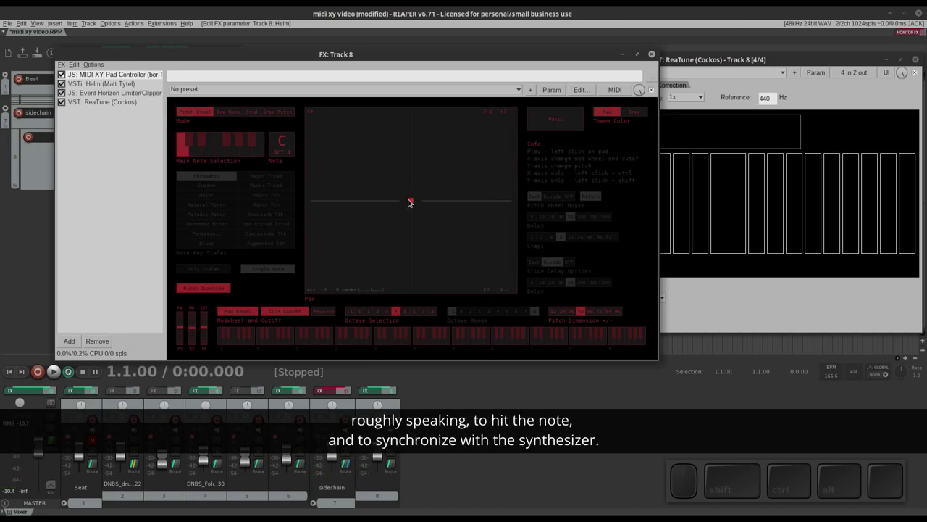
drag(410, 201, 413, 220)
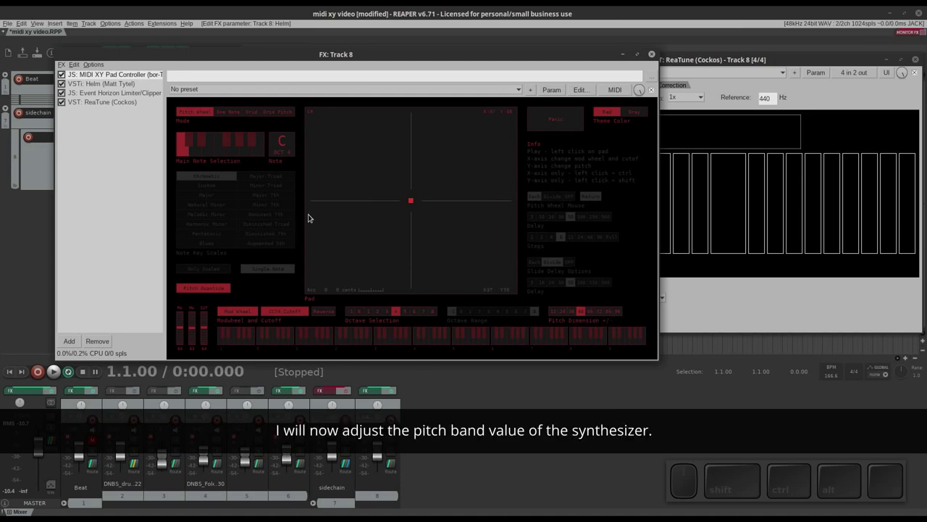
- In Helm, reduce the Voices knob to a single voice
click(124, 82)
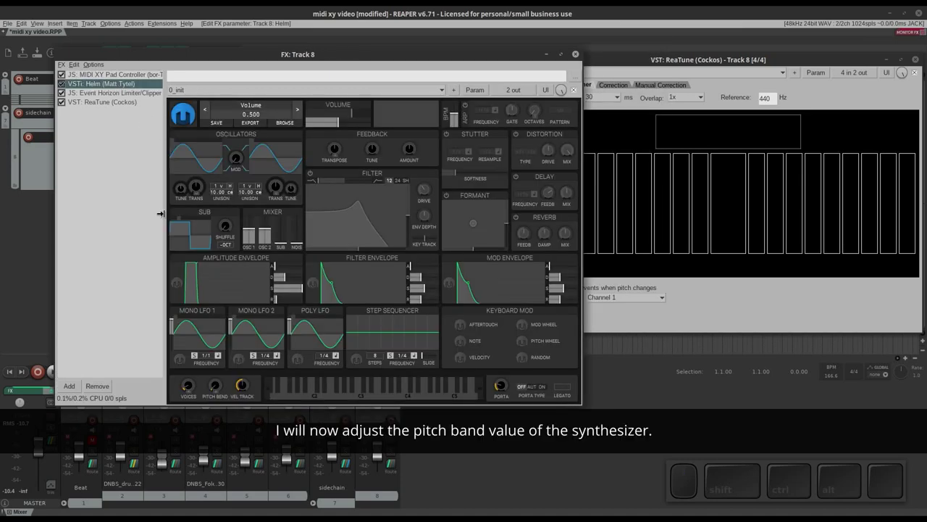
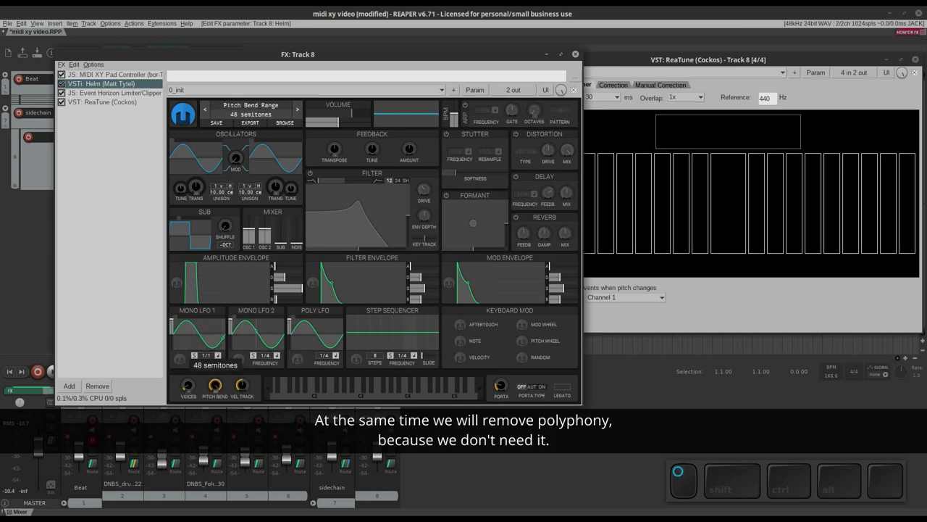
click(190, 384)
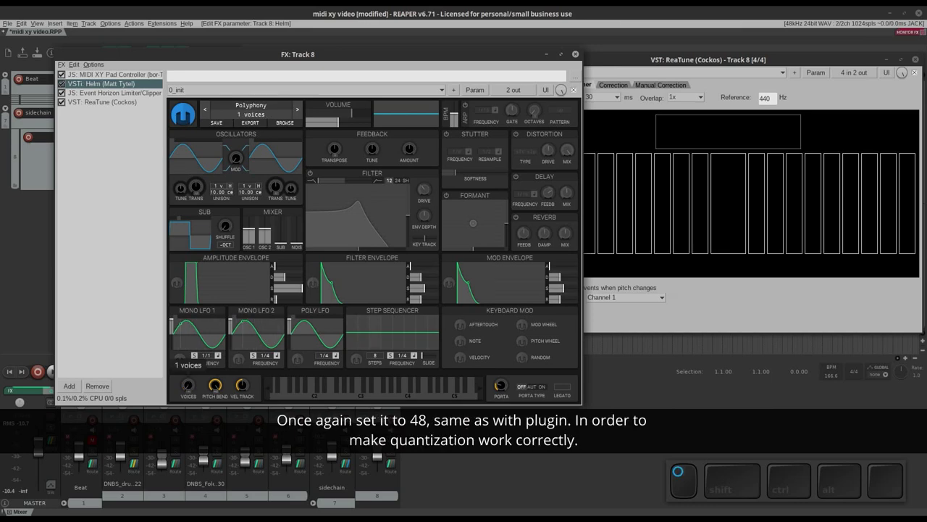
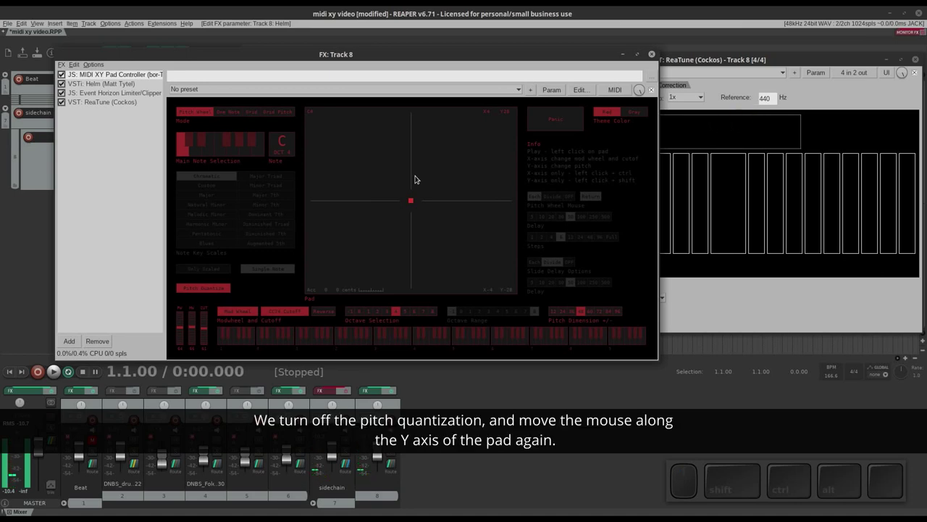
click(218, 286)
drag(414, 183, 362, 220)
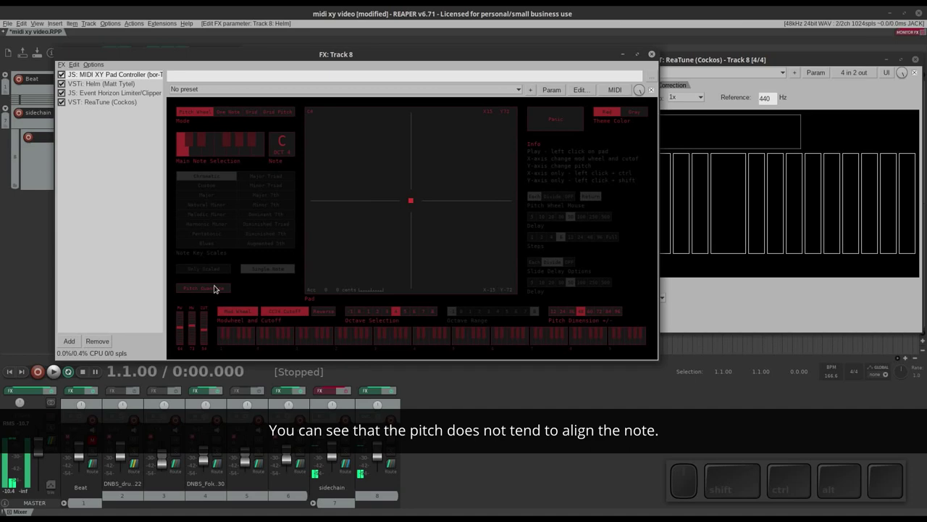
click(214, 290)
- Try main notes such as D in Main Note Selection, auditioning each on the pad
drag(433, 193, 403, 175)
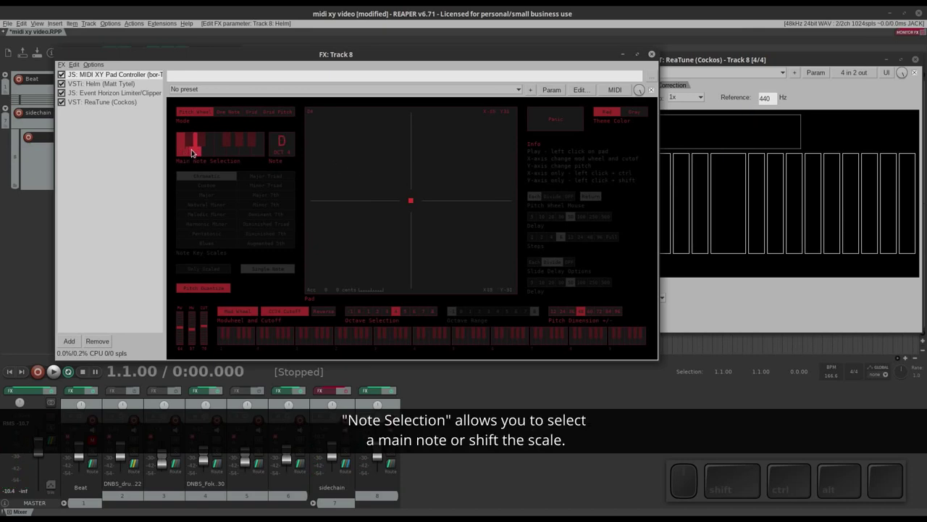
click(194, 151)
drag(414, 202, 413, 165)
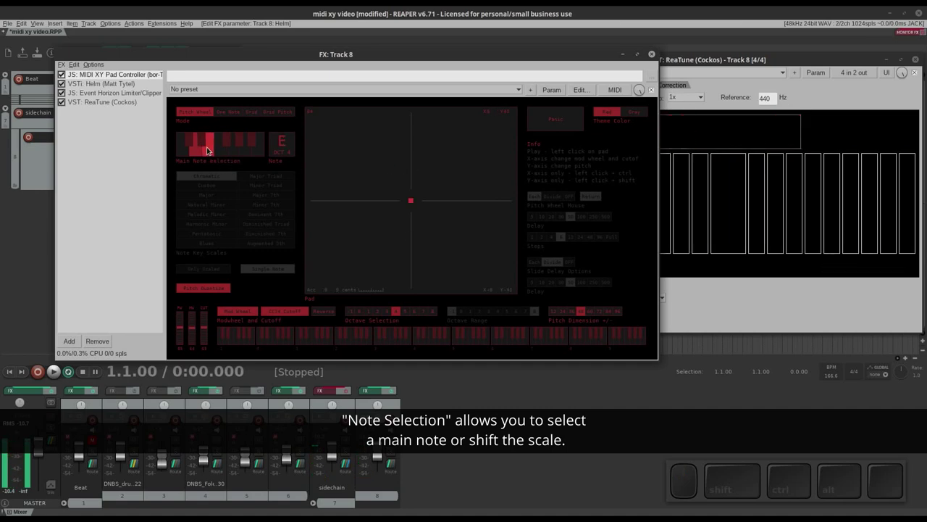
click(213, 144)
drag(408, 203, 411, 158)
click(225, 153)
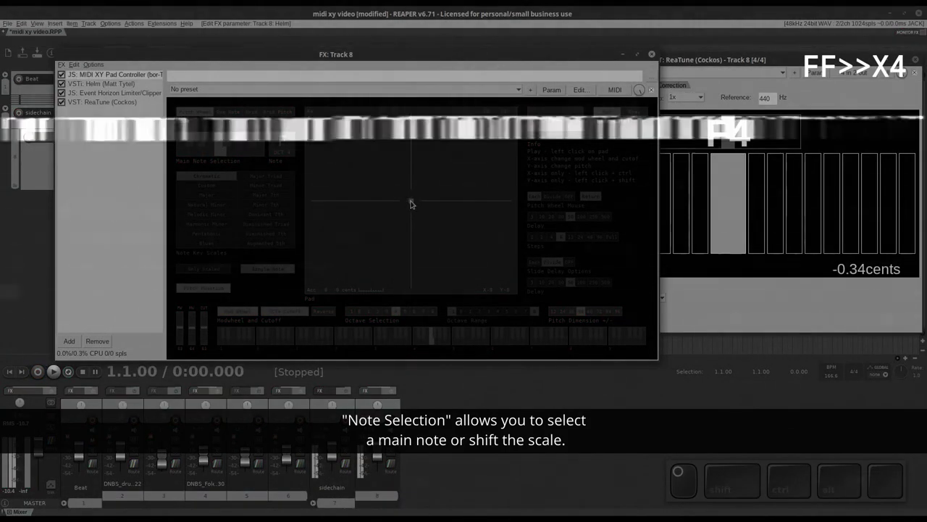
- Settle the XY pad's main note on A# and play it on the pad
double_click(414, 201)
click(257, 142)
click(414, 203)
drag(399, 311, 384, 299)
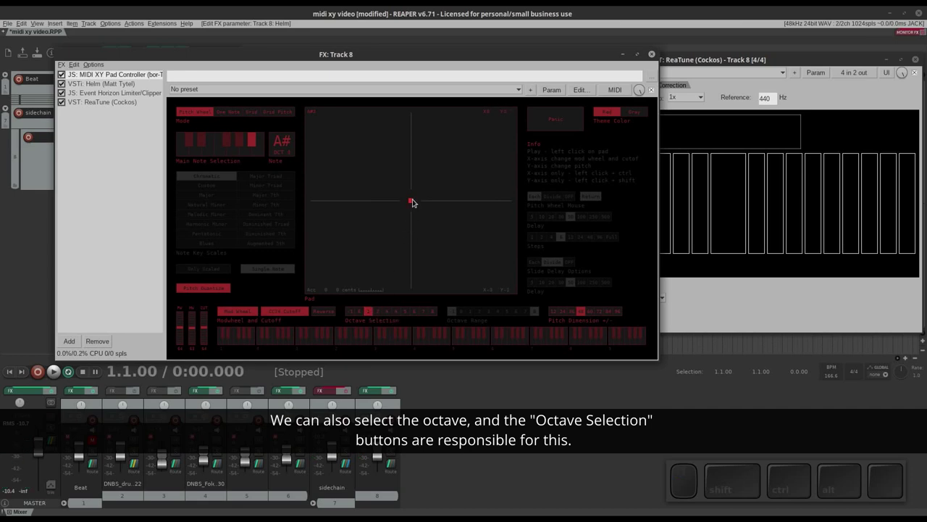
- Drag up the pad to hear the A# note played through Helm
drag(413, 204, 409, 132)
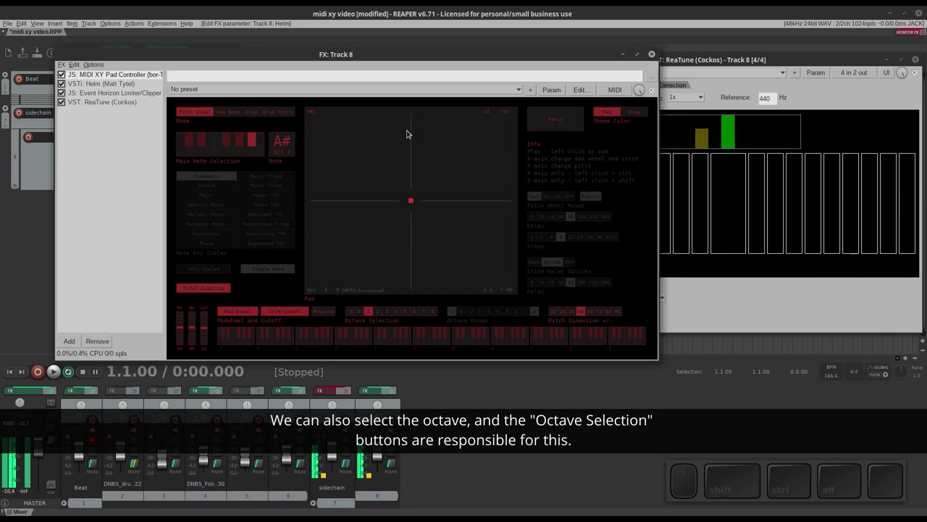
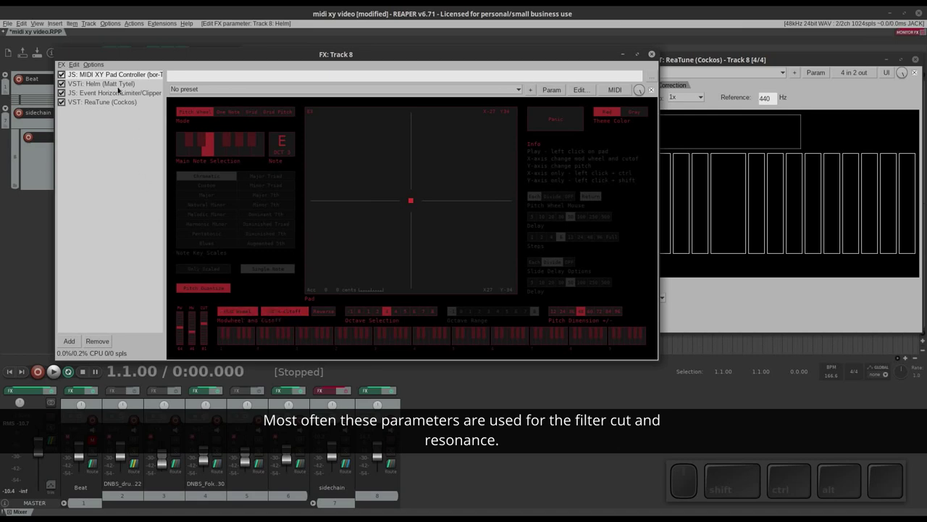
- In Helm, MIDI-link the touched filter control to CC 14-bit 01/33 Mod Wheel and drive it from the pad
click(123, 82)
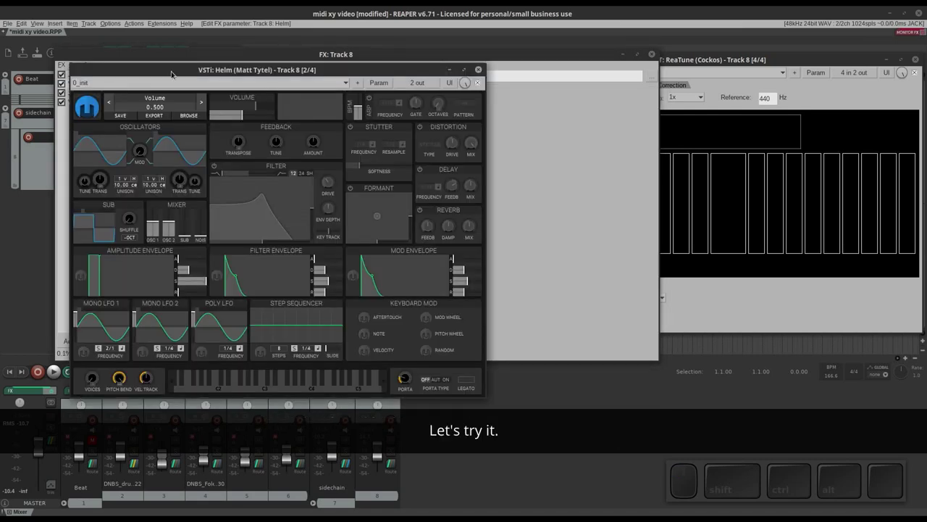
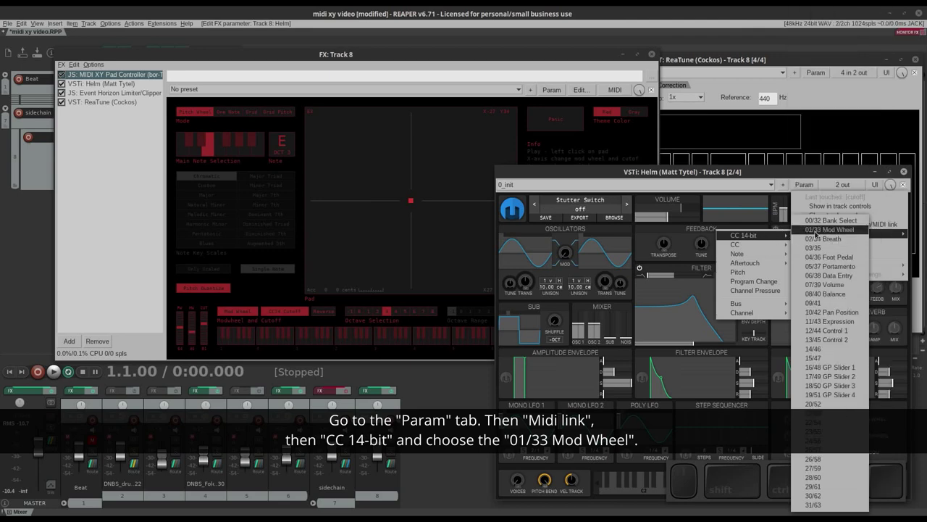
click(822, 230)
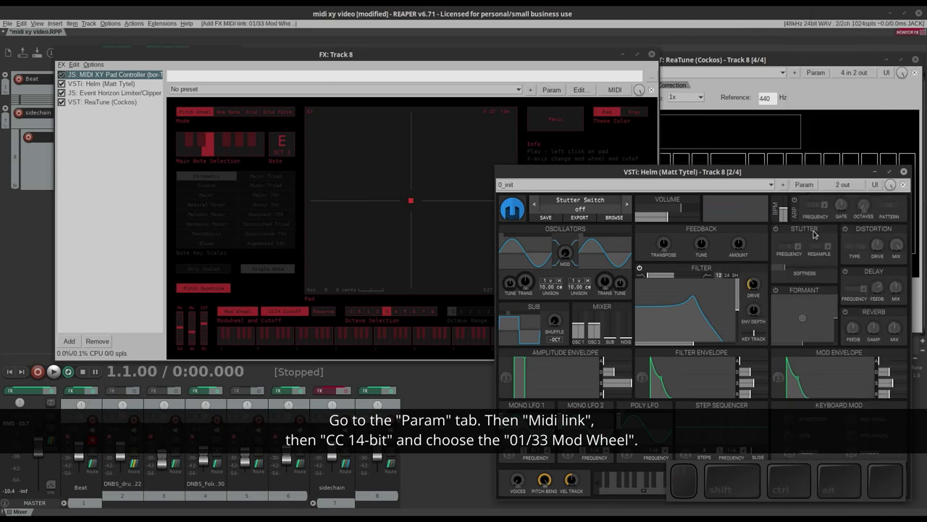
drag(411, 210, 447, 185)
- Turn Helm's filter resonance knob down
click(732, 276)
click(732, 275)
drag(741, 281, 729, 323)
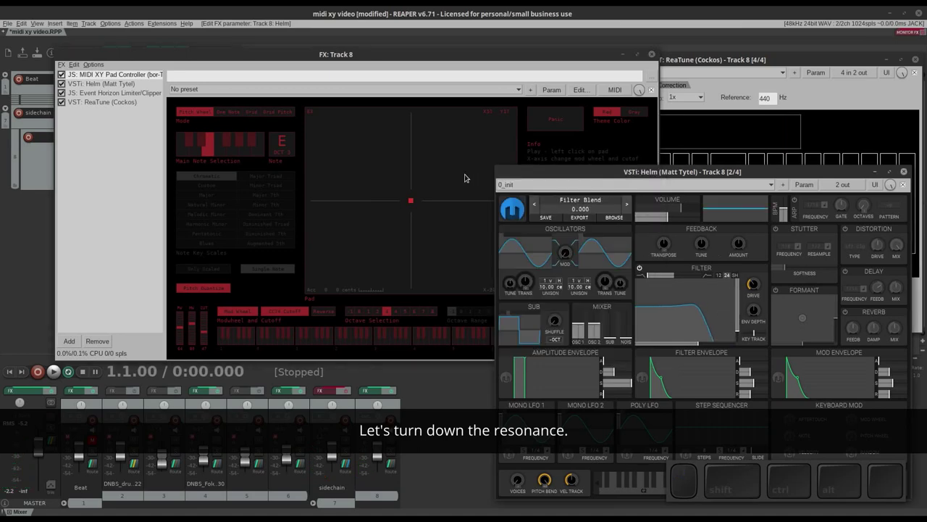
- Sweep the pad horizontally and vertically to hear Mod Wheel, pitch bend and Cutoff, then nudge Helm's resonance
drag(417, 199, 319, 199)
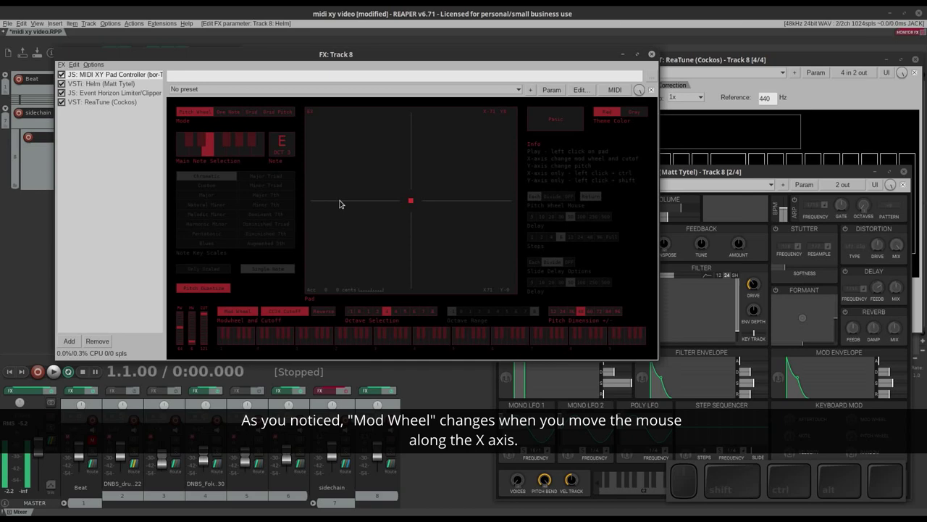
drag(411, 203, 412, 202)
drag(412, 202, 416, 198)
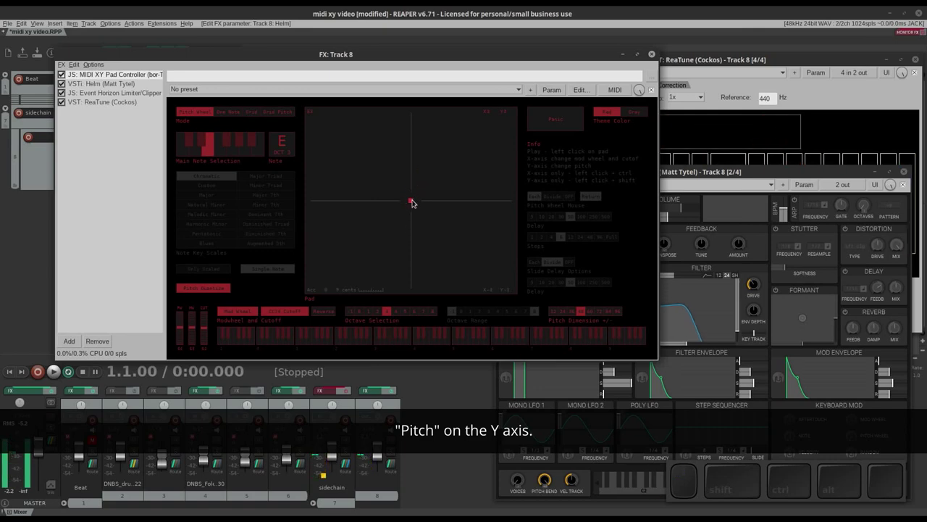
drag(413, 203, 455, 247)
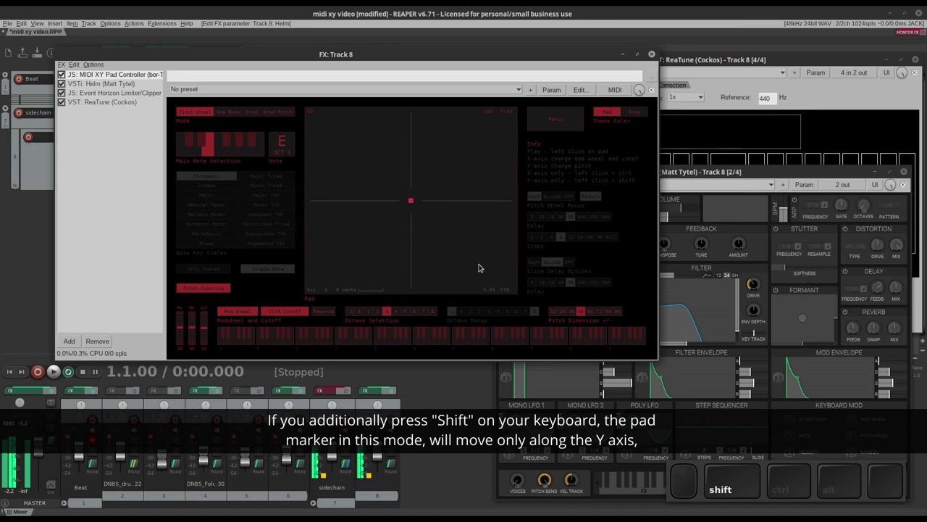
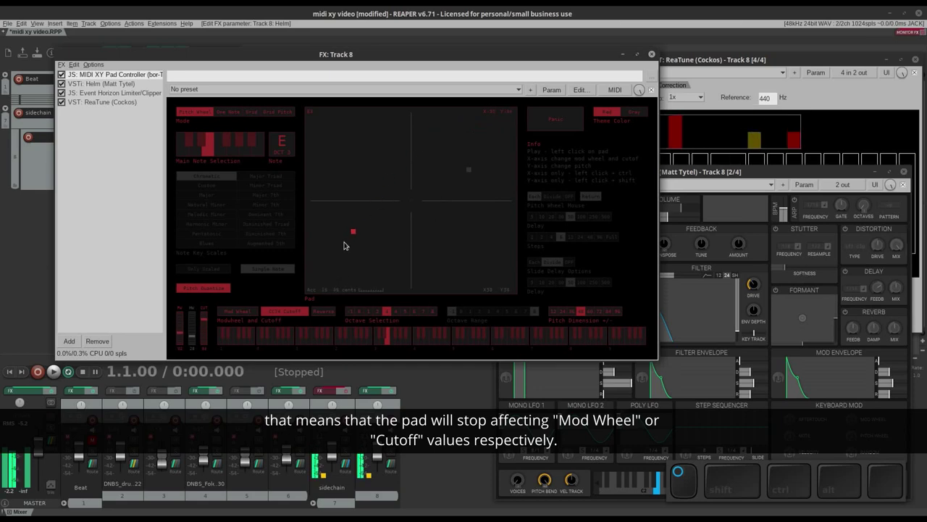
drag(195, 331, 258, 276)
drag(396, 235, 361, 295)
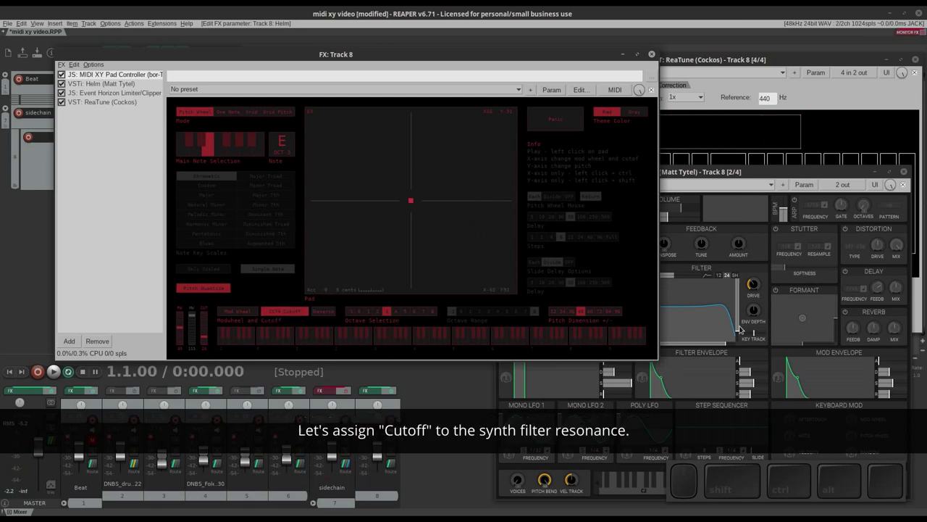
- Raise resonance to ~56% and MIDI-link it to CC 74 Brightness/Cutoff Freq
drag(740, 331, 741, 289)
click(821, 188)
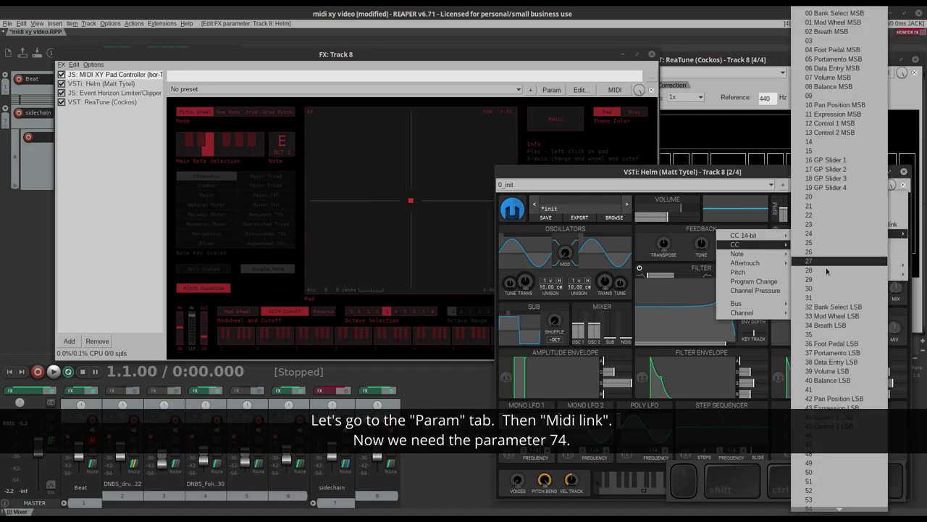
scroll(down, 3)
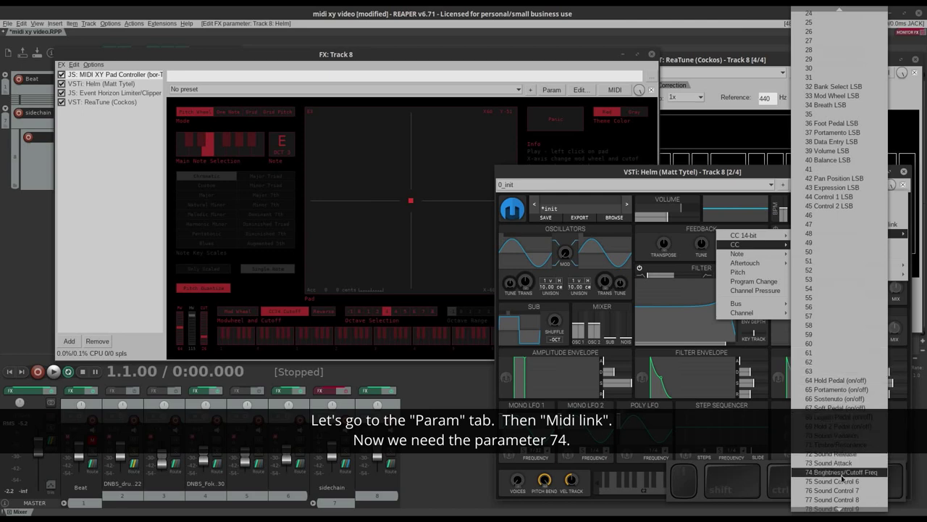
scroll(down, 3)
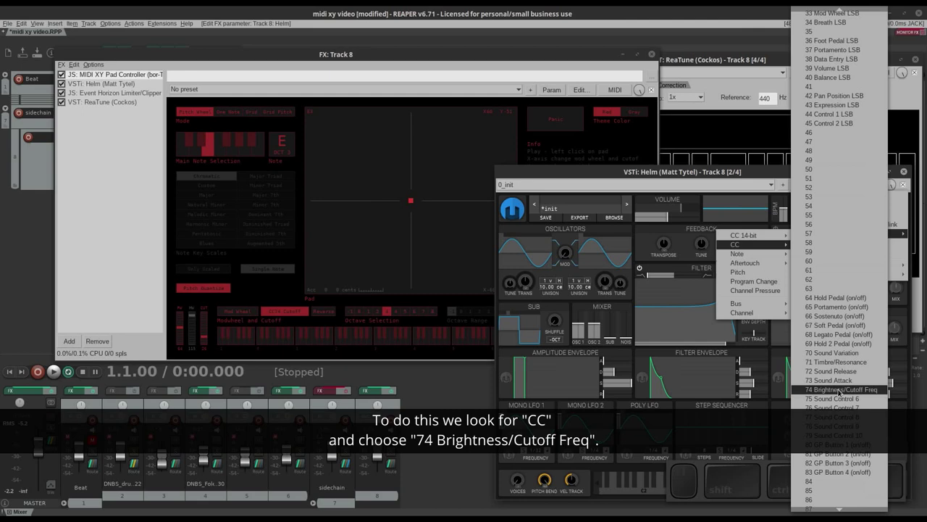
click(844, 388)
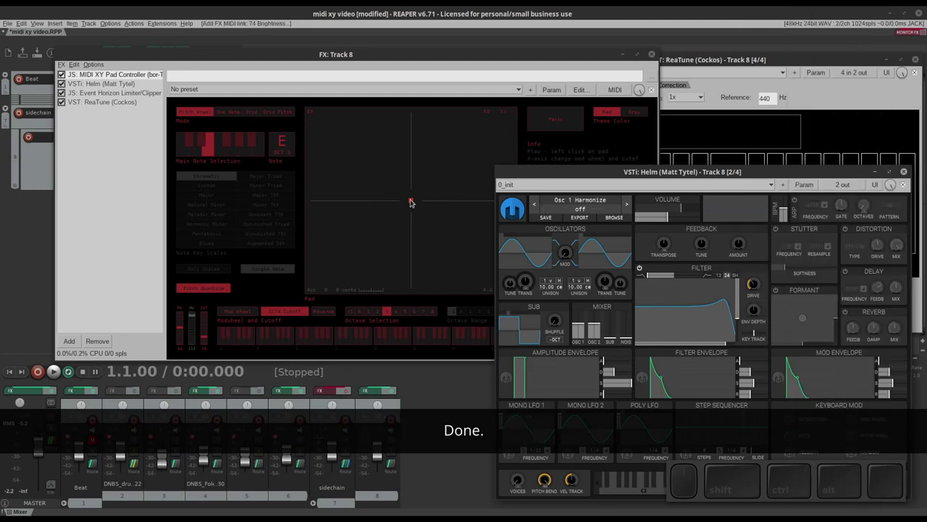
- Sweep the pad to test the link and adjust the Cutoff and Mod Wheel output levels
drag(412, 202, 323, 229)
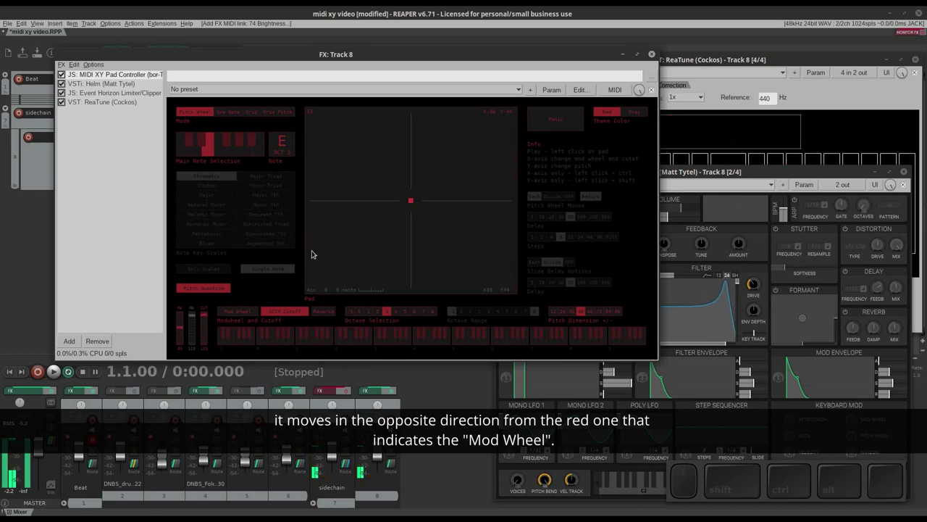
click(290, 313)
drag(528, 243, 438, 237)
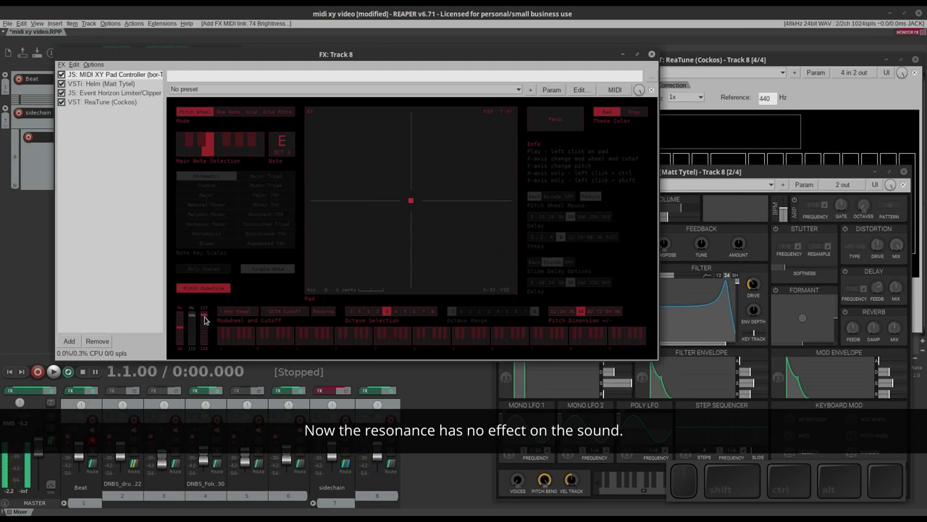
drag(206, 319, 280, 282)
drag(398, 236, 385, 268)
- Switch on Reverse to invert Mod Wheel and Cutoff, then play the pad to hear the resonance
click(298, 312)
click(255, 313)
click(331, 312)
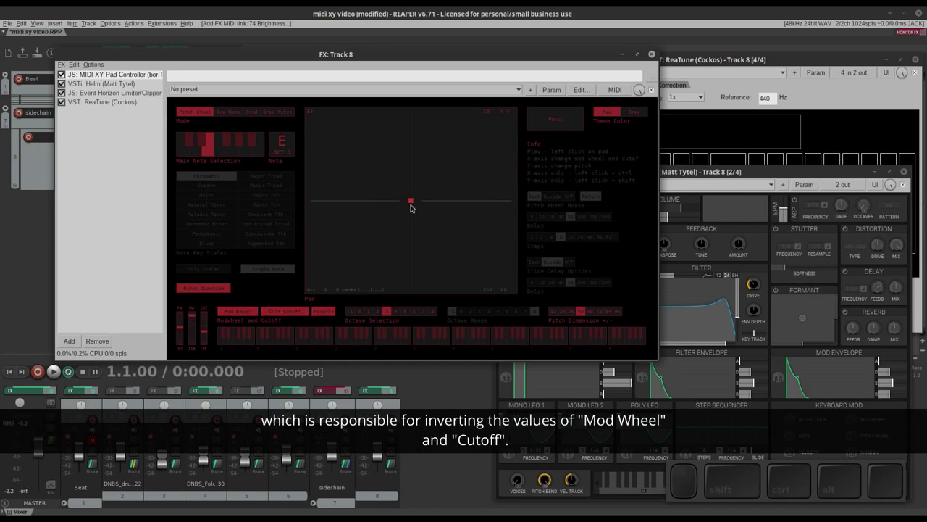
drag(413, 206, 435, 63)
click(433, 50)
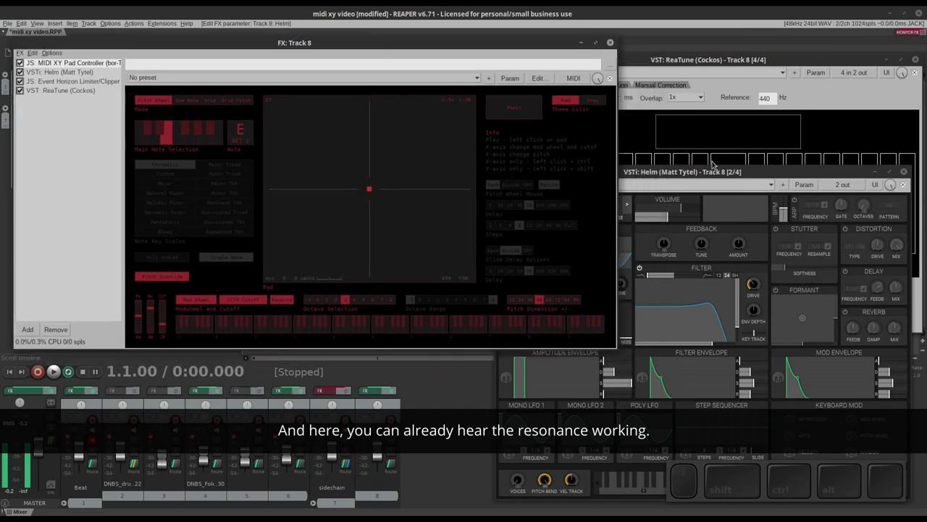
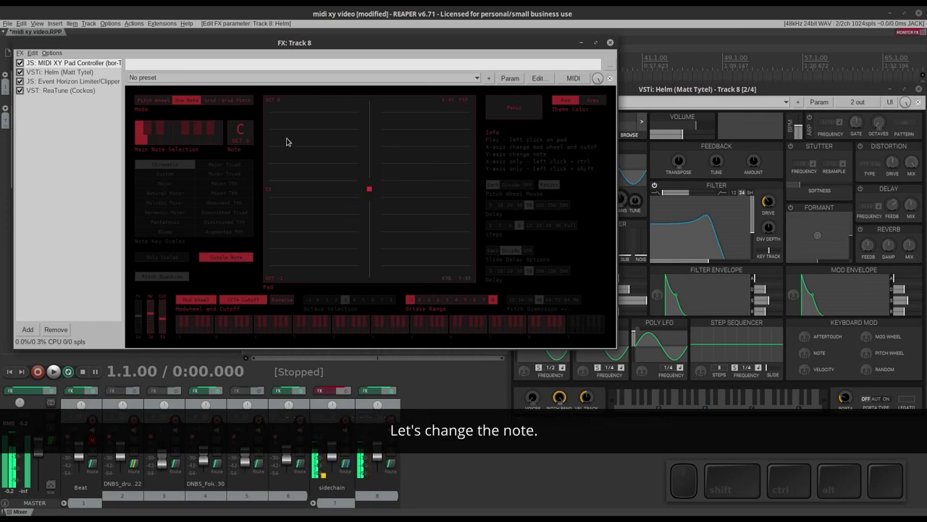
- Set the main note to F and play it across different octaves on the pad
click(182, 138)
drag(372, 211, 411, 218)
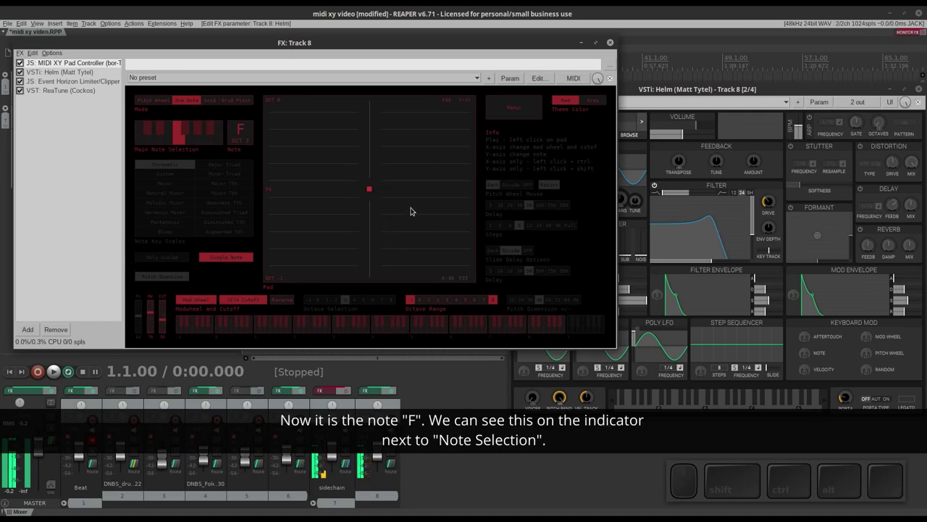
drag(416, 193, 431, 145)
drag(432, 144, 437, 245)
drag(437, 251, 438, 122)
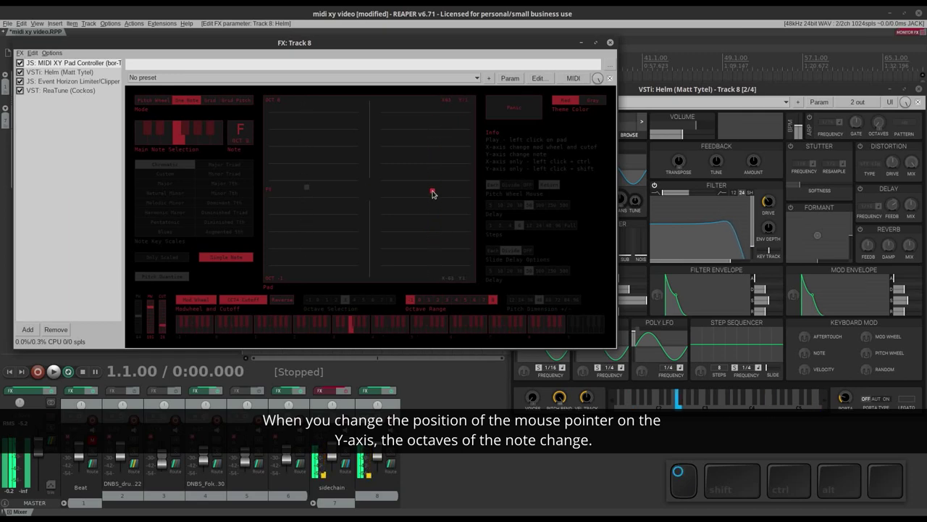
- Narrow the Octave Range so F spans fewer octaves and test it on the pad
drag(412, 302, 474, 303)
drag(495, 300, 458, 297)
drag(427, 260, 222, 293)
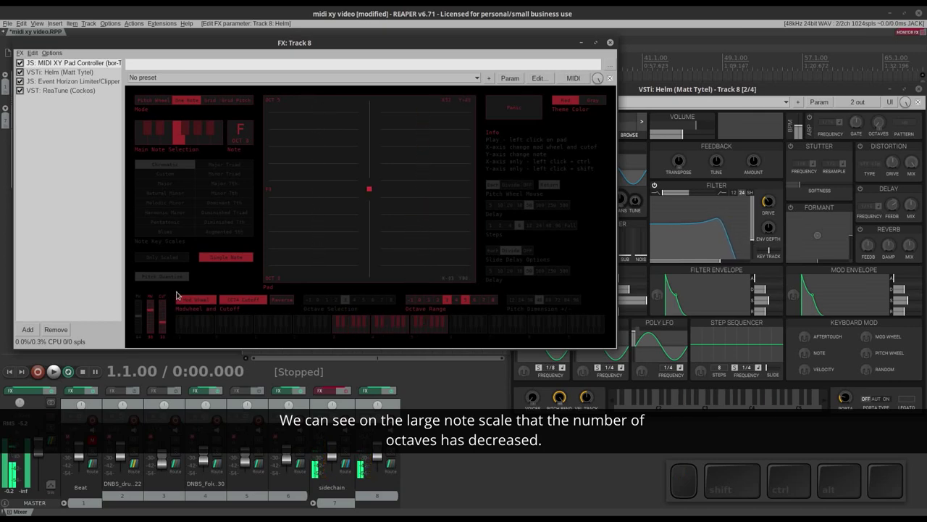
drag(370, 193, 346, 209)
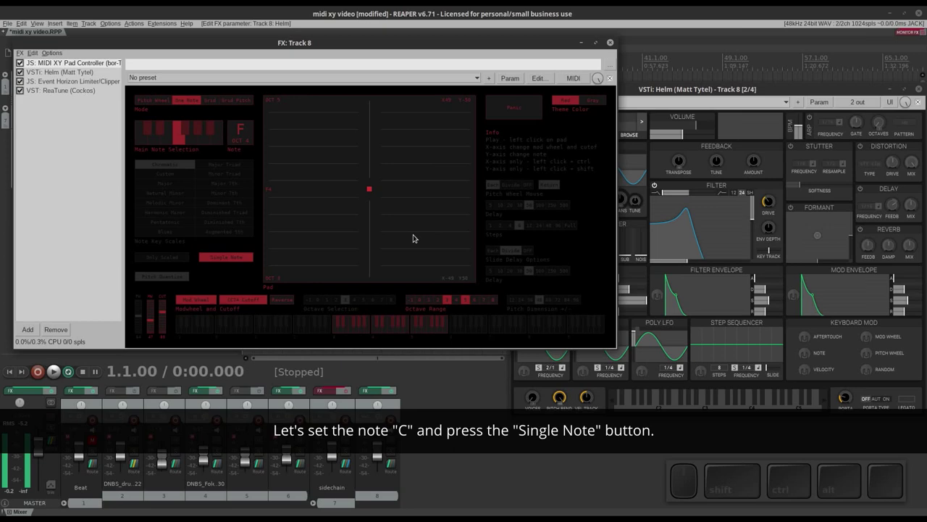
- Set the main note to C, leave One Note mode and enable Note Key Scales, playing the pad
drag(419, 245, 399, 142)
click(210, 139)
click(147, 134)
drag(347, 172, 356, 150)
click(227, 258)
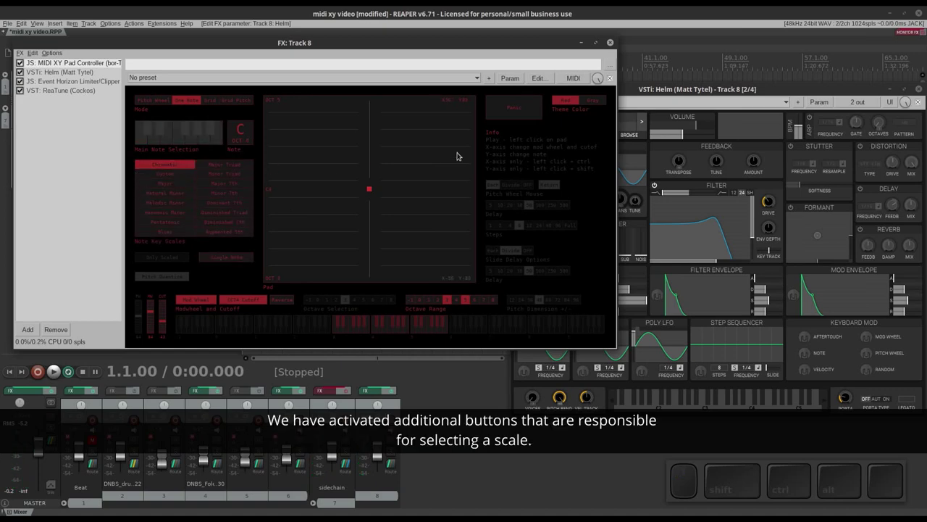
drag(415, 121, 398, 268)
- Choose a triad scale and try different starting notes, sliding through notes on the pad
click(243, 179)
drag(421, 255, 423, 275)
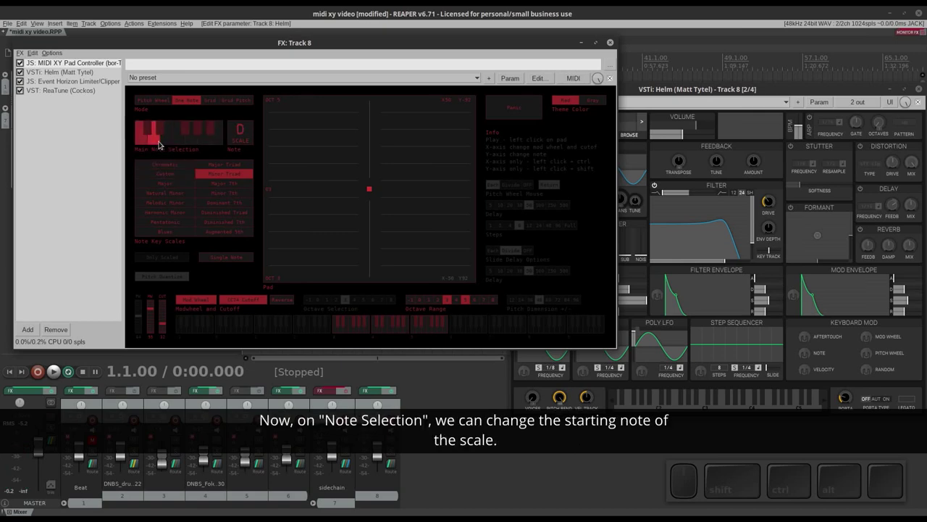
click(179, 140)
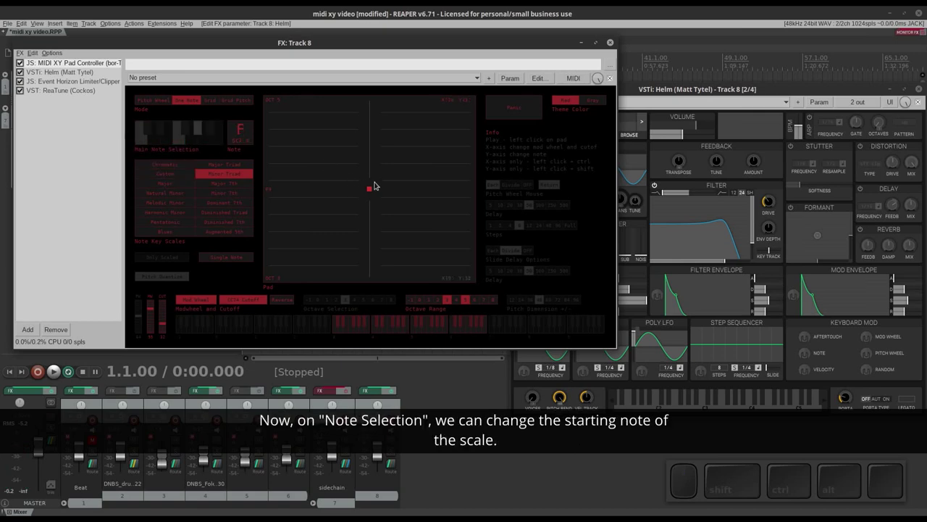
drag(387, 186, 397, 257)
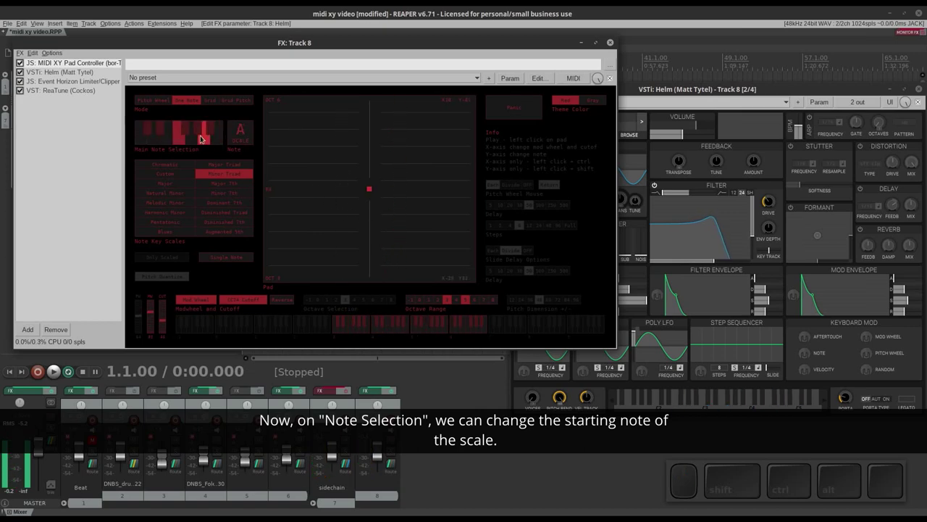
click(212, 131)
drag(409, 269, 392, 269)
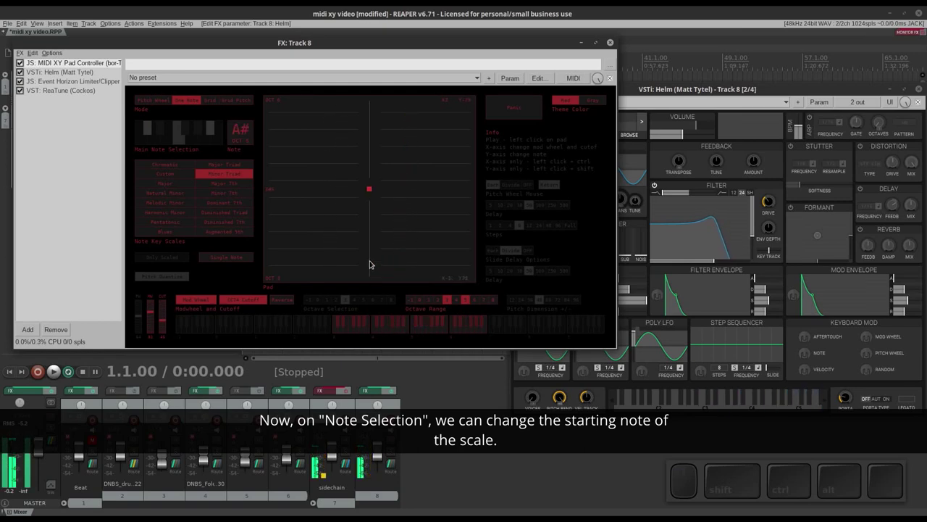
drag(311, 201, 380, 265)
click(147, 139)
click(174, 176)
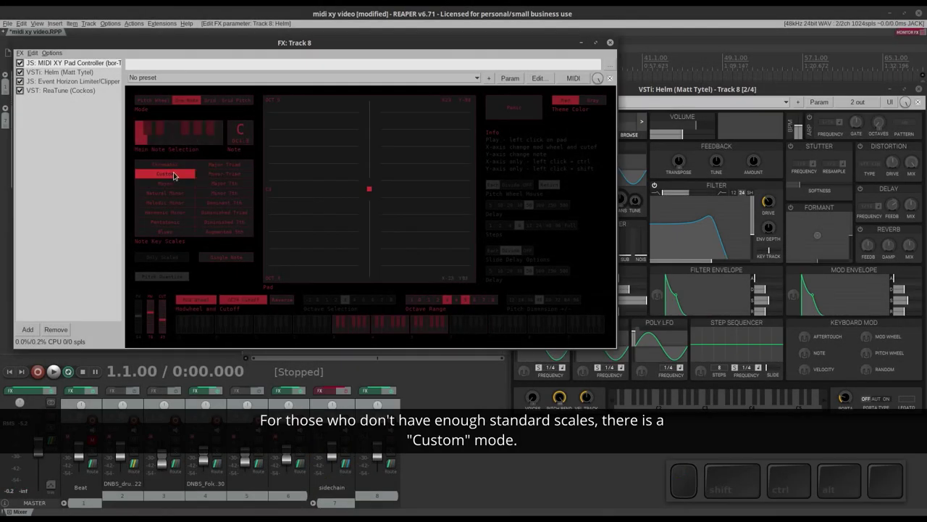
- Select the Custom scale and toggle notes such as F and F#, playing the pad to hear it
drag(429, 168, 383, 263)
click(151, 130)
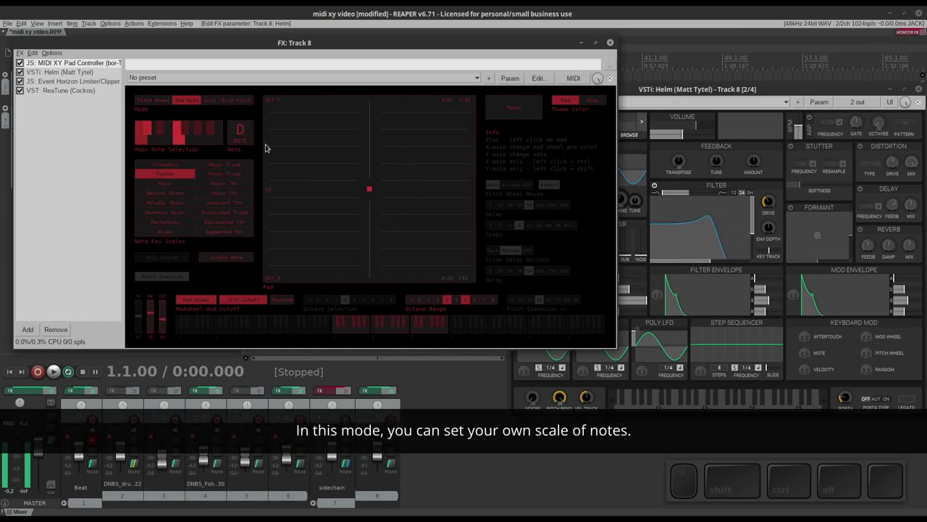
drag(422, 273, 392, 263)
click(181, 133)
click(188, 128)
drag(413, 272, 380, 253)
click(139, 140)
click(149, 128)
- Play notes across the pad, then return the scale to Chromatic
drag(415, 272, 434, 285)
drag(448, 301, 437, 299)
drag(469, 300, 445, 274)
drag(432, 276, 404, 204)
click(181, 167)
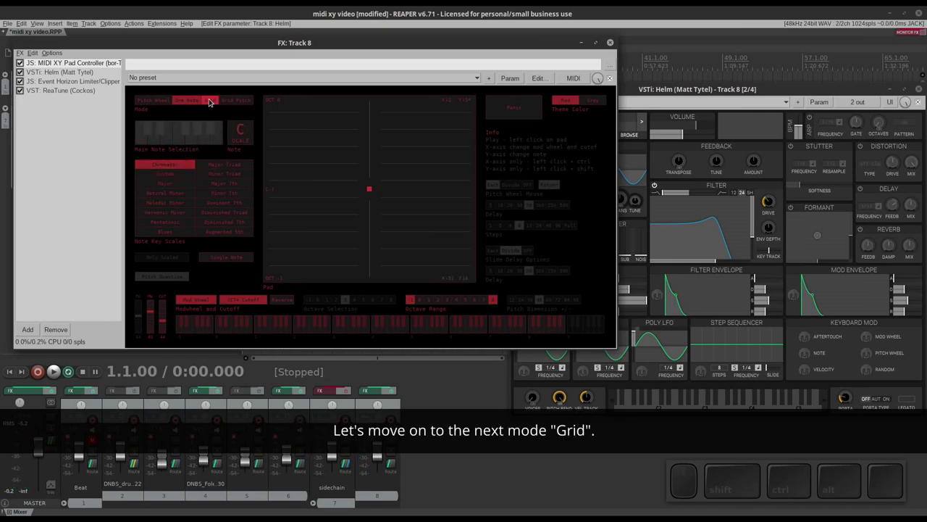
- Switch the pad to Grid mode and play across its note cells
click(211, 101)
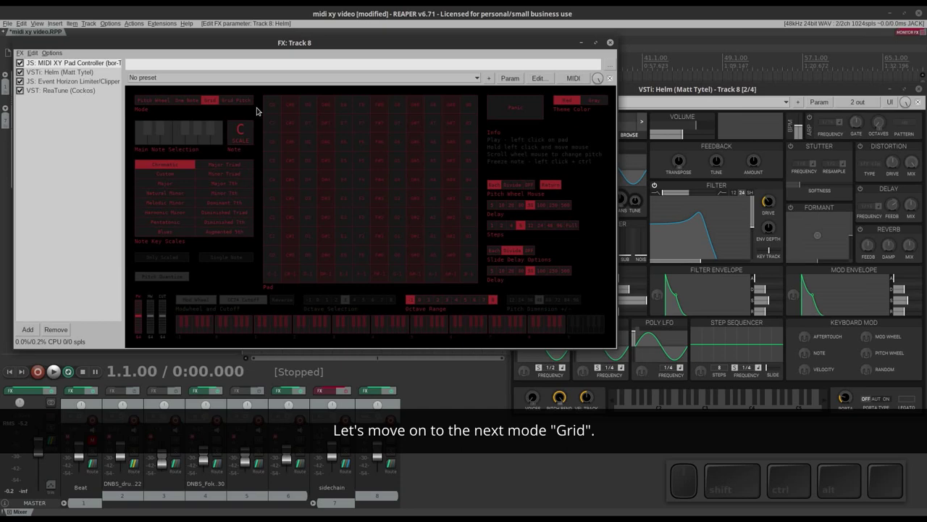
drag(275, 107, 377, 189)
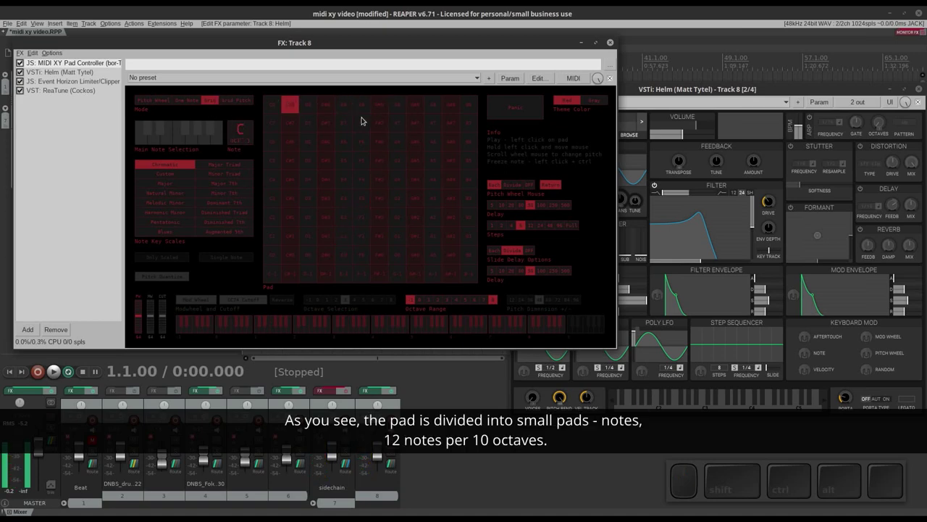
click(439, 242)
click(439, 241)
- Set Slide Delay to Divide and pick a longer delay value
click(439, 242)
click(370, 229)
click(373, 194)
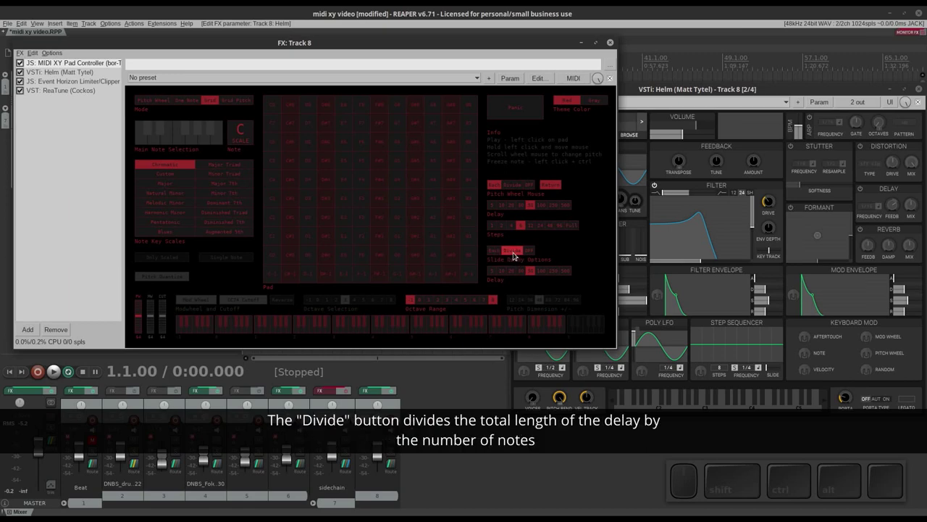
click(570, 273)
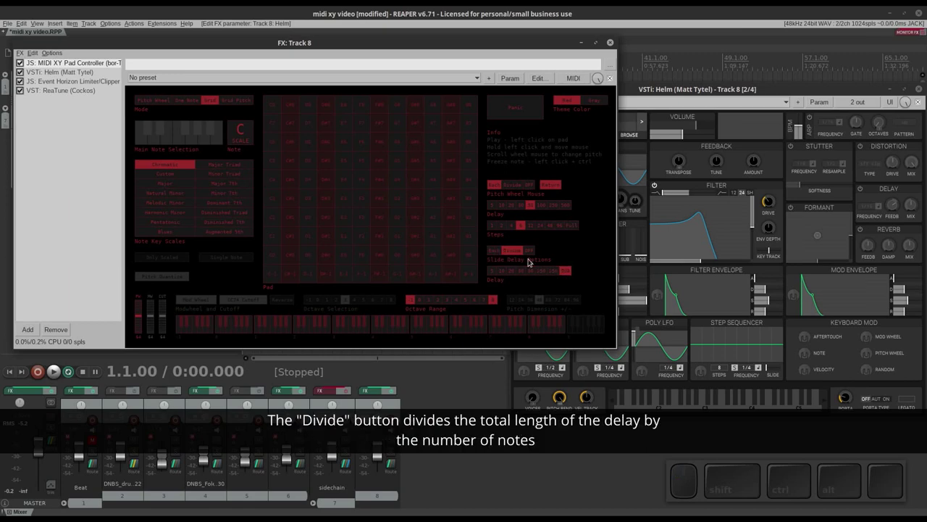
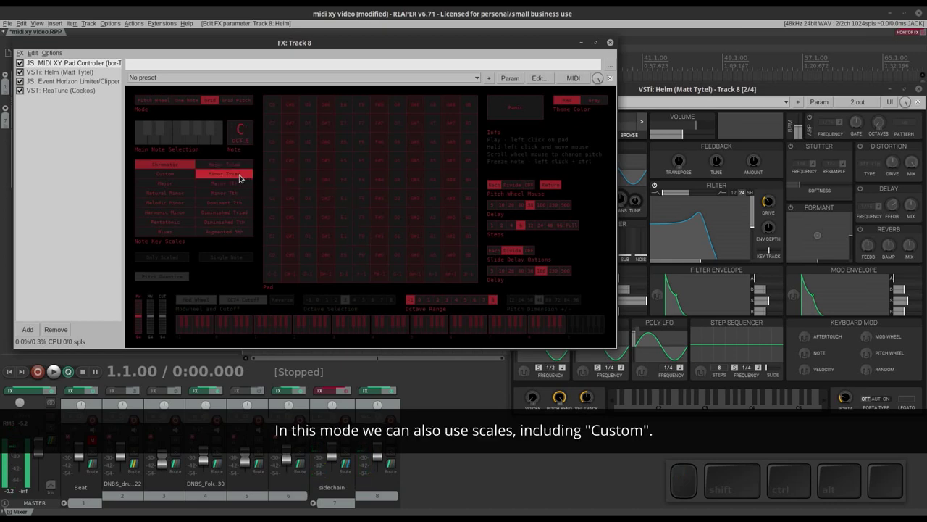
- Choose the Minor Triad scale and enable Only Scaled so the grid shows scale notes only
click(241, 176)
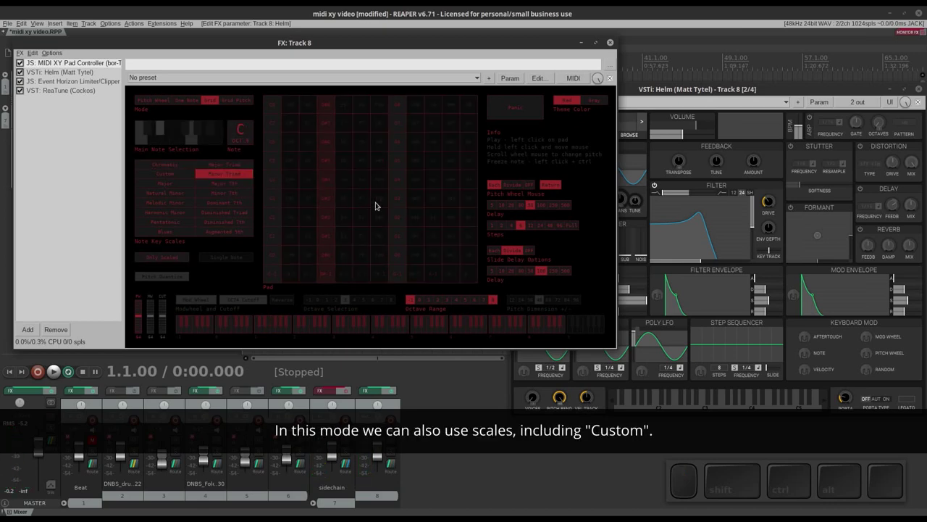
drag(396, 209, 266, 240)
click(176, 257)
- Play the scaled grid notes, then switch the scale to Blues and play again
drag(298, 243, 332, 234)
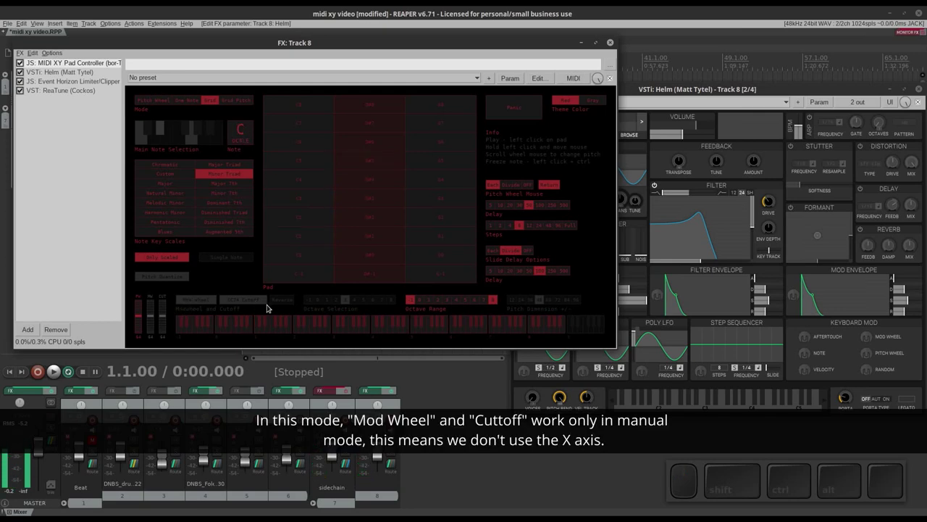
drag(166, 316, 157, 319)
drag(153, 318, 239, 258)
drag(284, 227, 232, 228)
click(181, 233)
drag(309, 229, 248, 172)
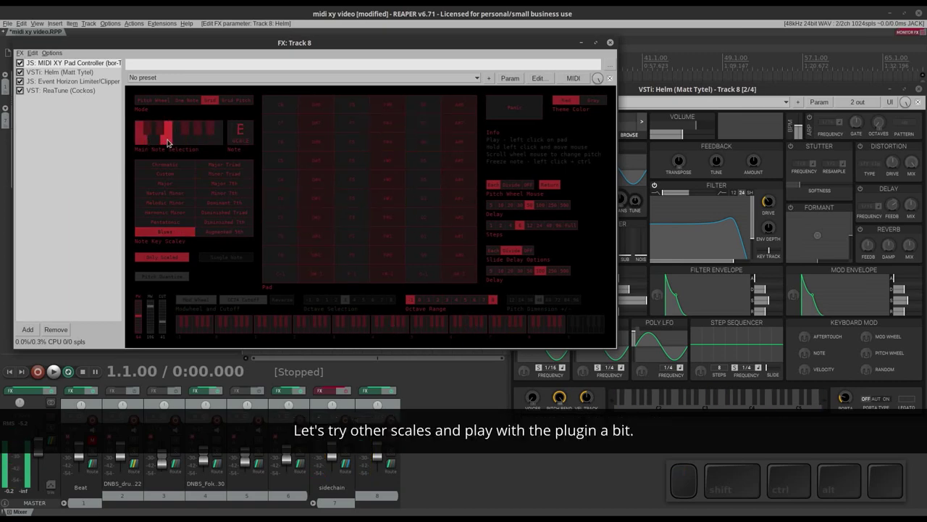
- Change the scale's starting note and grid options, playing notes to compare
click(178, 142)
drag(300, 234, 385, 193)
click(532, 252)
drag(463, 185, 359, 210)
click(168, 177)
click(150, 143)
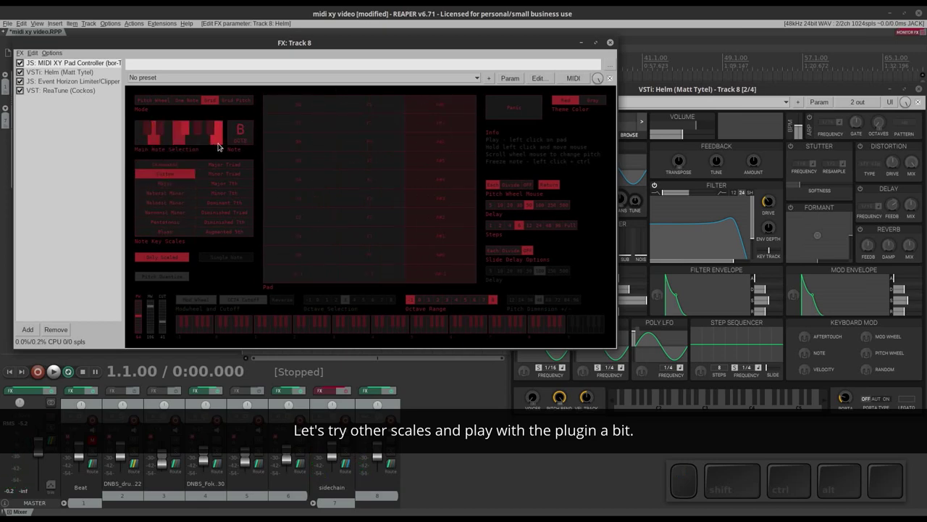
- Set the main note to C#, pick notes for a Custom scale and enable Only Scaled
click(210, 142)
drag(319, 140, 207, 244)
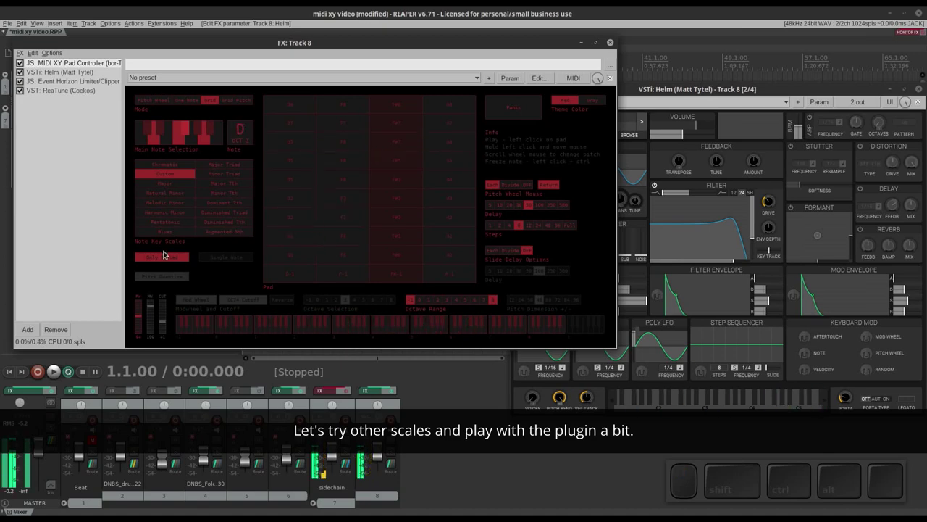
click(167, 257)
drag(361, 210, 205, 159)
click(181, 141)
click(187, 131)
click(207, 137)
double_click(146, 134)
click(155, 138)
drag(298, 154, 236, 197)
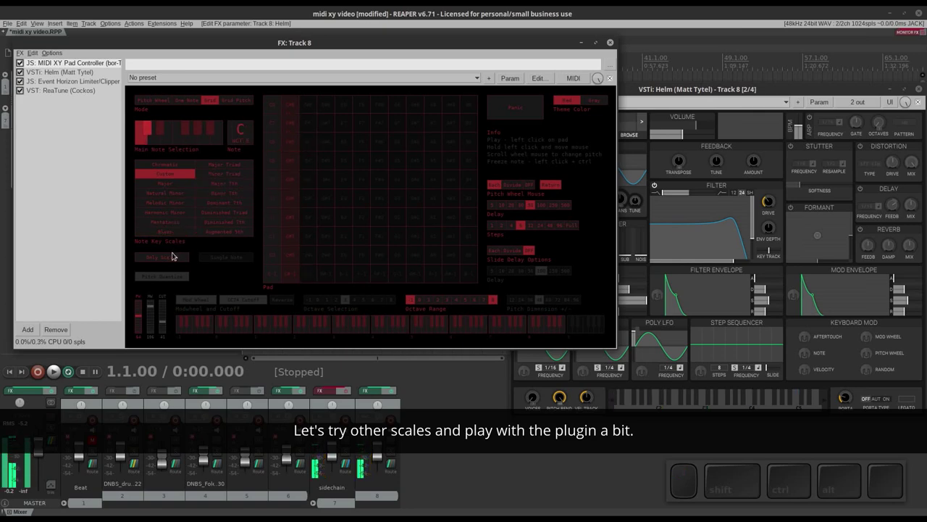
click(173, 257)
- Play across the four large note cells left on the grid
drag(318, 205, 393, 280)
drag(411, 300, 485, 303)
drag(491, 301, 372, 266)
drag(319, 250, 463, 280)
drag(471, 300, 347, 260)
drag(333, 247, 346, 220)
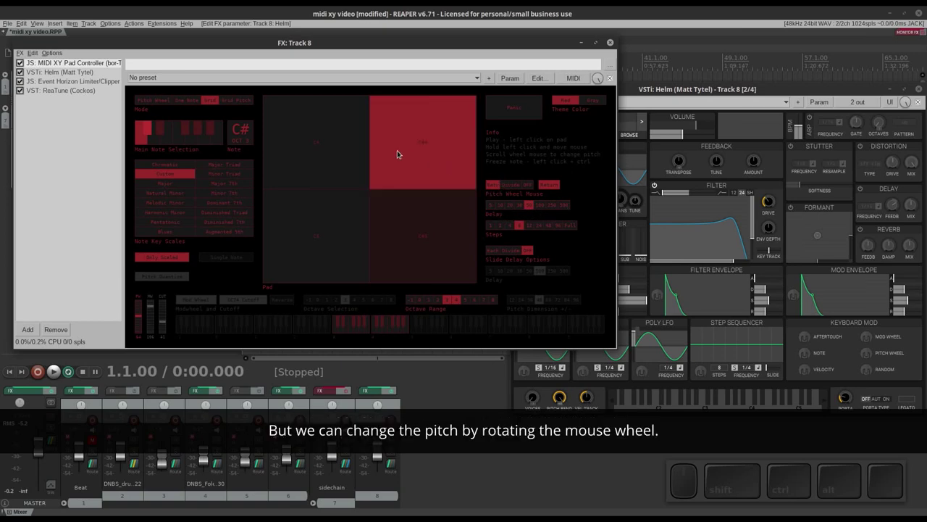
- Play note cells on the grid pad while adjusting the pitch-wheel delay setting
click(347, 179)
scroll(up, 3)
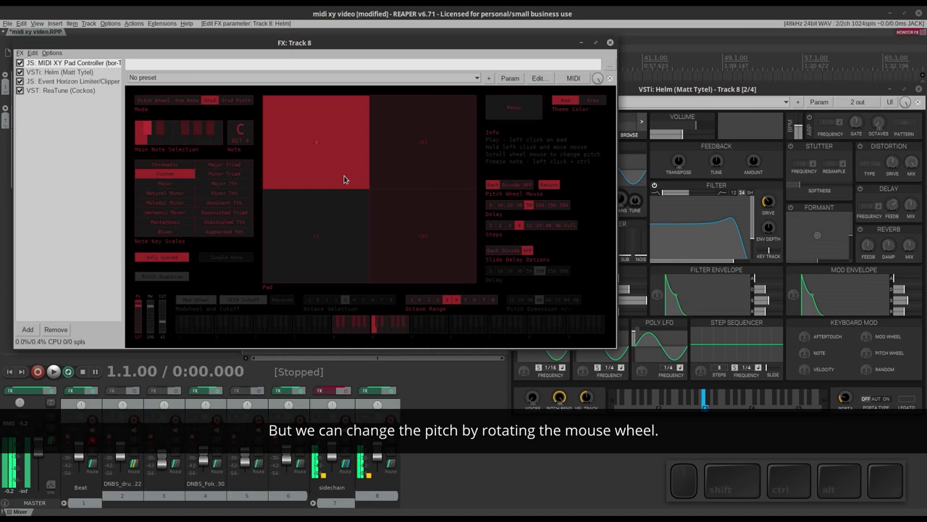
click(435, 181)
scroll(down, 3)
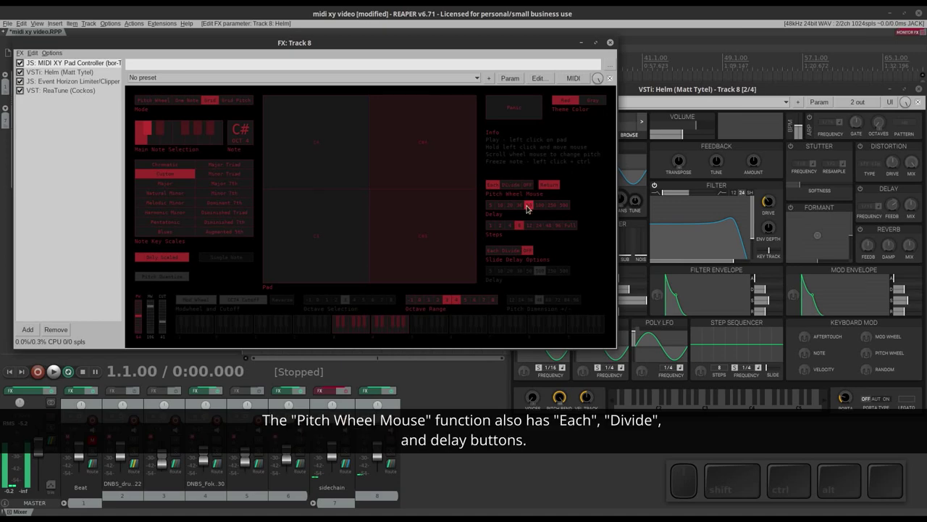
click(554, 208)
click(402, 179)
scroll(up, 3)
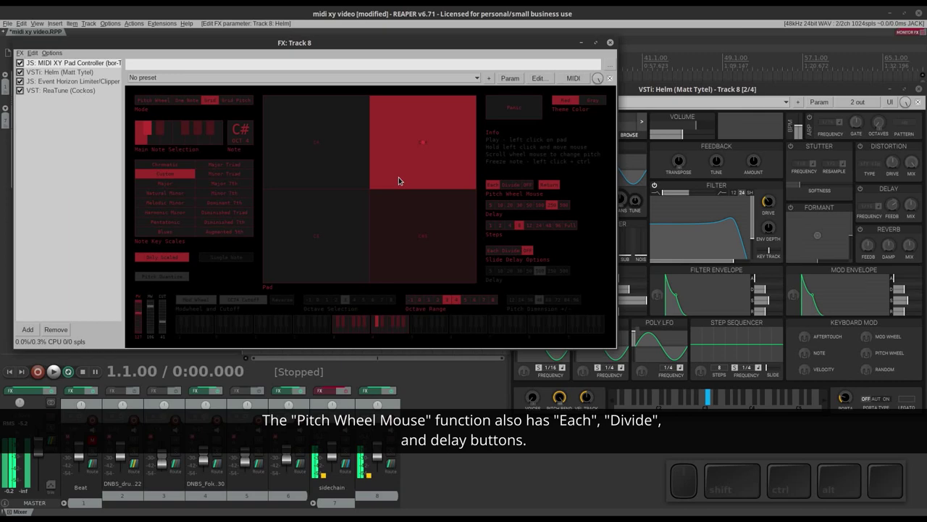
click(518, 190)
click(421, 182)
scroll(up, 3)
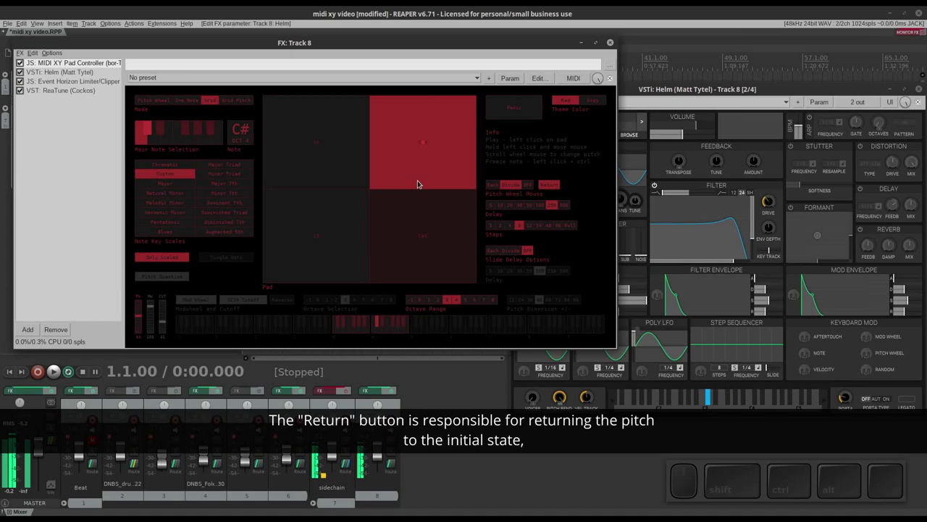
scroll(up, 3)
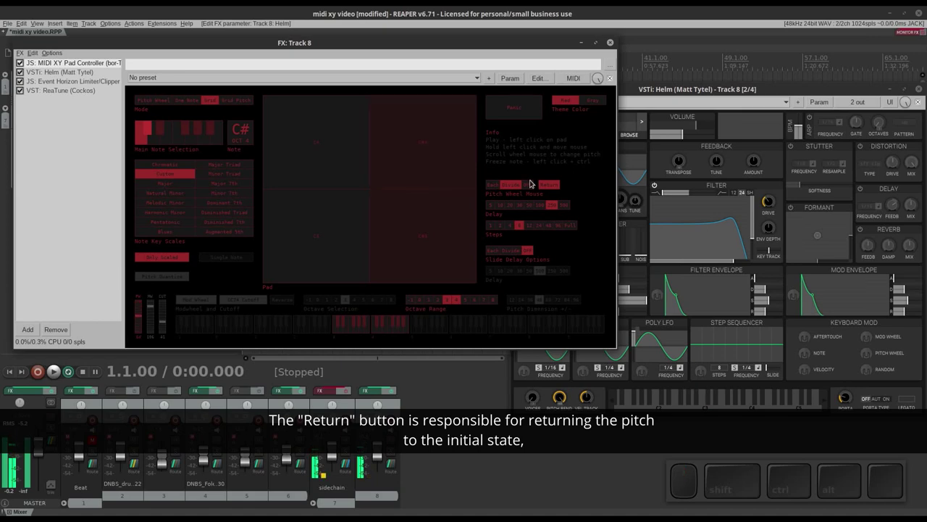
- Turn off pitch returning to start and scroll-adjust the pad controls while playing cells
click(549, 187)
click(417, 179)
scroll(up, 3)
scroll(down, 3)
scroll(up, 3)
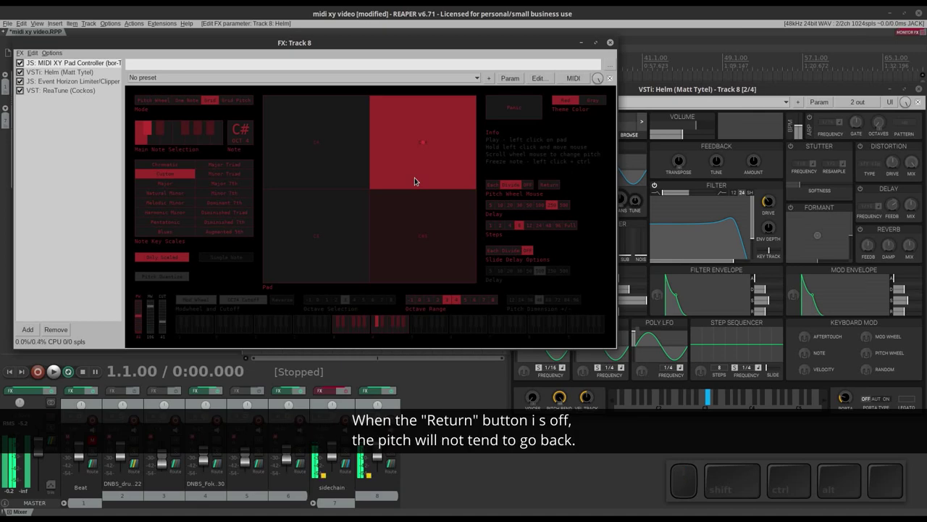
scroll(up, 3)
scroll(down, 3)
scroll(down, 3)
scroll(up, 3)
scroll(down, 3)
scroll(down, 3)
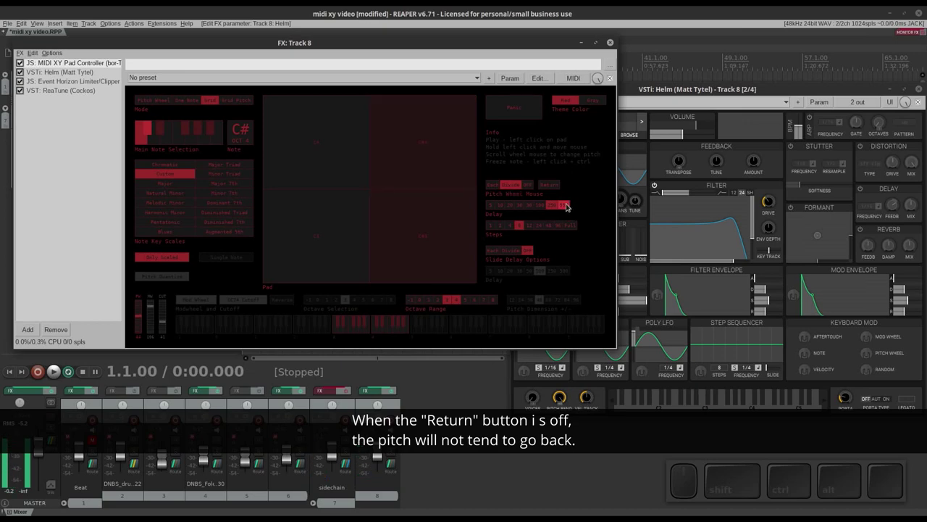
- Set the longest pitch-wheel delay, turn off pitch smoothing and play note cells
click(544, 206)
click(392, 171)
scroll(down, 3)
scroll(up, 3)
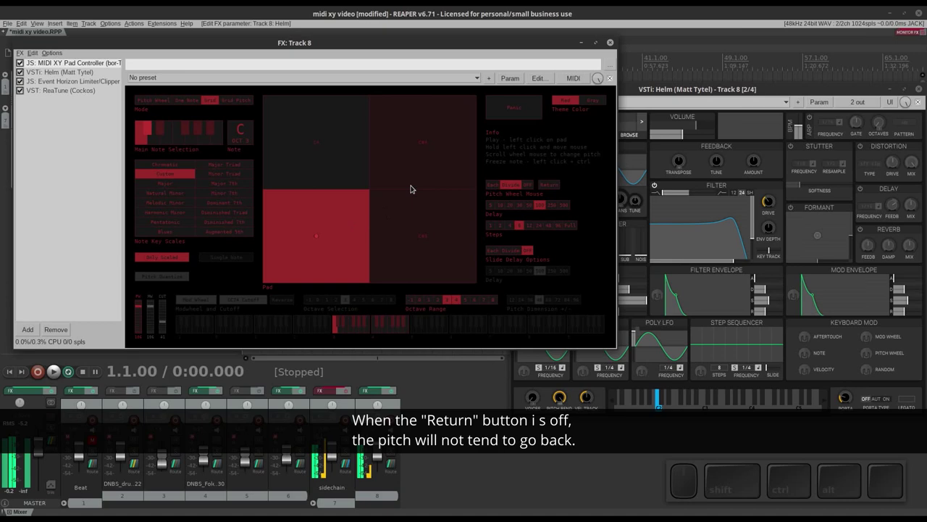
scroll(down, 3)
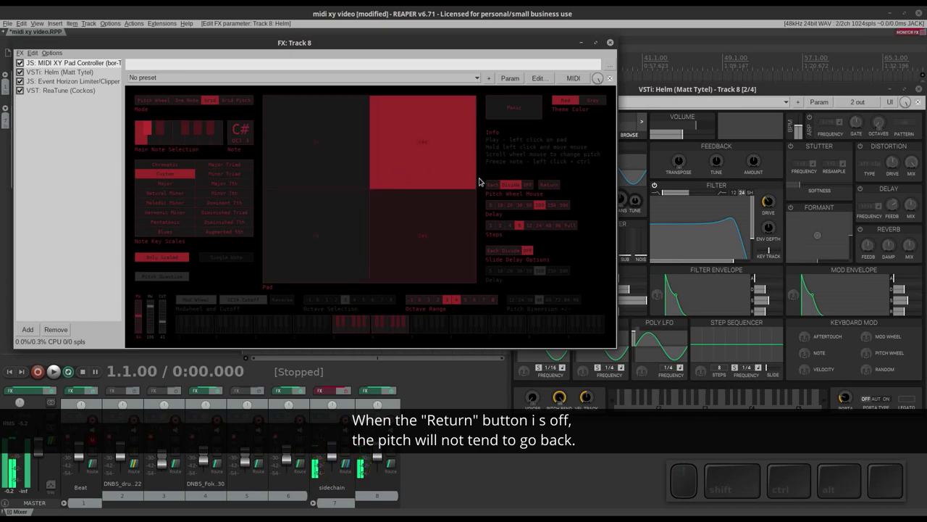
click(496, 186)
click(409, 145)
scroll(down, 3)
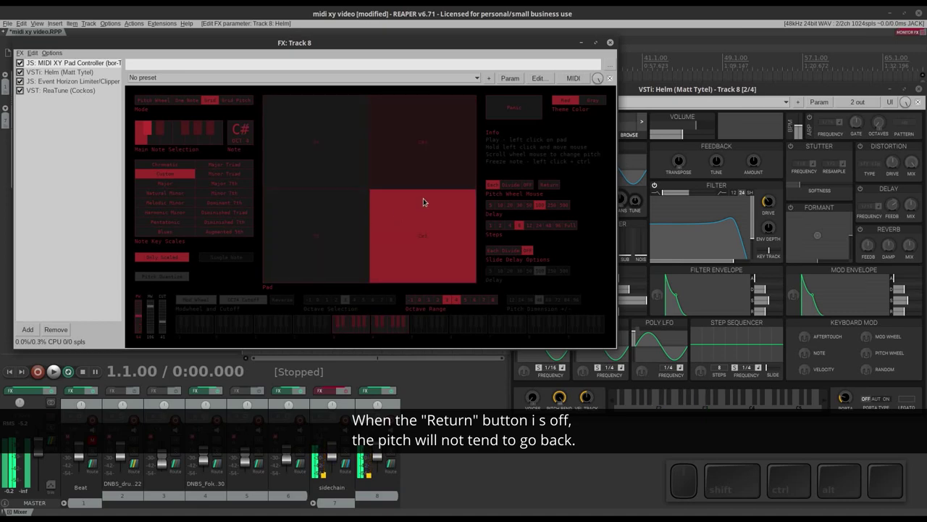
click(545, 186)
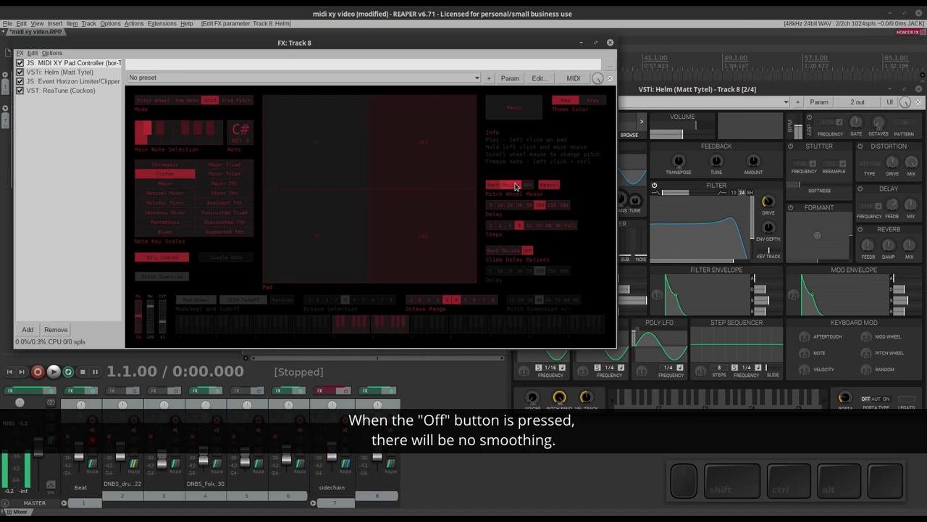
click(529, 185)
click(393, 148)
scroll(down, 3)
scroll(up, 3)
scroll(down, 3)
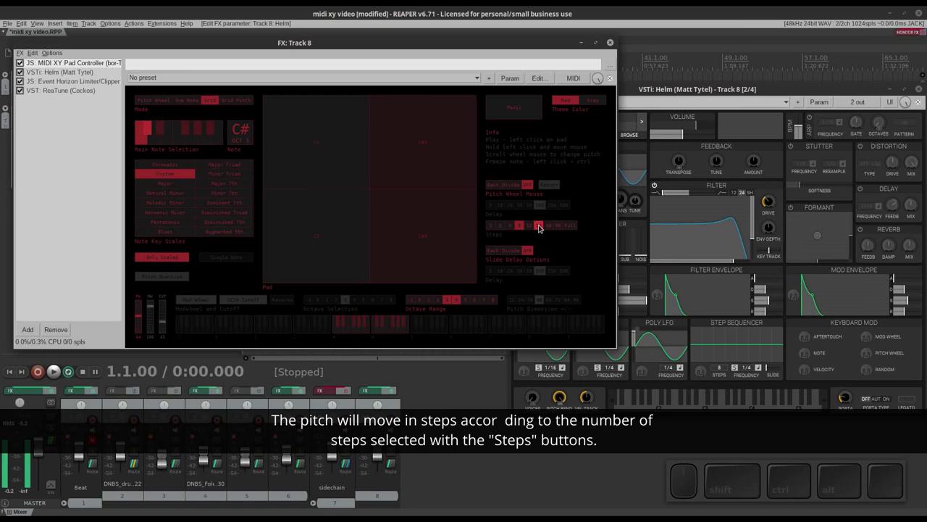
- Set the Steps count for pitch movement and play notes on the pad
click(549, 226)
click(415, 160)
scroll(down, 3)
scroll(down, 3)
scroll(down, 3)
click(571, 226)
click(422, 158)
scroll(down, 3)
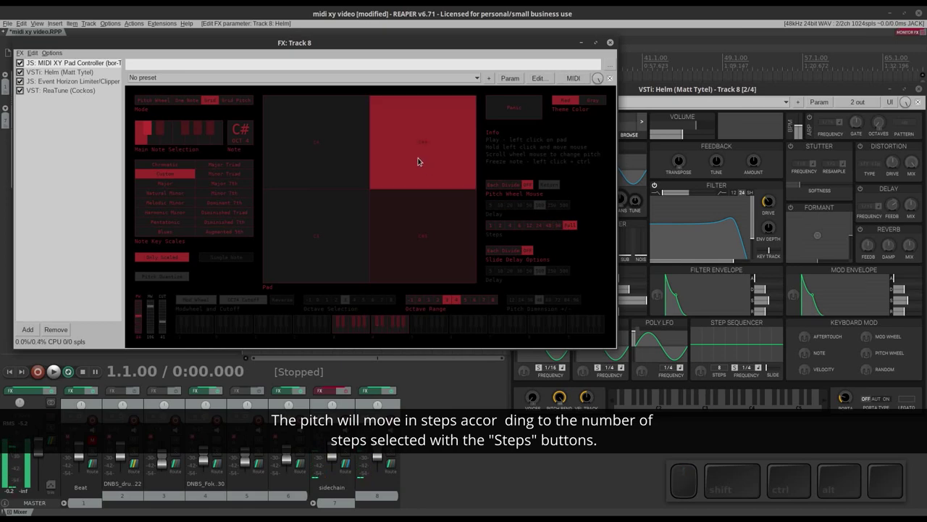
click(419, 160)
scroll(up, 3)
scroll(down, 3)
scroll(down, 3)
scroll(up, 3)
scroll(down, 3)
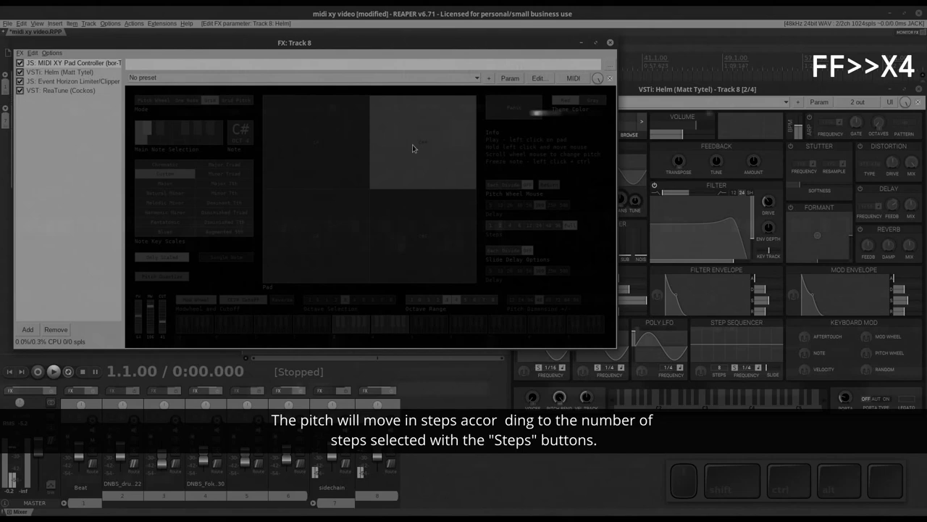
- Choose the Chromatic scale over a wider Octave Range and play cells across the filled grid
click(516, 187)
scroll(down, 3)
middle_click(401, 166)
middle_click(165, 165)
drag(450, 301, 472, 302)
click(470, 300)
drag(491, 301, 503, 265)
drag(286, 253, 402, 217)
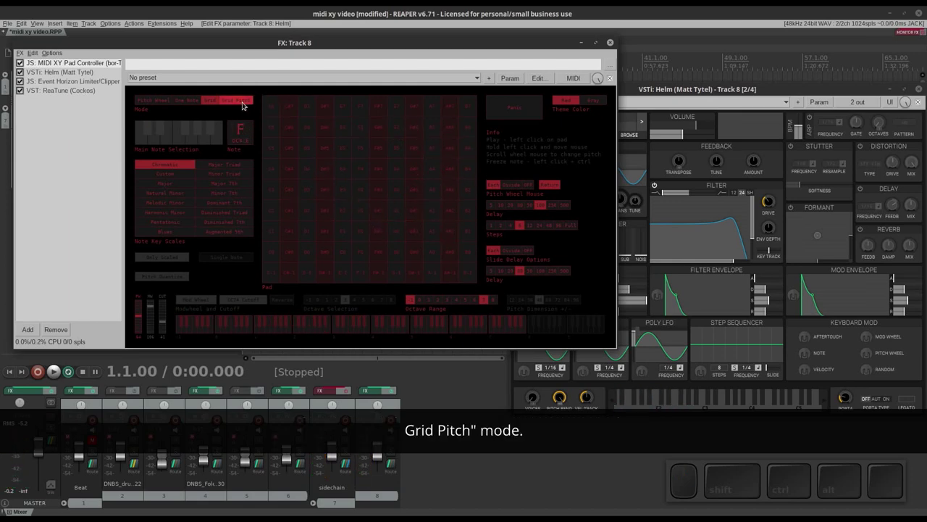
- Switch to Grid Pitch mode and glide pitch across the pad with Pitch Quantize toggled on and off
click(243, 105)
drag(321, 195, 422, 207)
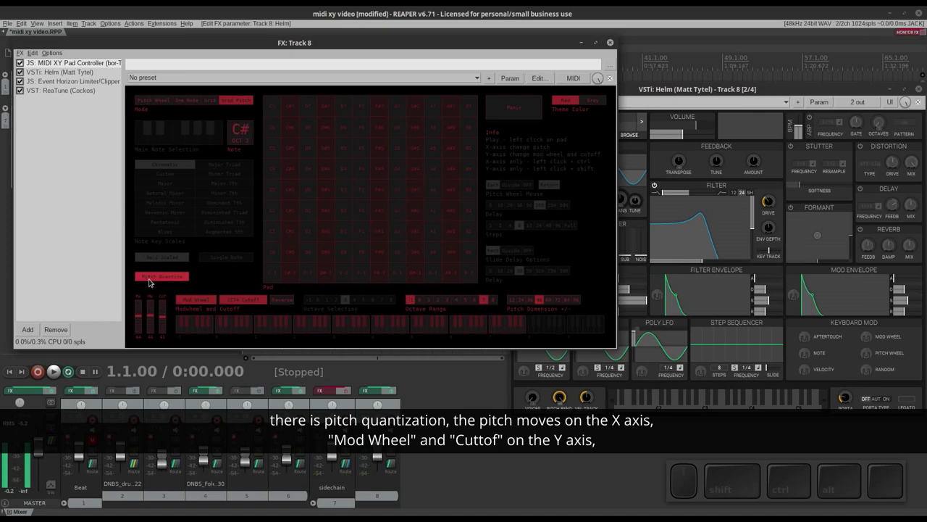
click(151, 282)
drag(330, 212, 223, 235)
click(169, 281)
drag(329, 212, 281, 234)
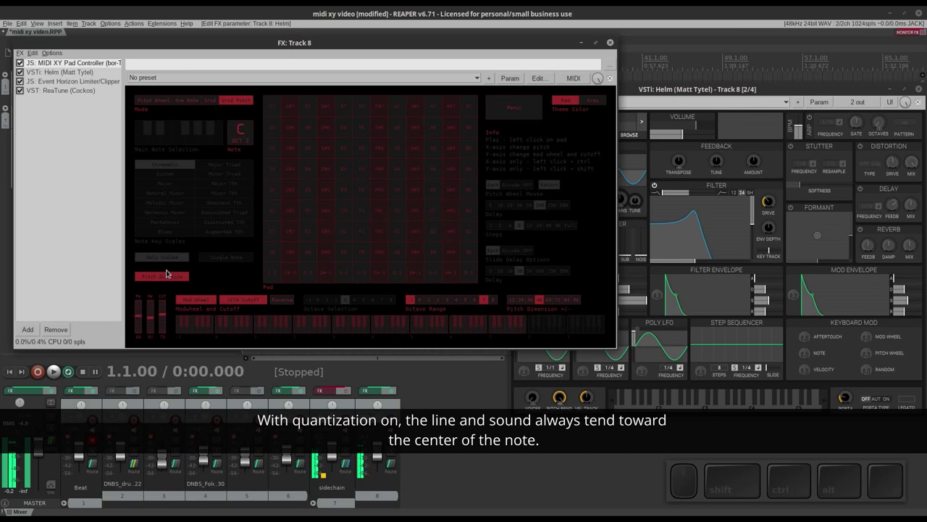
- Turn Pitch Quantize back on and enable Mod Wheel plus CC74 Cutoff for vertical pad movement
click(157, 275)
drag(306, 216, 421, 223)
drag(318, 215, 362, 222)
click(166, 275)
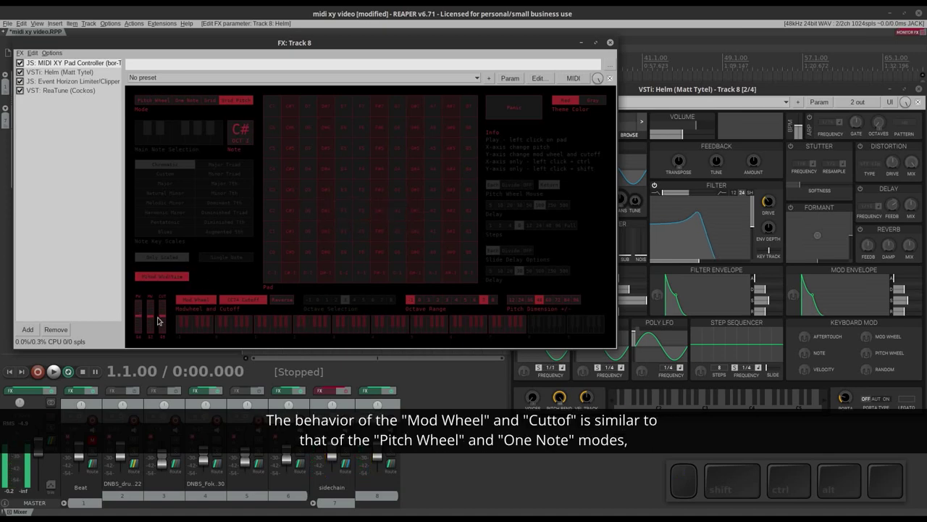
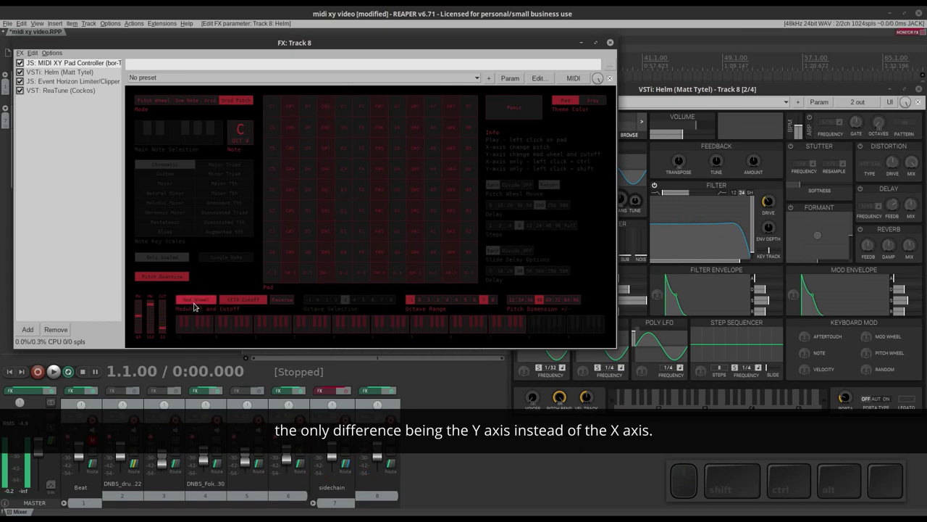
- Step through the Octave Range buttons down to a one-octave pad, playing notes between changes
click(196, 304)
click(231, 300)
drag(165, 316, 152, 309)
click(163, 307)
click(152, 311)
drag(316, 193, 647, 197)
click(249, 303)
click(210, 302)
- Play notes like G#, E and B across the one-octave columns and slide between them
drag(414, 154, 323, 248)
drag(414, 301, 470, 301)
drag(481, 302, 329, 258)
drag(315, 254, 275, 196)
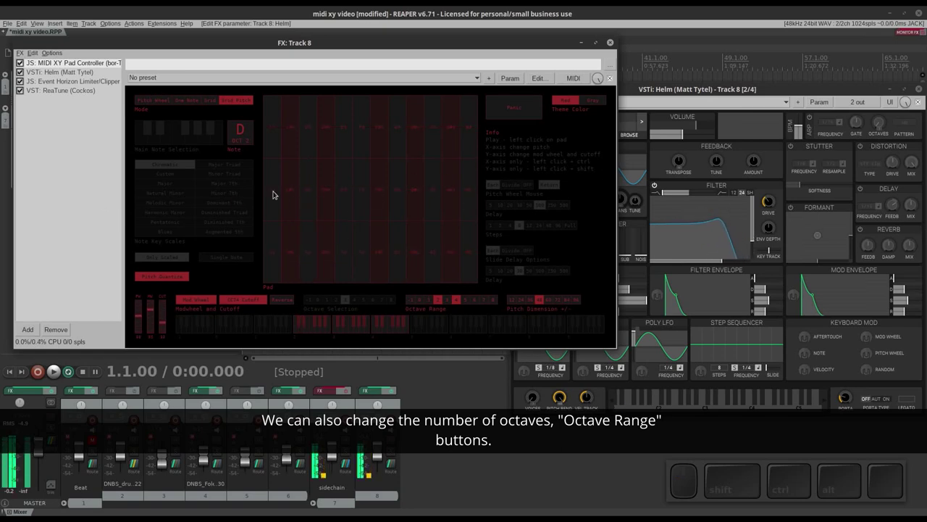
click(455, 302)
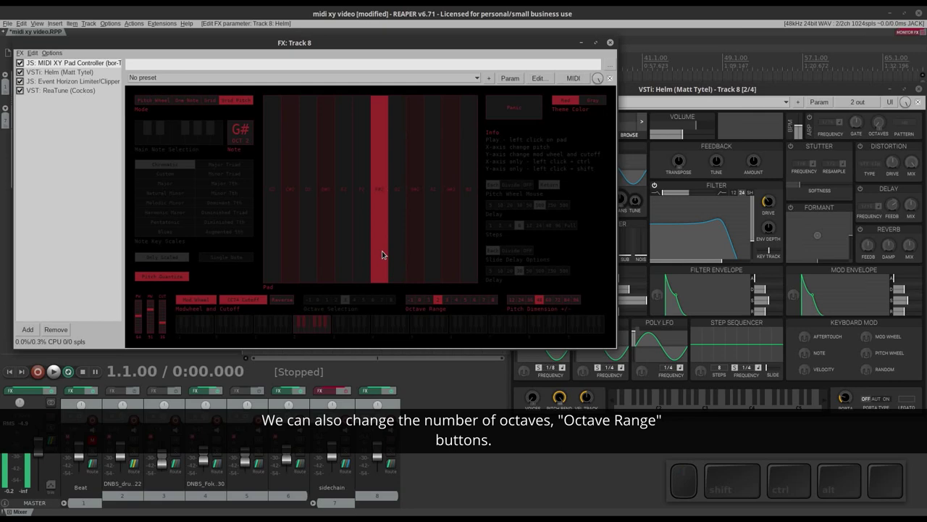
drag(345, 229, 356, 65)
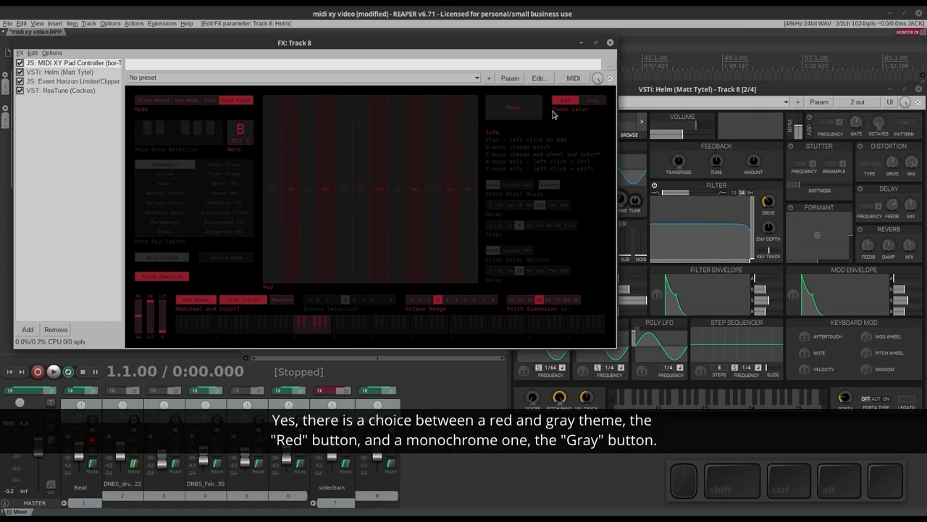
- Try the Gray theme, return to Red, send Panic to clear stuck notes and play D# and F
click(592, 101)
drag(399, 201, 481, 168)
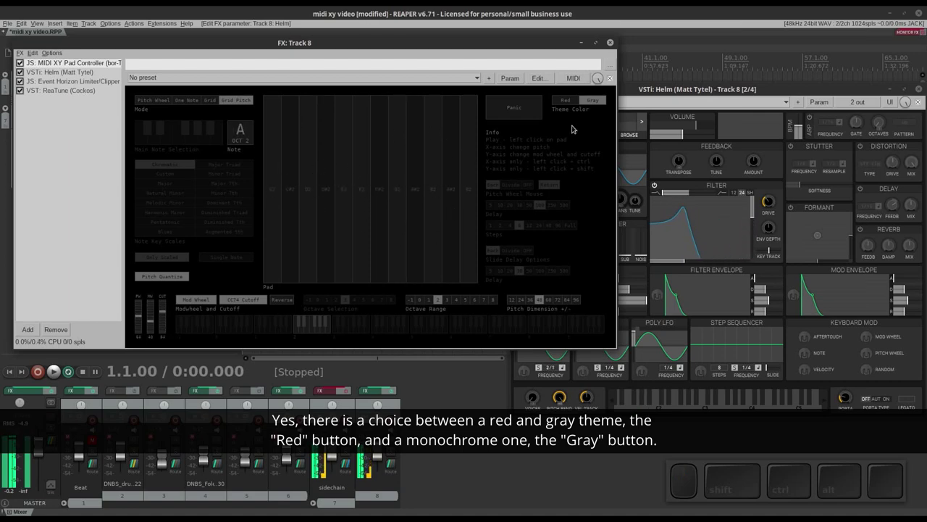
click(557, 103)
click(524, 115)
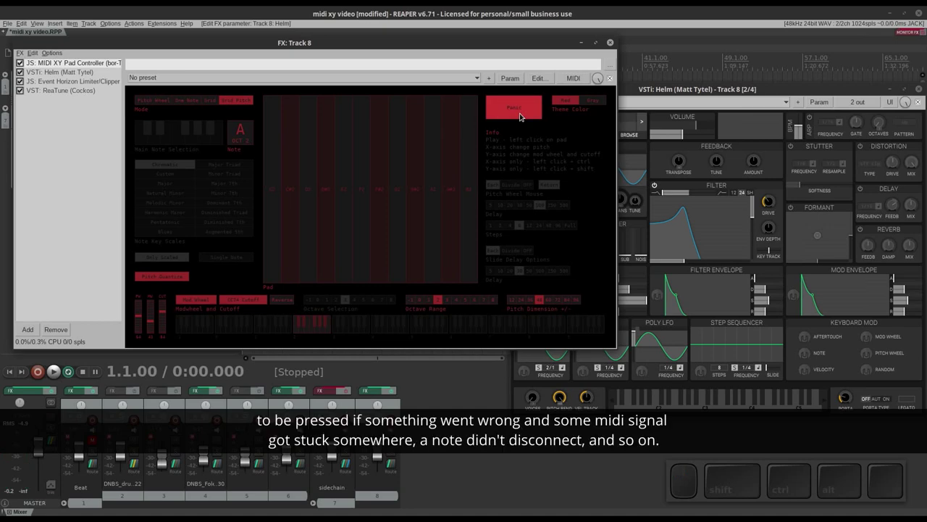
drag(321, 188, 355, 179)
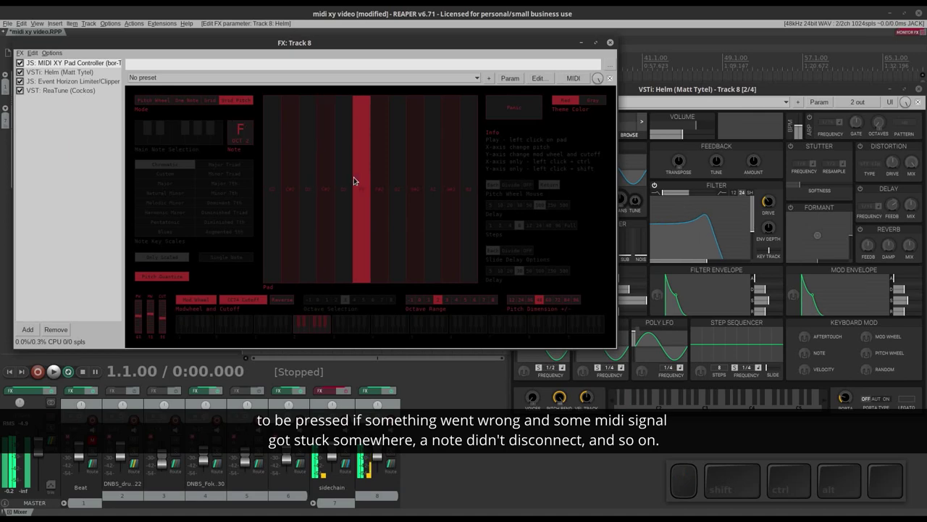
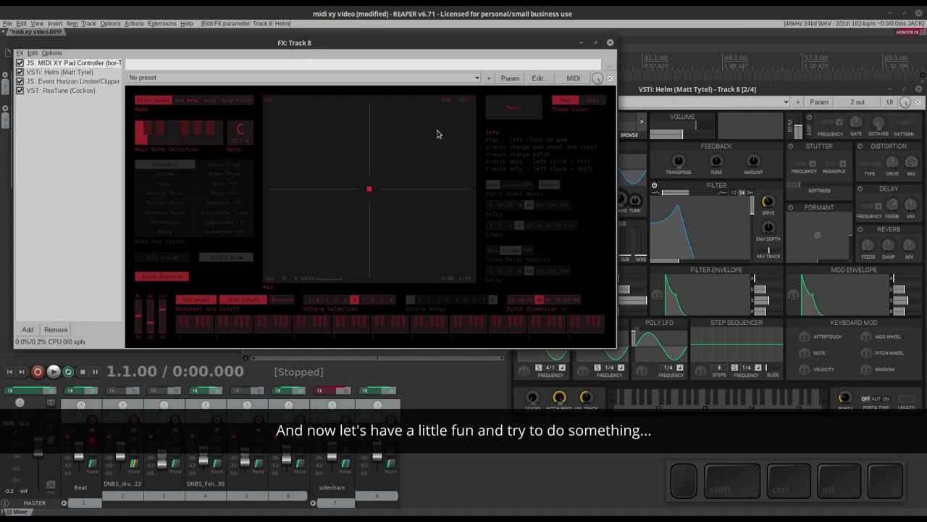
- Float Helm, adjust oscillator detune and modulation, insert JS: Distortion and Moog 4-Pole Filter, and play a note
click(700, 89)
click(697, 88)
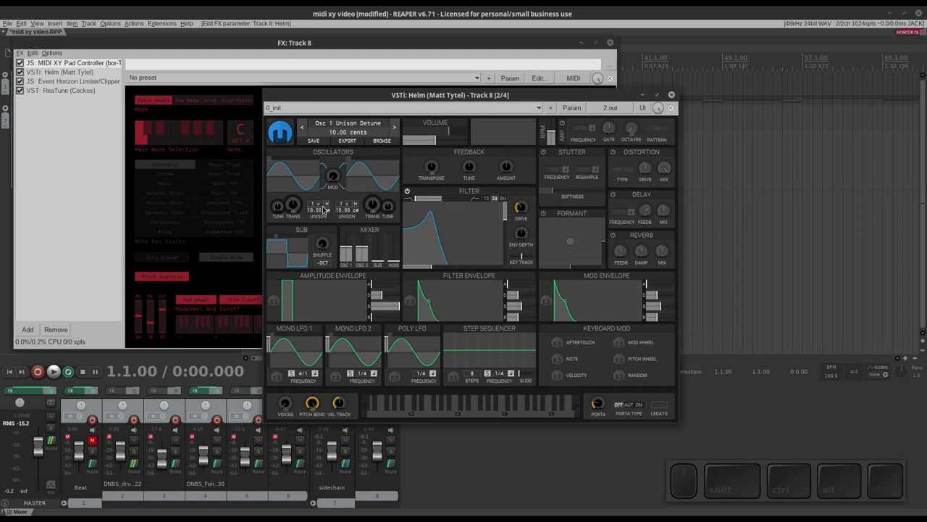
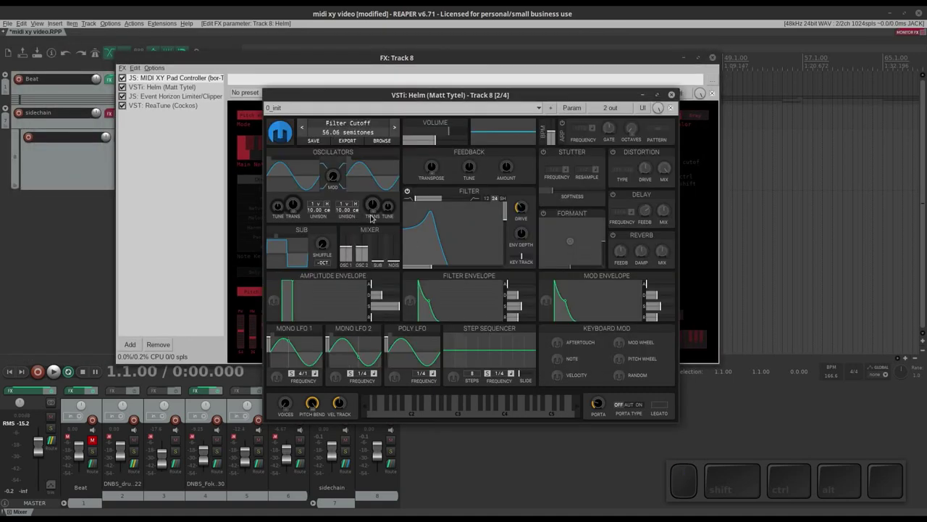
drag(416, 410, 358, 340)
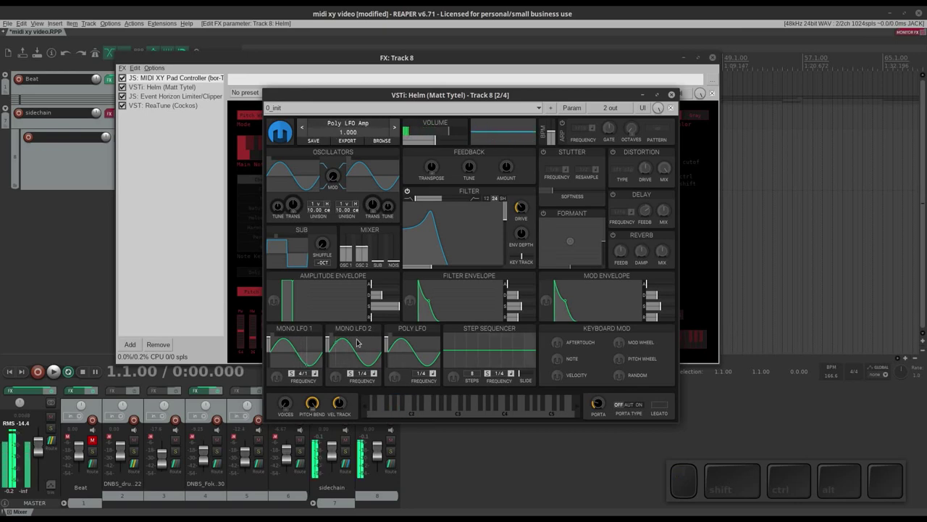
click(276, 153)
double_click(322, 206)
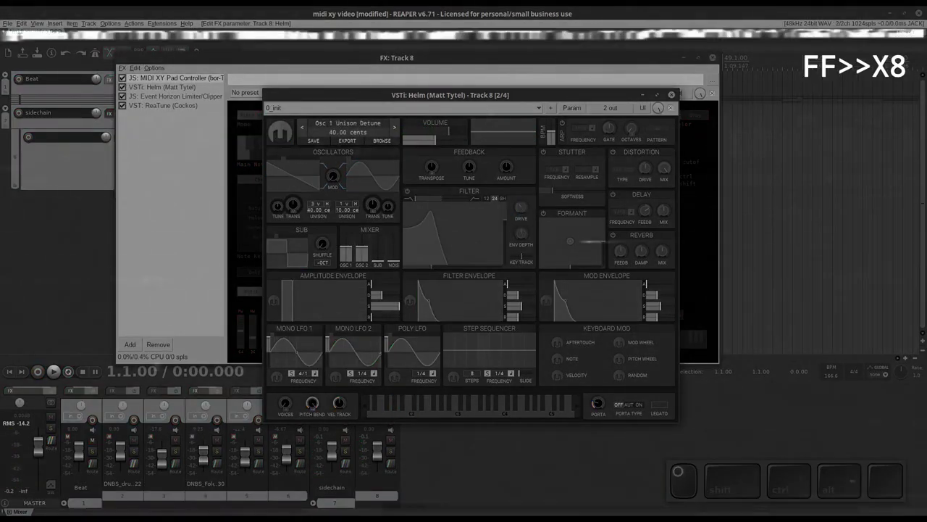
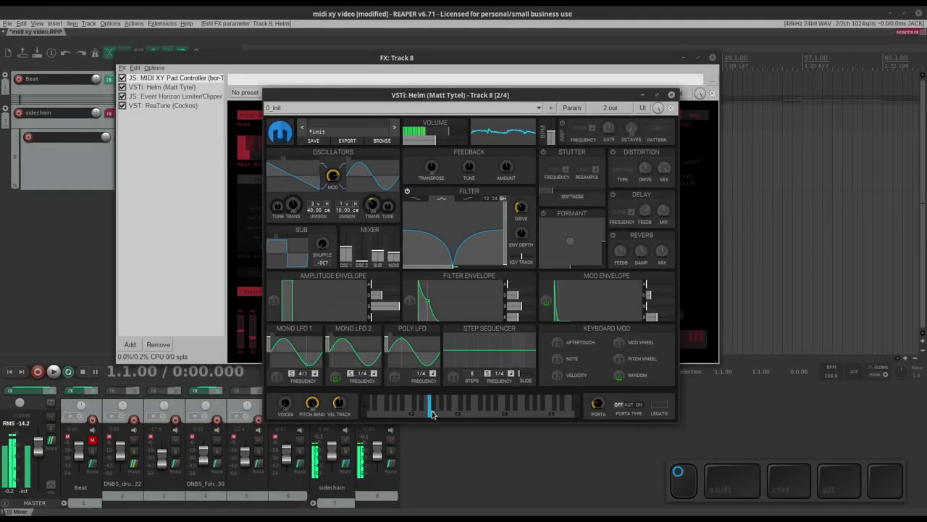
click(416, 411)
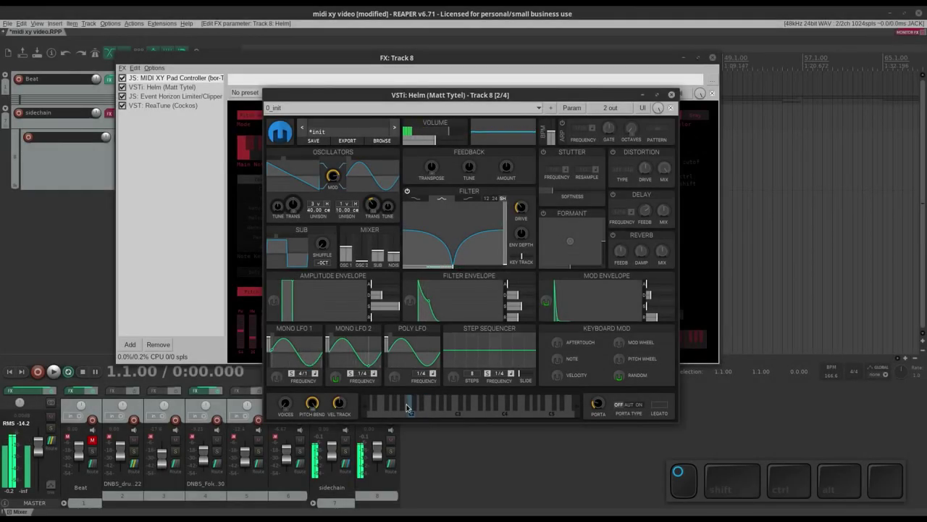
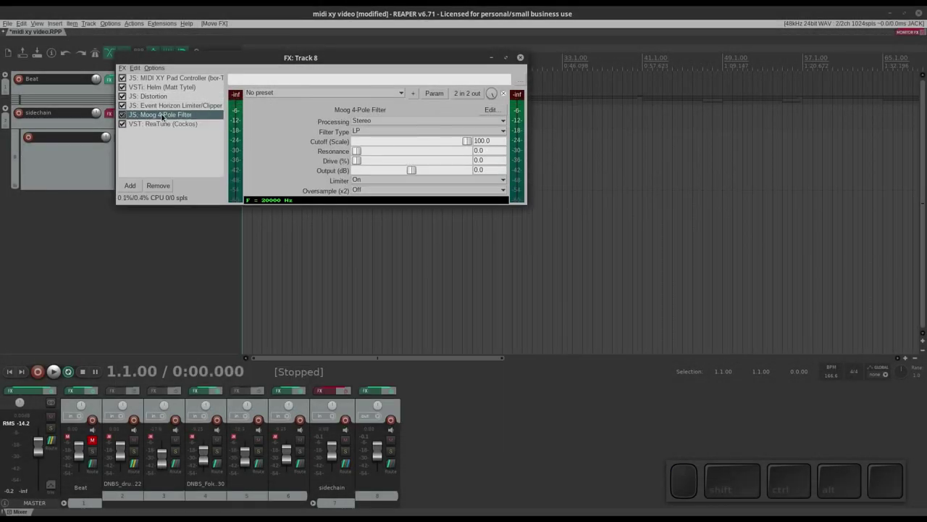
- Move Moog 4-Pole Filter above ReaTune and MIDI-link its Cutoff to CC 01 Mod Wheel
click(168, 112)
drag(473, 141, 471, 138)
click(471, 137)
click(470, 138)
click(444, 90)
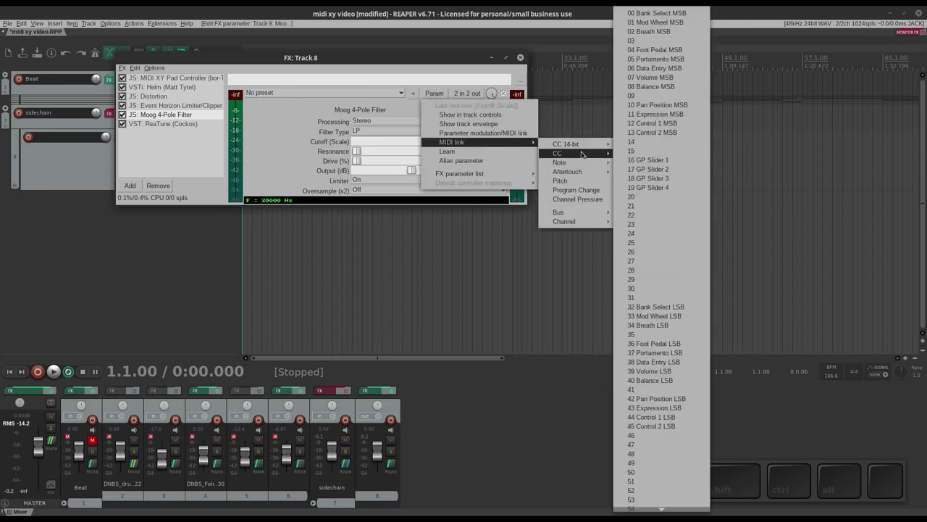
click(634, 154)
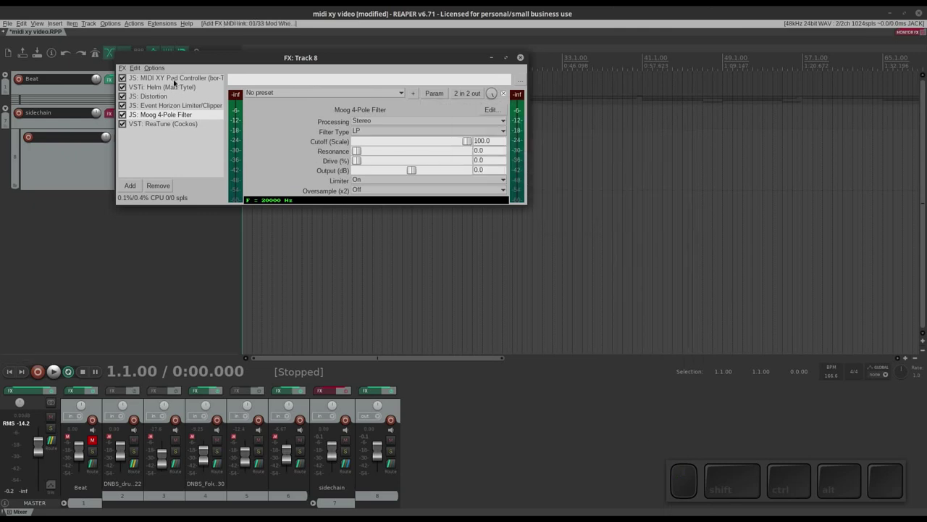
- Sweep the XY pad to drive the filter cutoff to about 55.1 (900 Hz) and bring the Moog window forward
click(178, 112)
click(308, 77)
click(203, 76)
drag(455, 229, 487, 227)
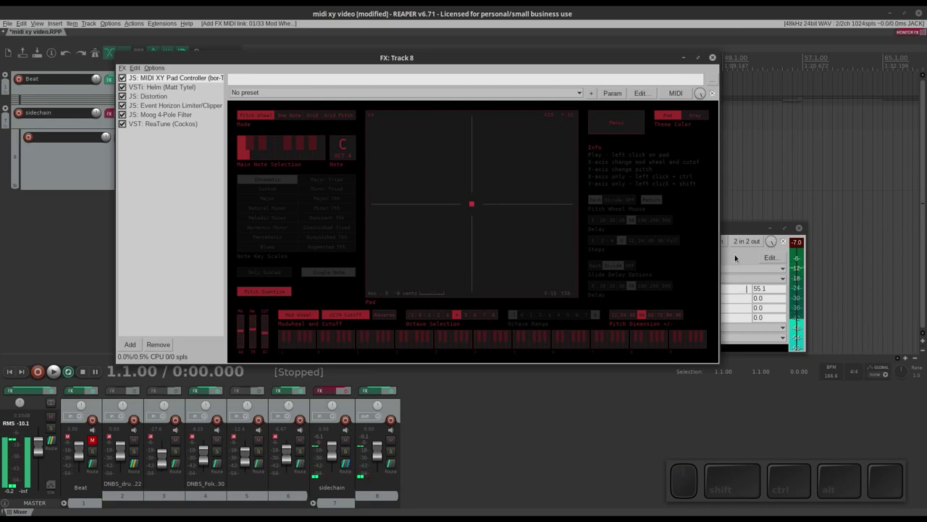
click(747, 253)
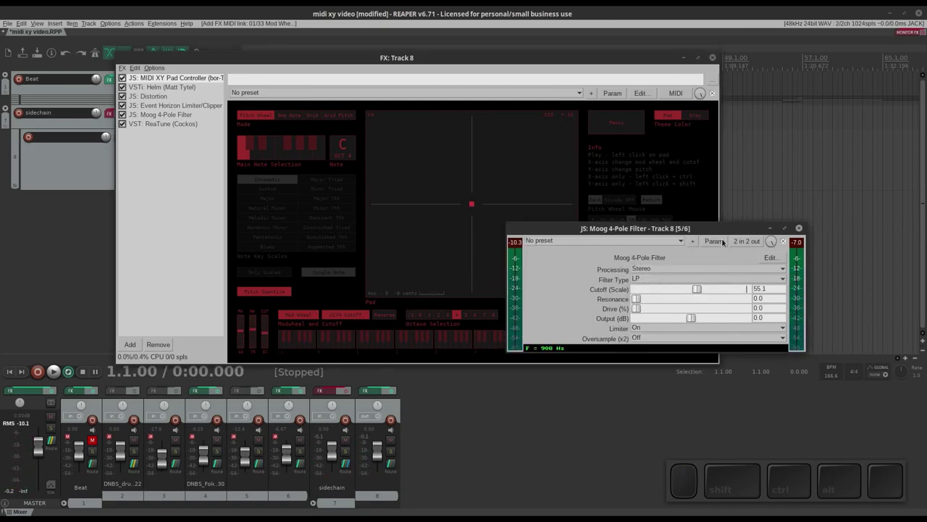
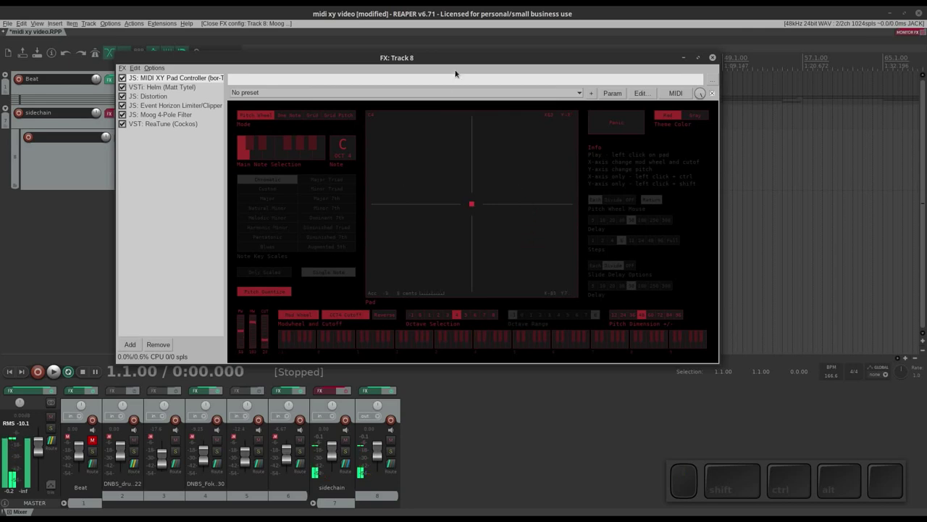
- Arm Track 8 with a MIDI input and set it to Record: output (stereo)
click(455, 57)
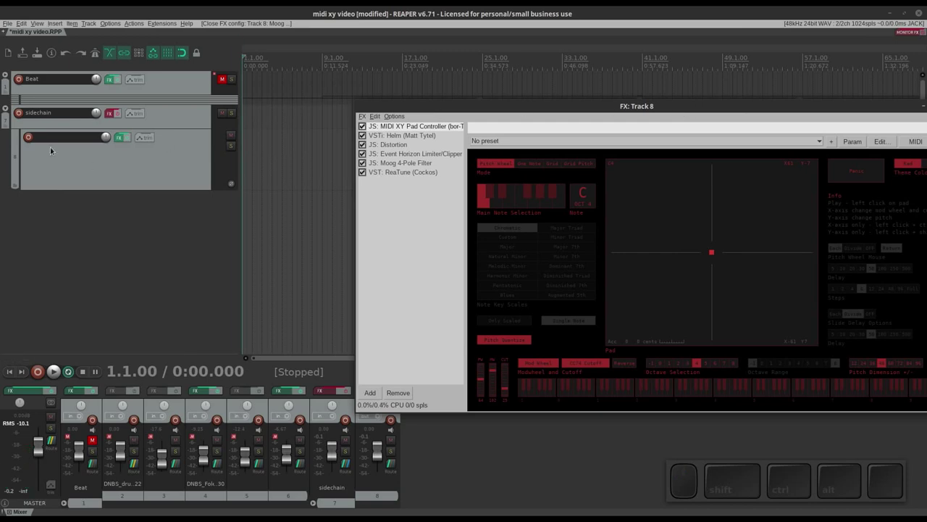
click(32, 136)
click(89, 147)
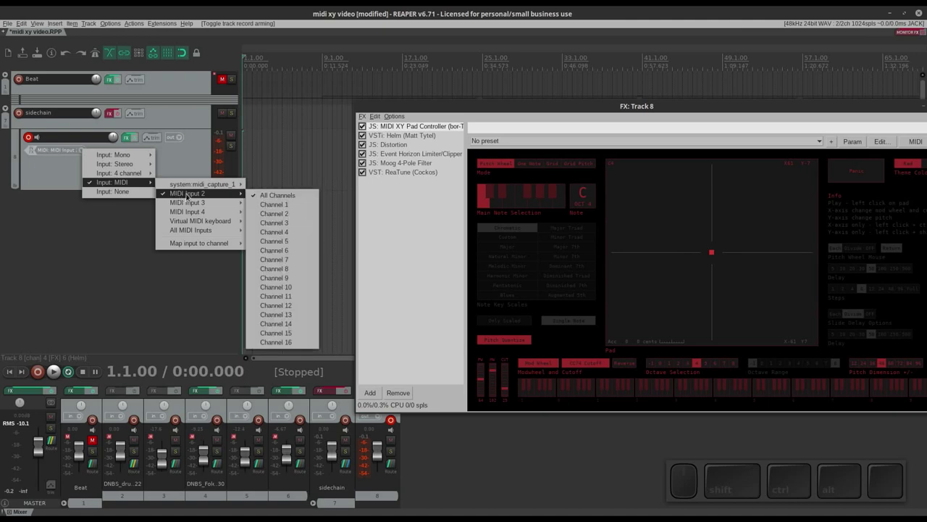
click(271, 195)
click(184, 133)
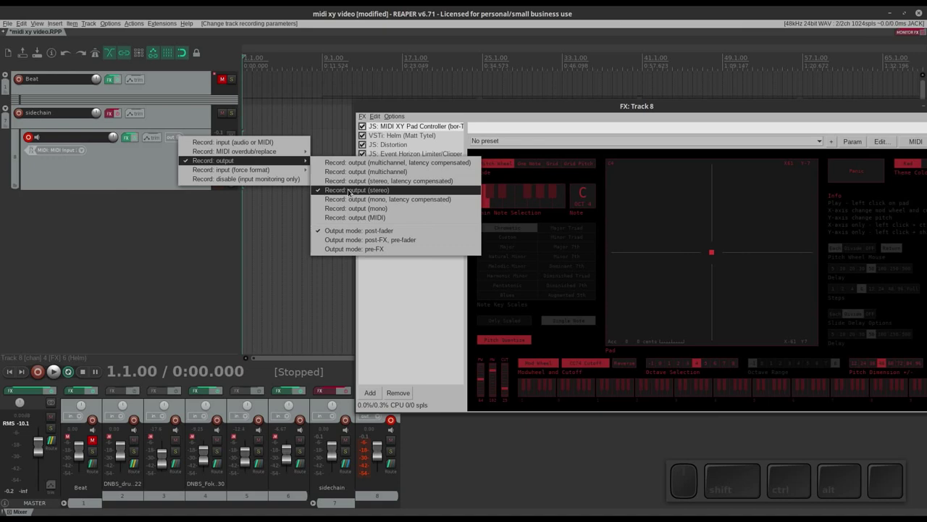
click(354, 188)
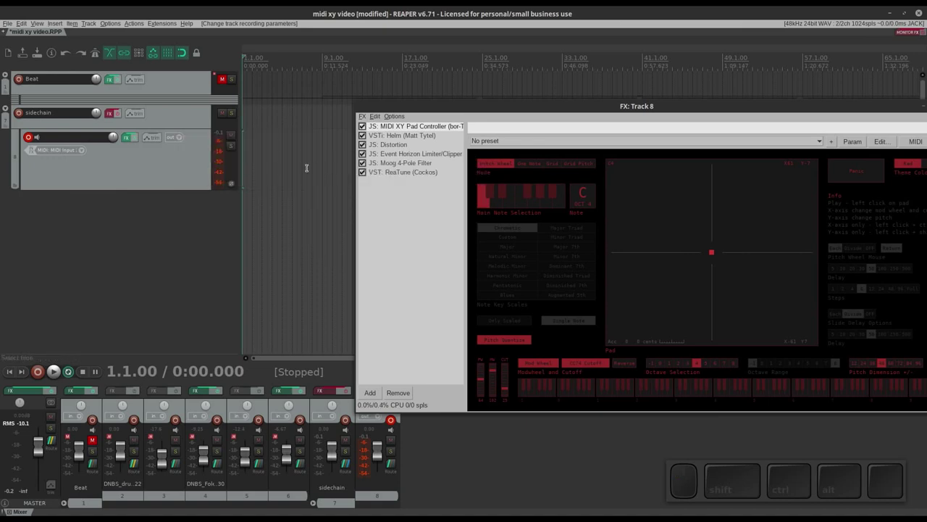
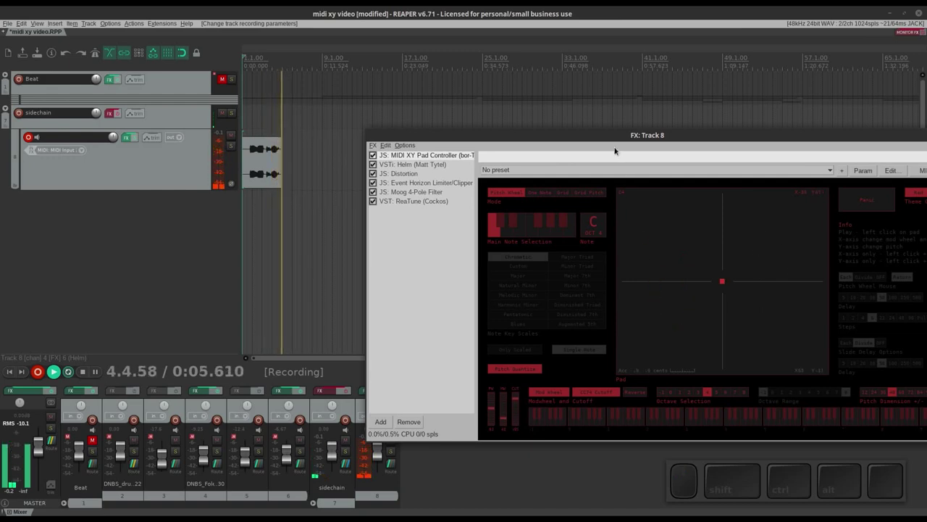
- Play a note on the XY pad and sweep across it to bend the pitch while recording
click(597, 136)
drag(472, 245, 542, 202)
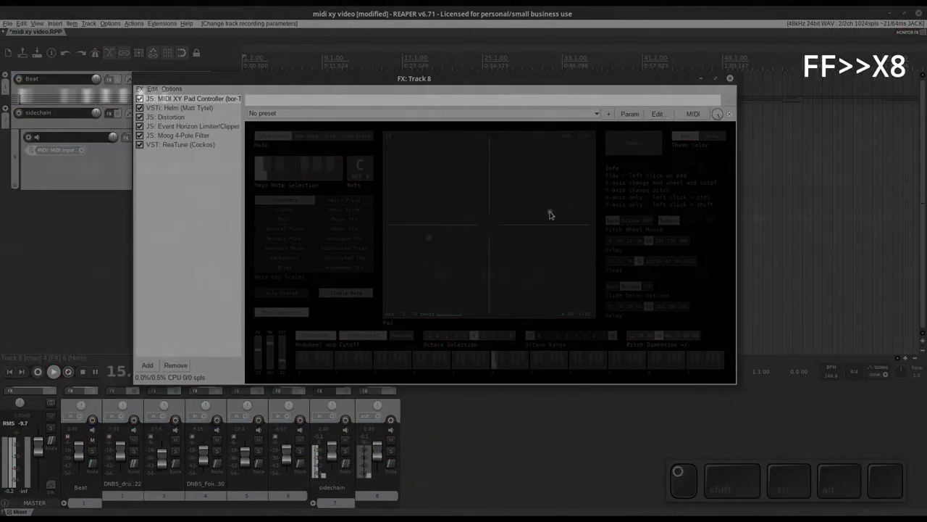
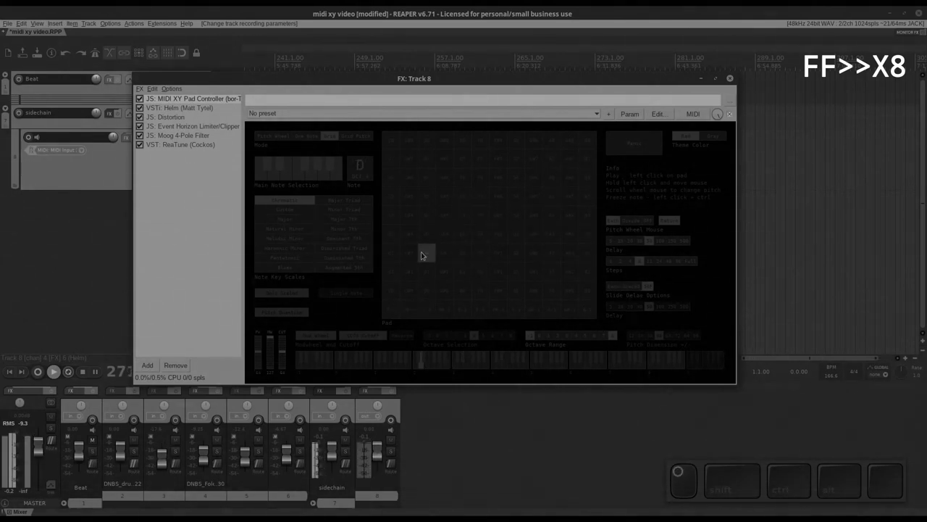
- Play and glide across the pad grid cells so Track 8 captures a long take
scroll(up, 3)
scroll(down, 3)
scroll(up, 3)
scroll(down, 3)
click(415, 254)
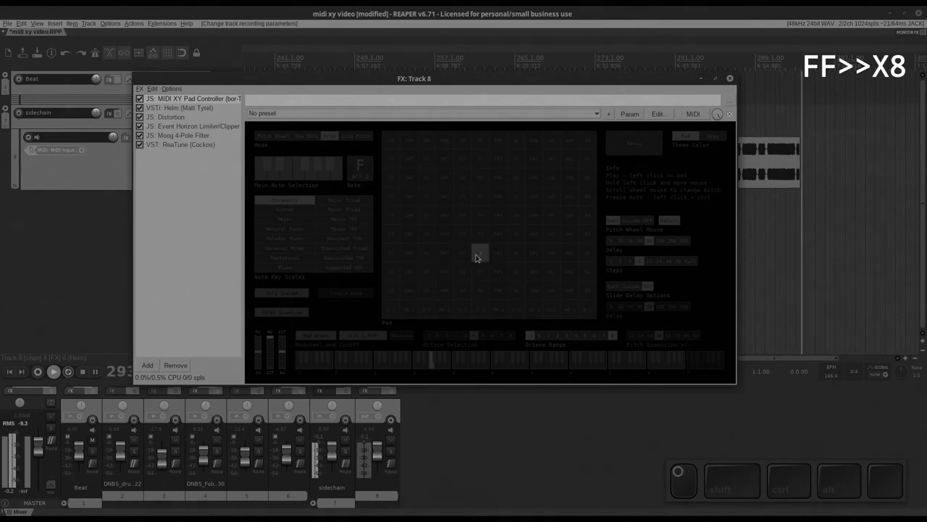
drag(499, 215, 482, 233)
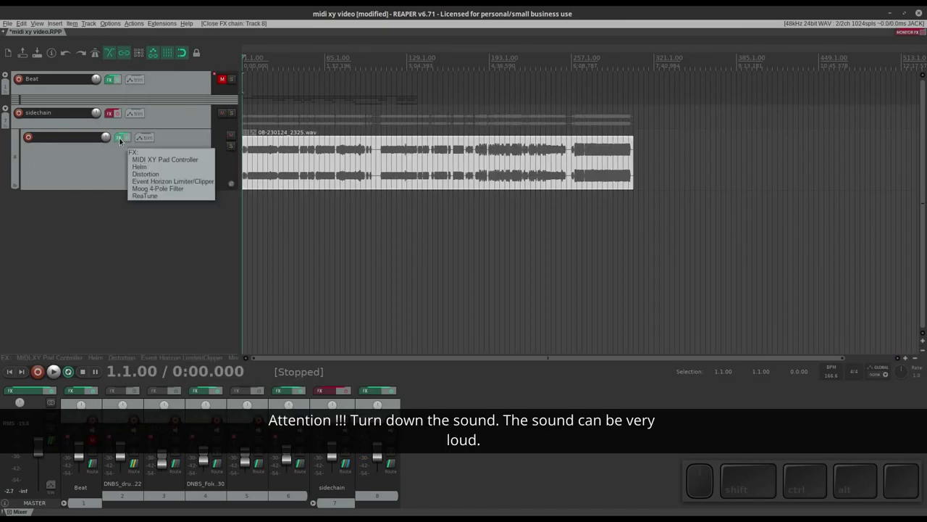
- Bypass Distortion and Event Horizon Limiter/Clipper in Track 8's FX chain
click(126, 136)
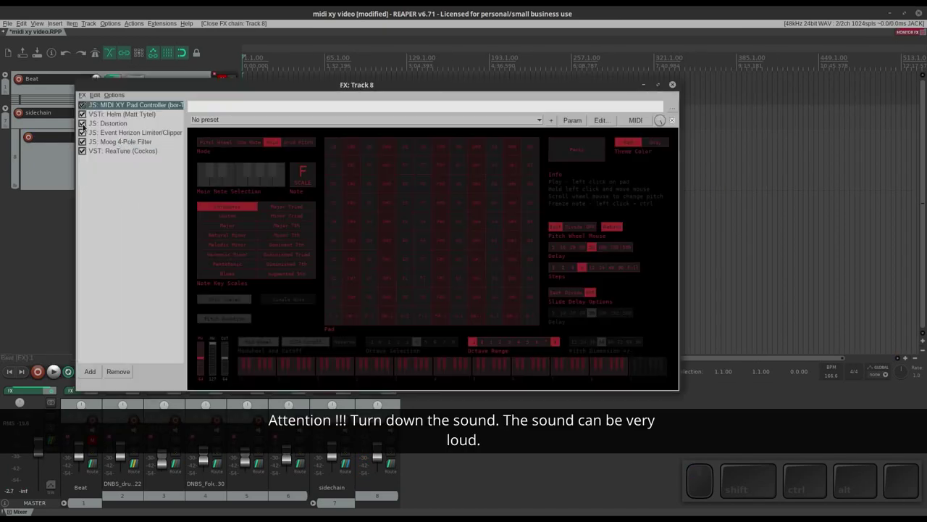
click(93, 121)
click(89, 123)
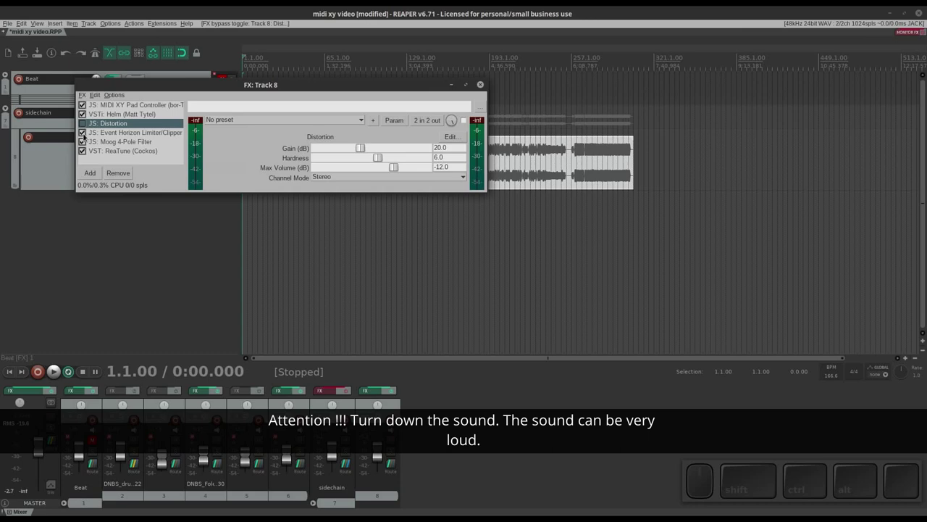
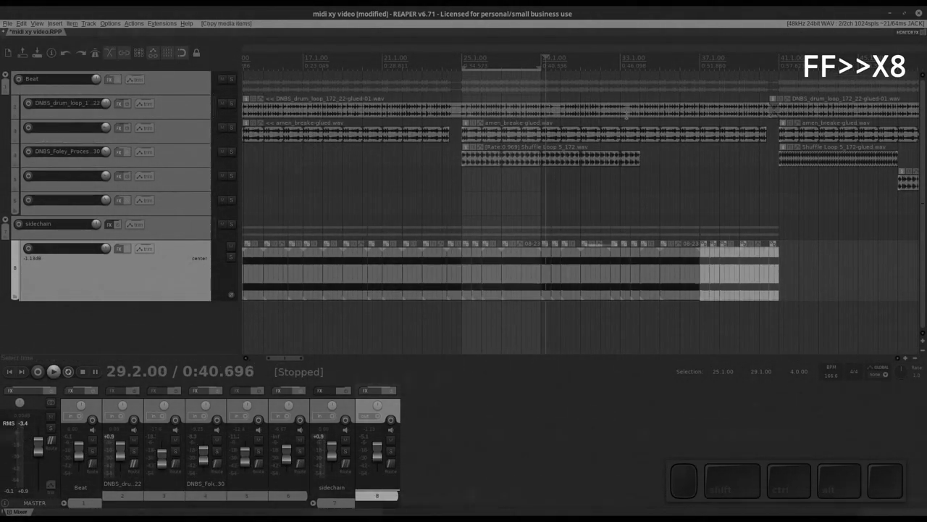
- Scroll the arrangement while slicing Track 8's recording against the drum loops
scroll(down, 3)
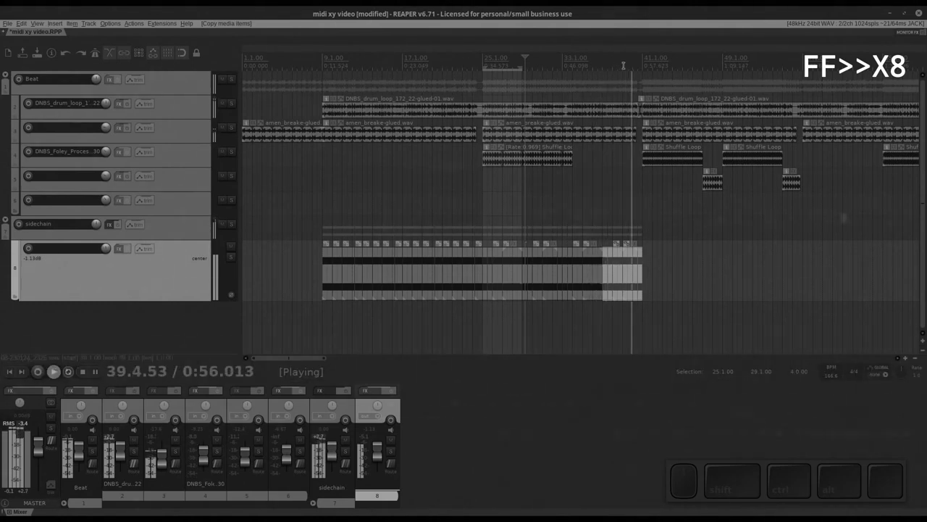
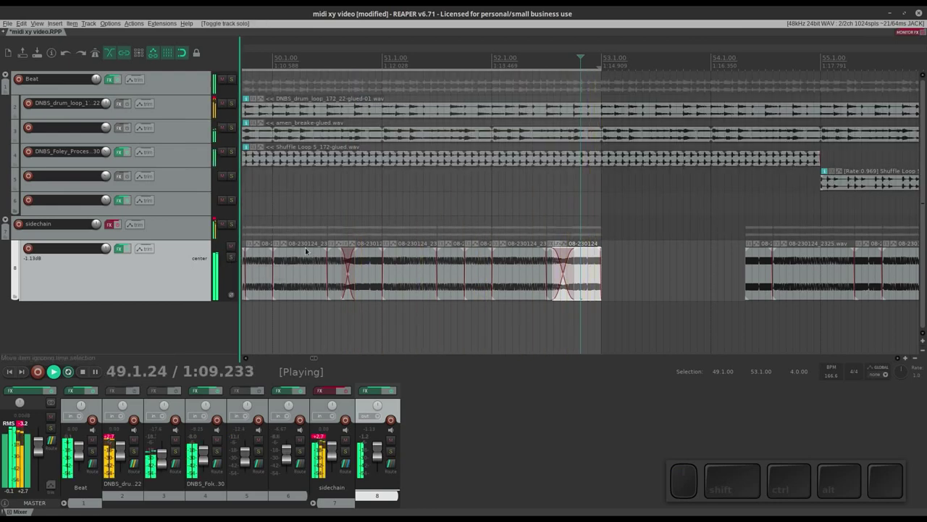
- Select the separate Track 8 clip sitting near bar 113
scroll(down, 3)
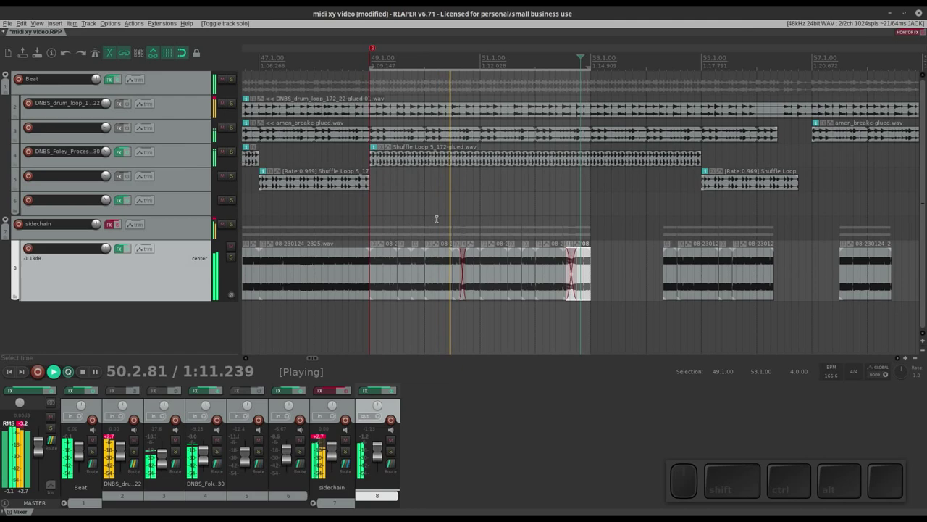
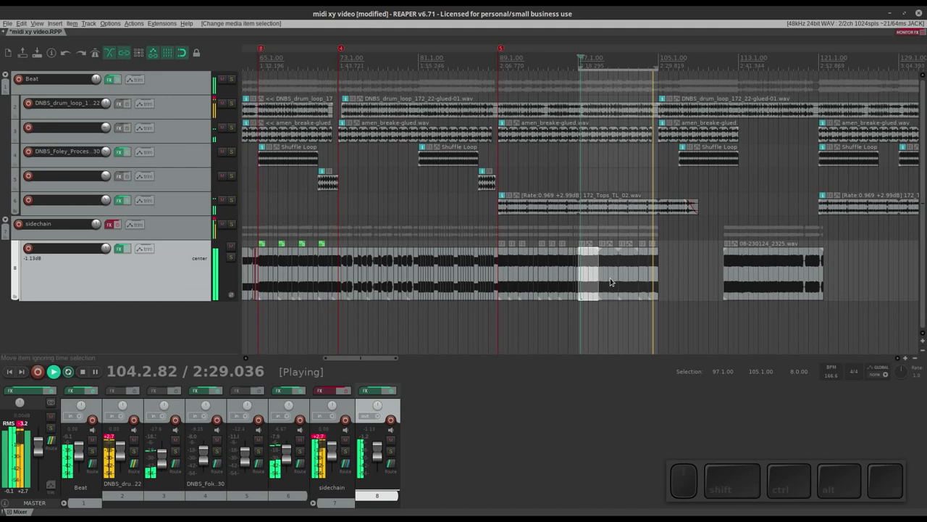
click(767, 281)
- Stop playback around bar 115 with the spacebar
key(space)
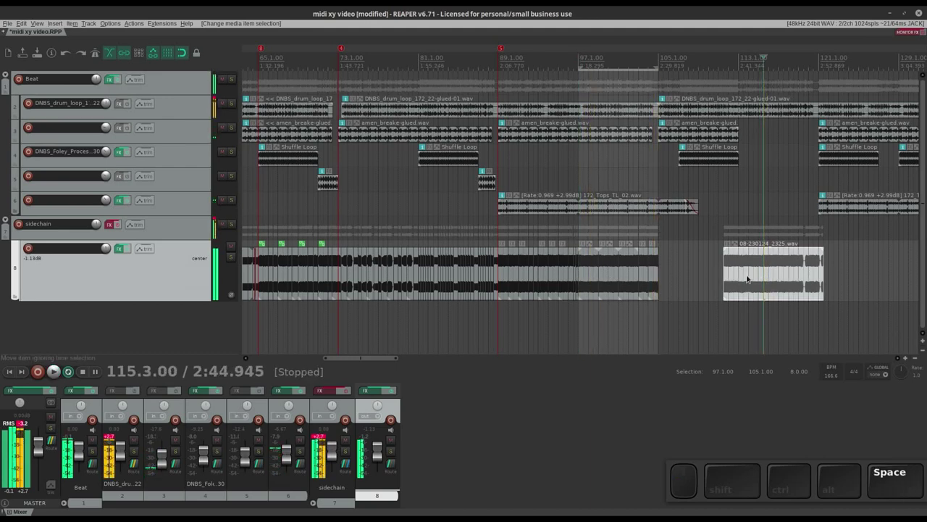
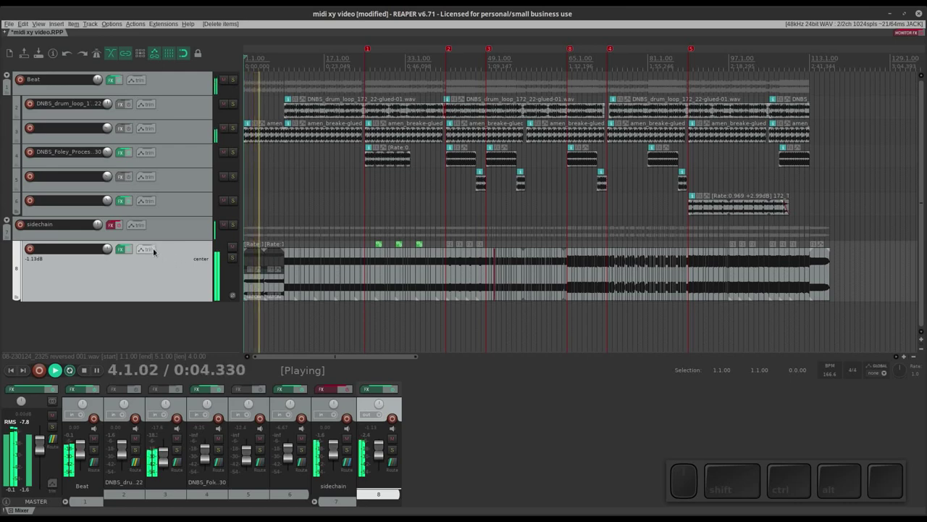
- Add an Oscilloscope Meter to the master FX chain after the limiter, searching 'oscillo'
click(39, 388)
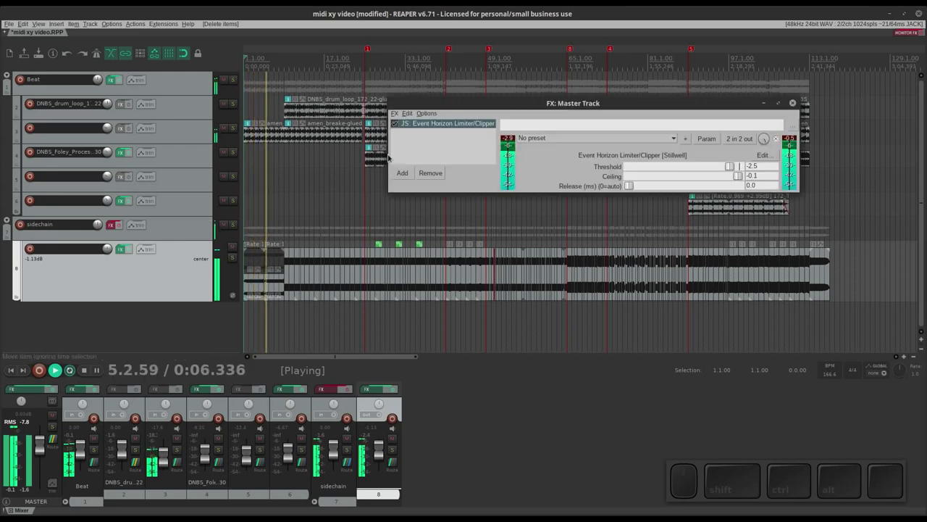
click(409, 176)
click(374, 183)
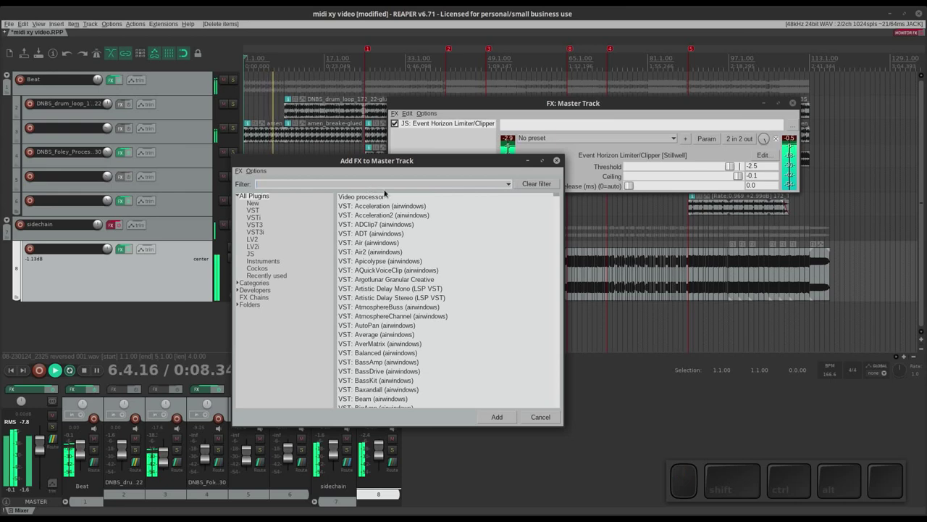
key(o)
key(s)
key(c)
key(i)
key(l)
key(o)
key(BackSpace)
key(BackSpace)
click(375, 230)
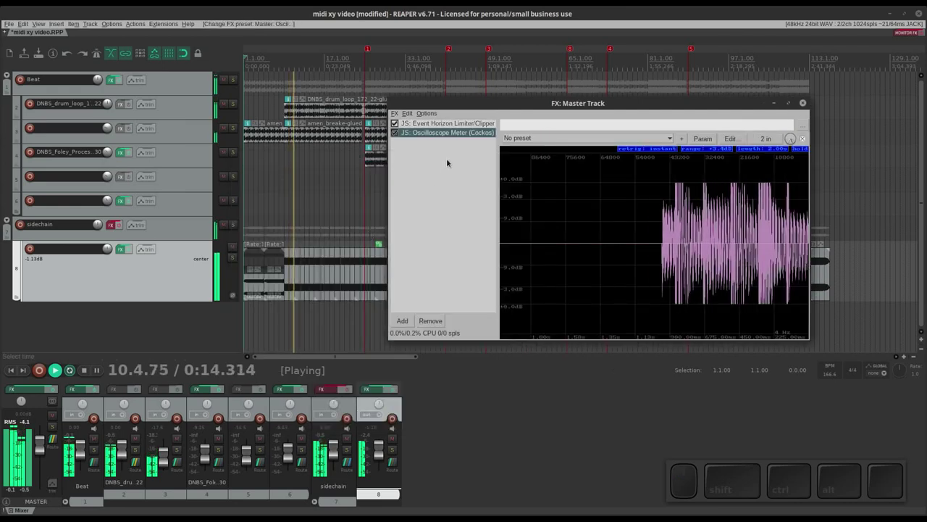
- Lower the master Event Horizon Limiter threshold to about -4.6 dB and close the window
click(447, 120)
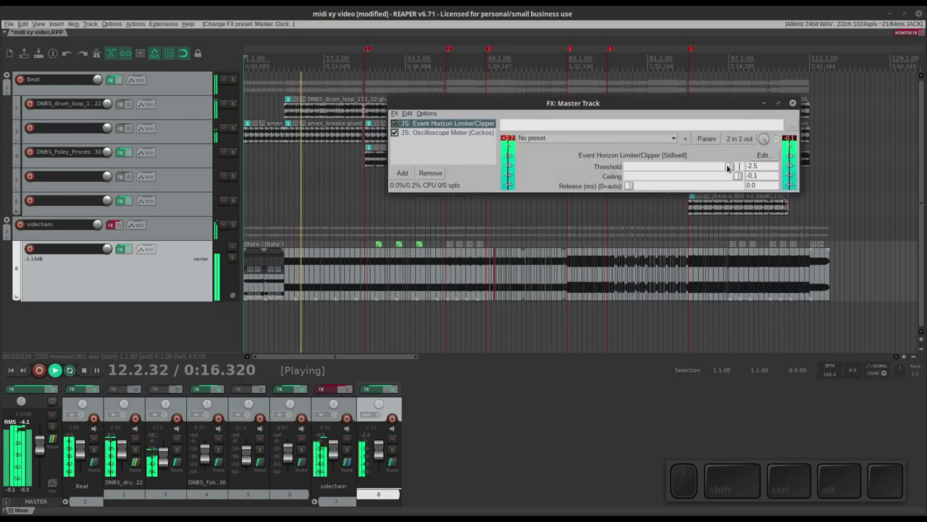
drag(735, 163, 724, 163)
drag(790, 198, 790, 198)
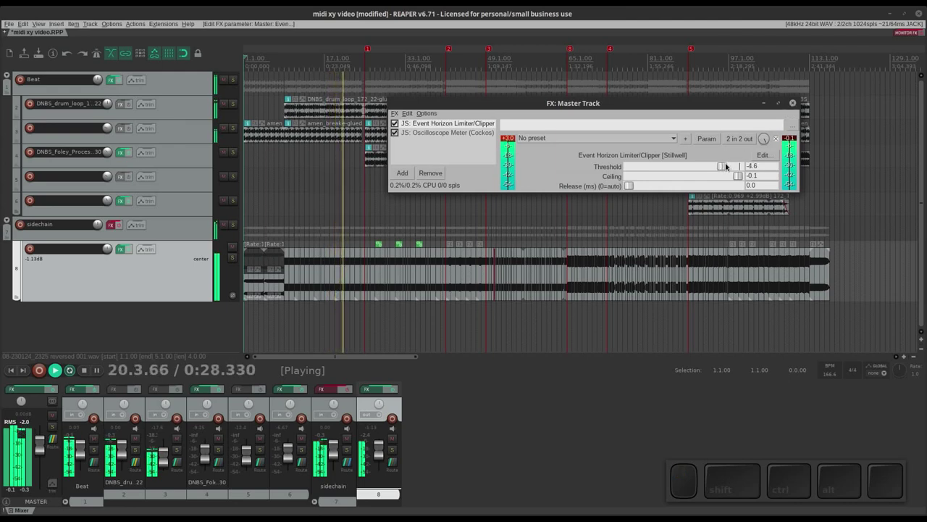
click(797, 101)
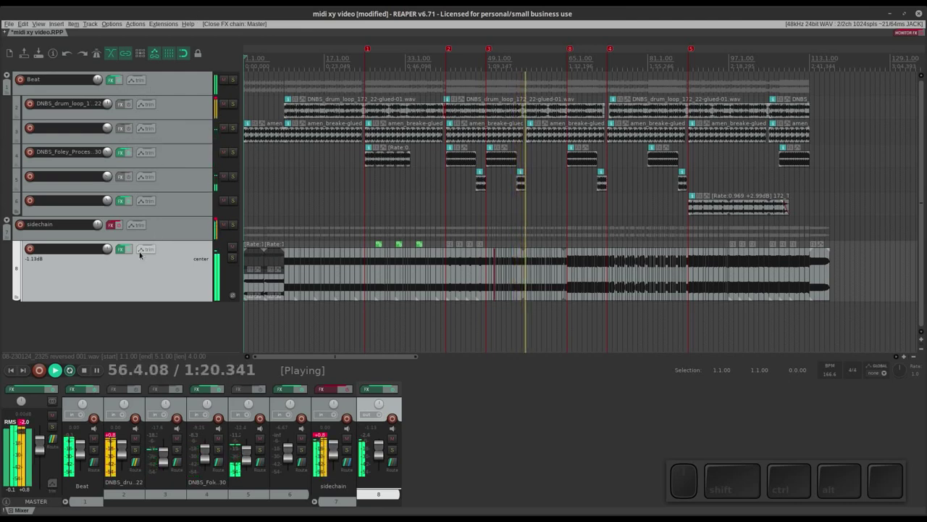
- Bring up Track 8's Event Horizon Limiter/Clipper settings in its FX chain
click(125, 245)
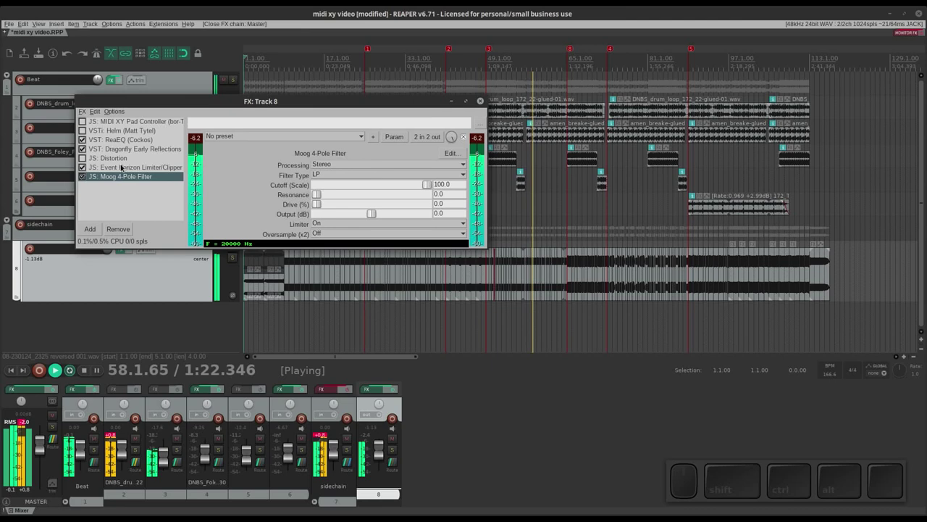
click(127, 162)
click(420, 161)
click(418, 160)
- Lower Track 8's limiter threshold, then raise it stepwise toward -2.0 dB while listening
drag(419, 161, 411, 161)
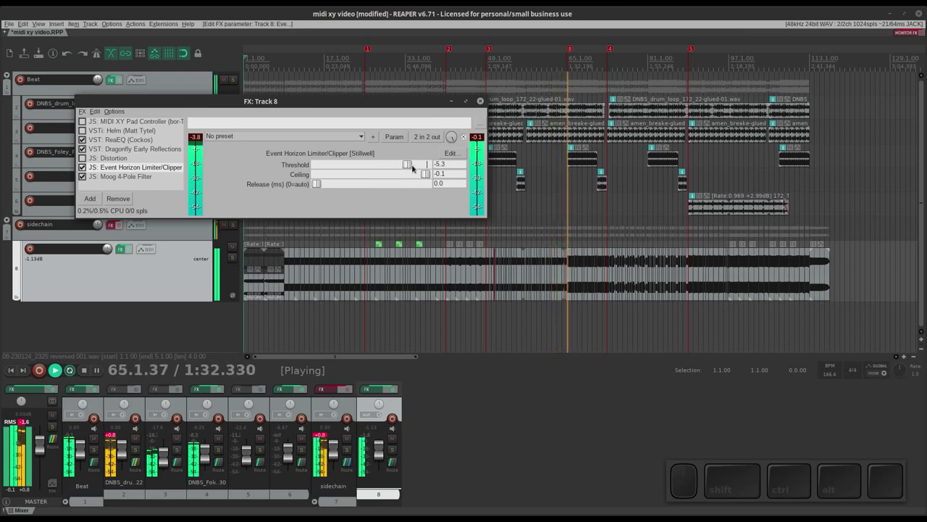
click(414, 161)
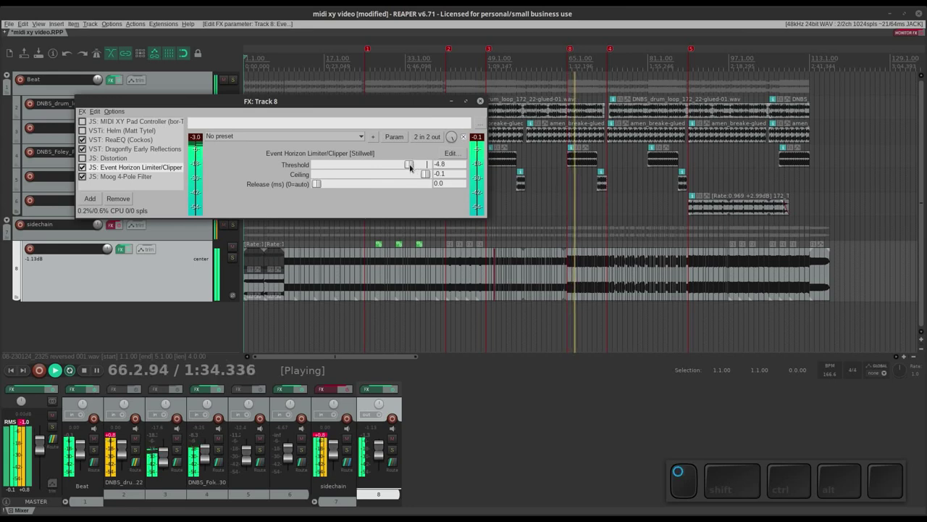
click(417, 162)
click(418, 163)
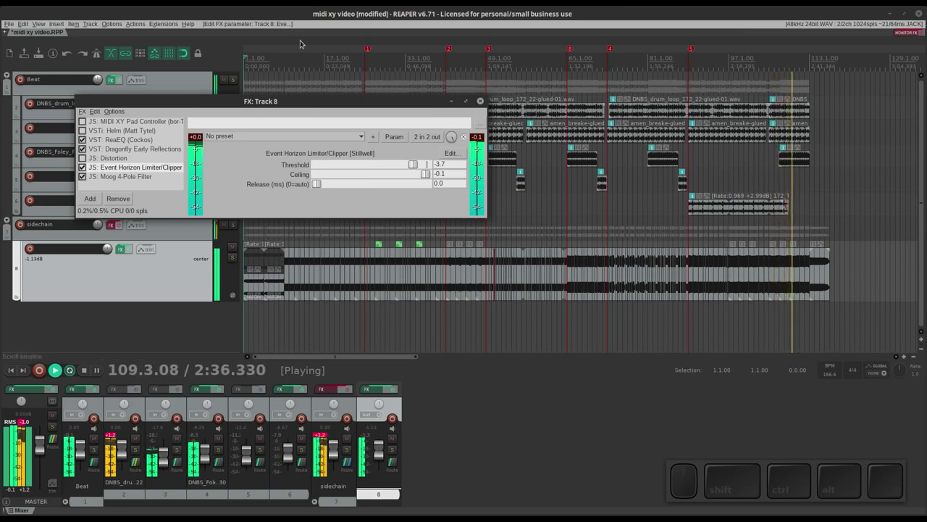
- Settle the Track 8 threshold at -2.0 dB and stop the transport
click(418, 160)
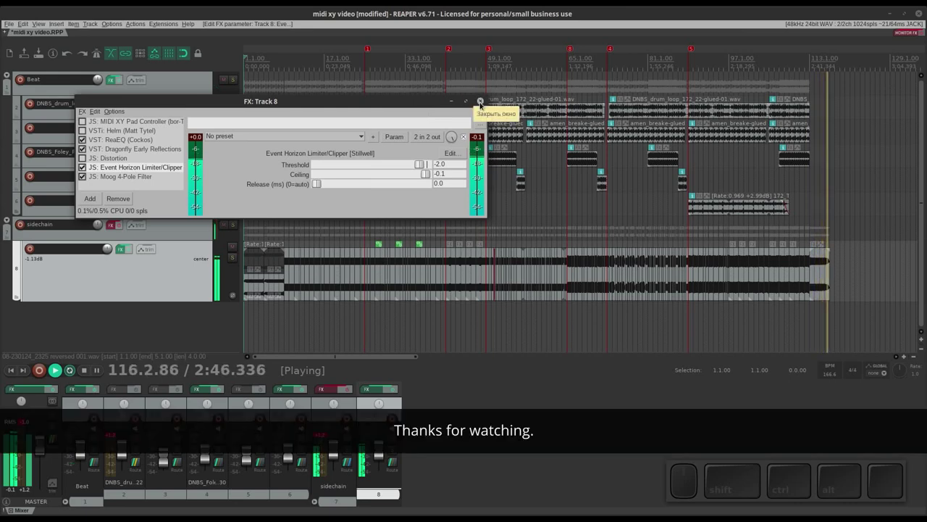
key(space)
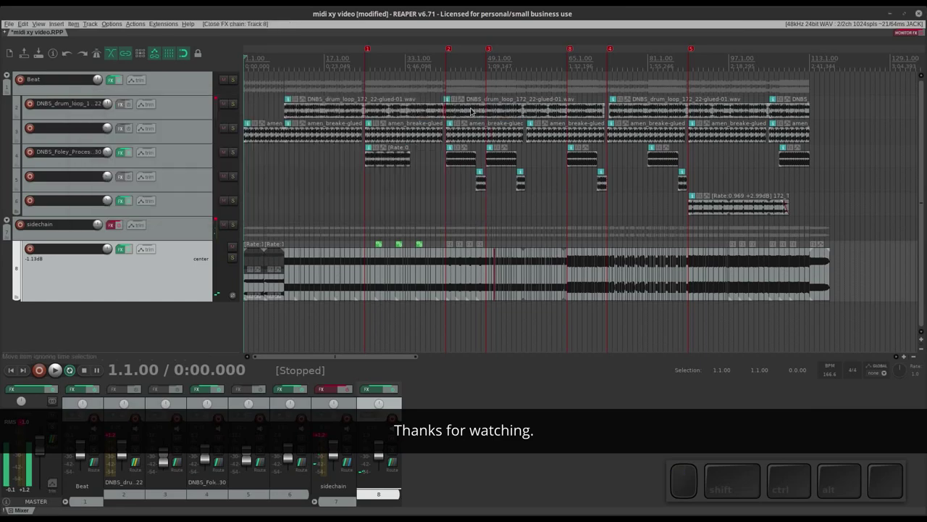